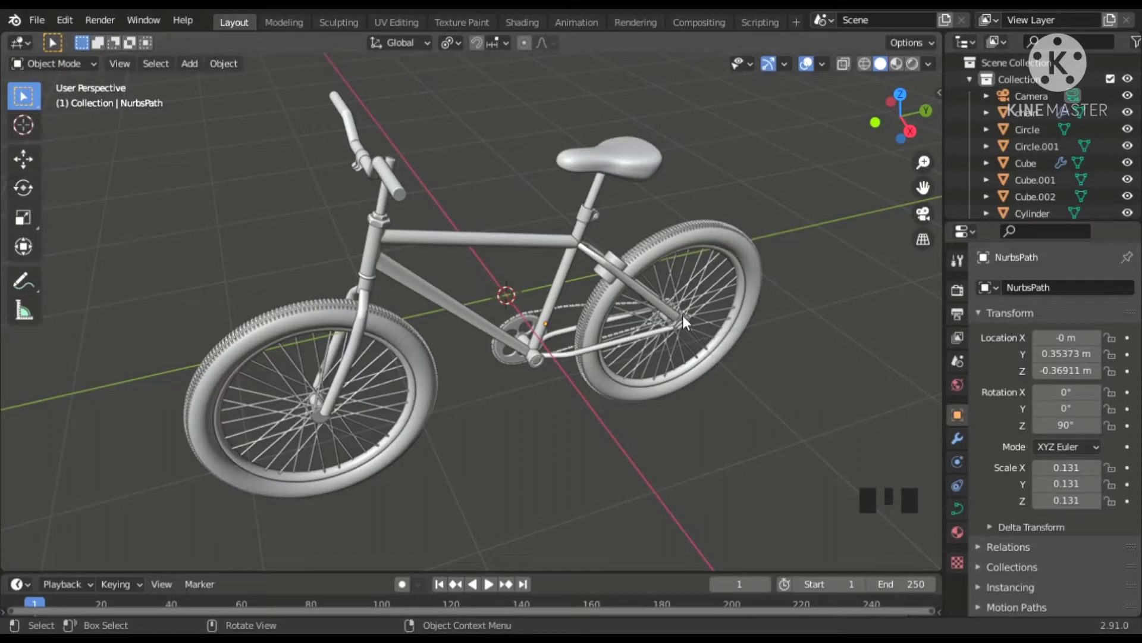
Turn the viewport to face the bicycle side-on over the reference photo
{"action": "left_click_drag", "start_coordinate": [570, 377], "coordinate": [351, 205]}
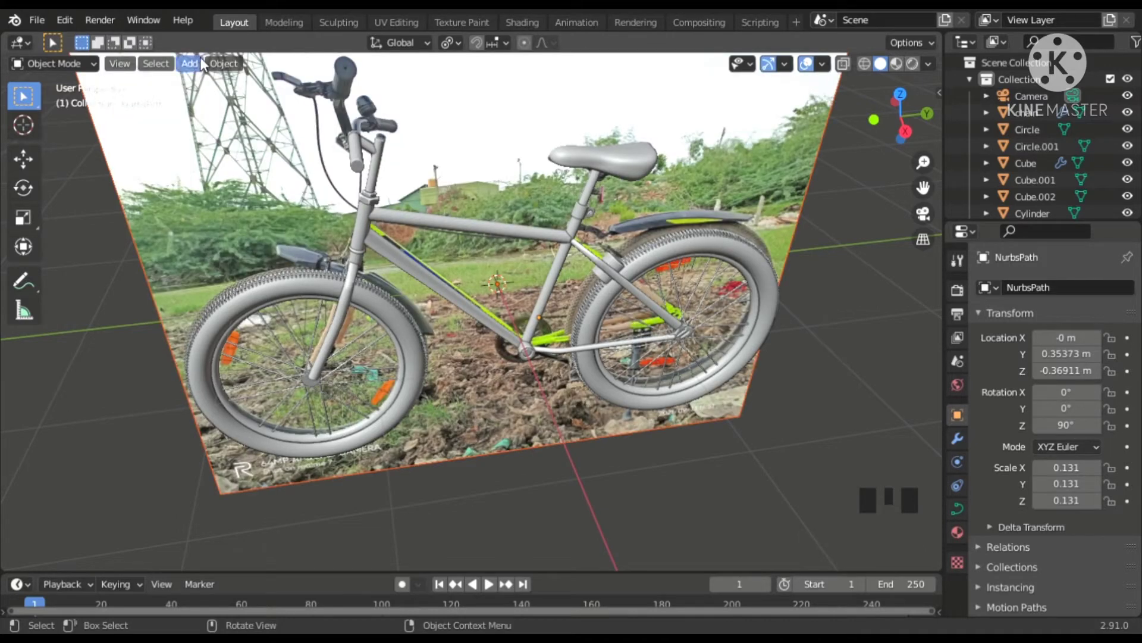
Add a cylinder and set it to 10 vertices in the Add Cylinder panel
{"action": "left_click_drag", "start_coordinate": [201, 65], "coordinate": [351, 175]}
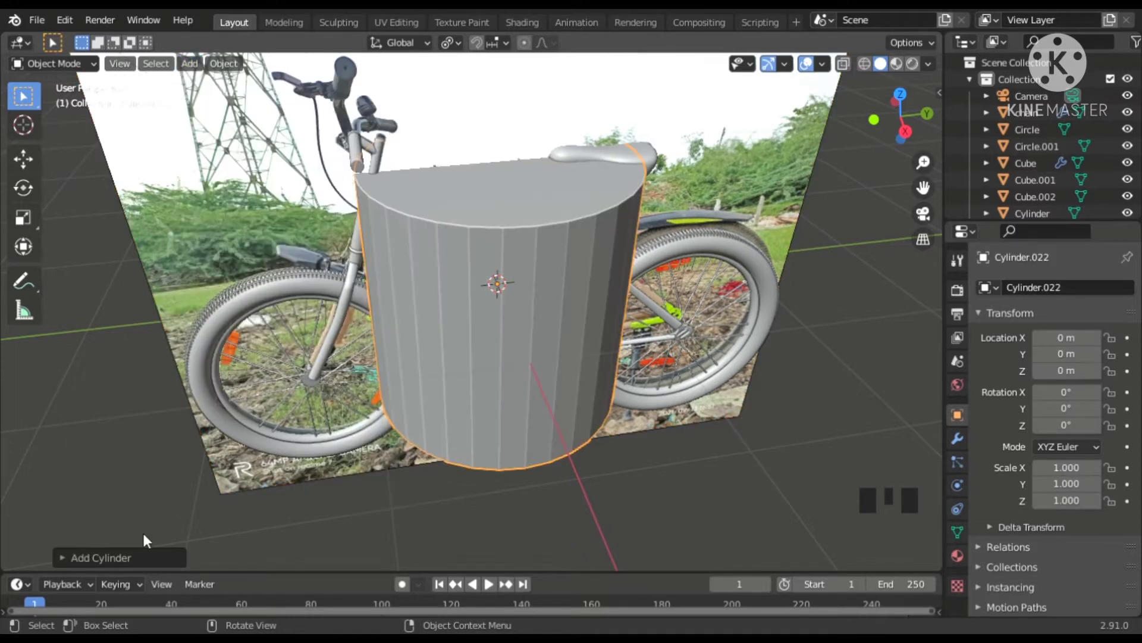
{"action": "left_click", "coordinate": [352, 205]}
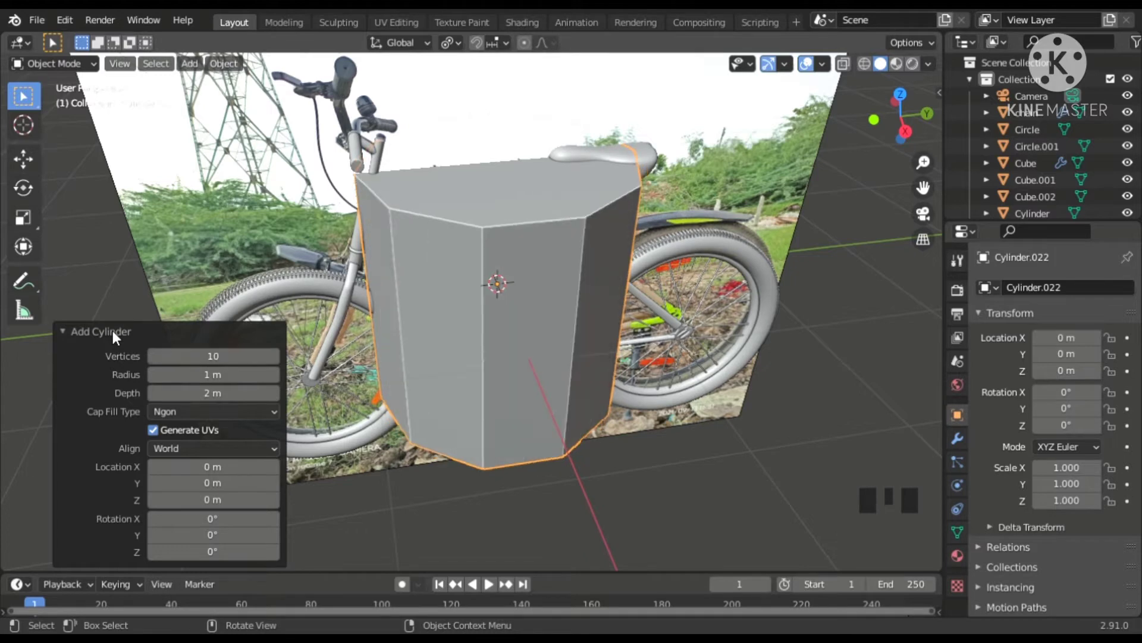
{"action": "left_click", "coordinate": [353, 205]}
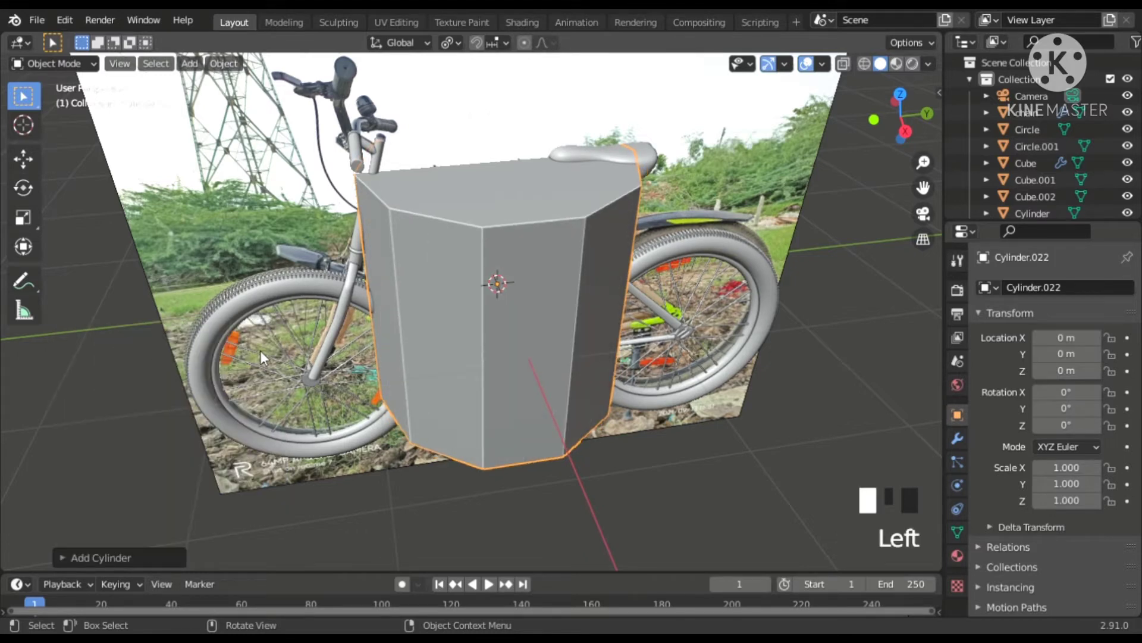
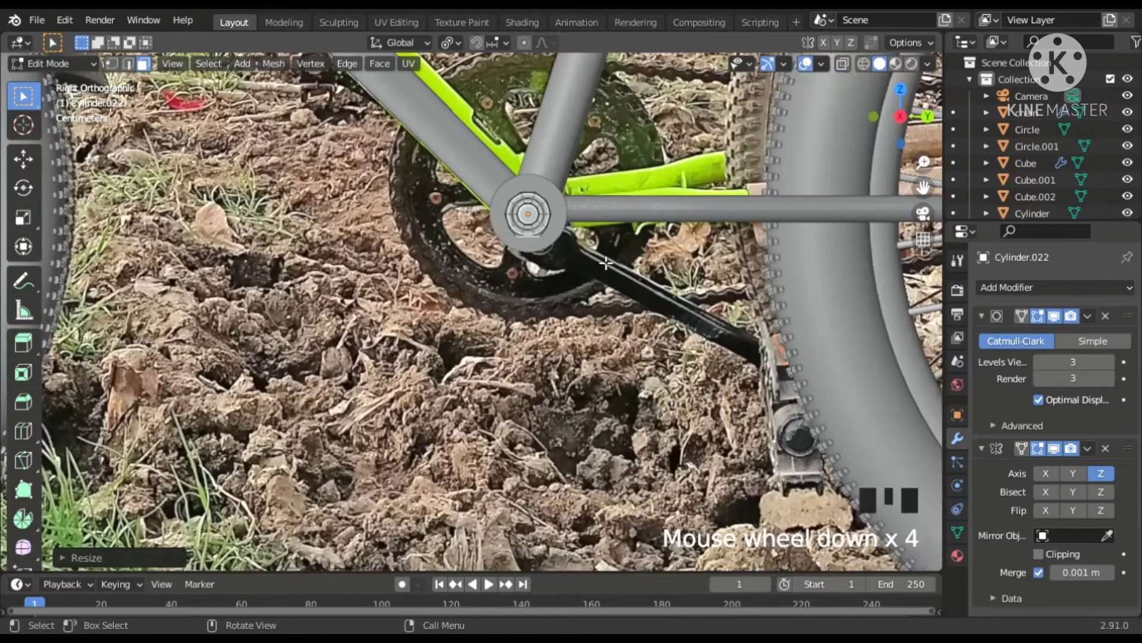
Extrude the cylinder's lower faces down into a crank arm and add a shaping edge loop
{"action": "key", "text": "e"}
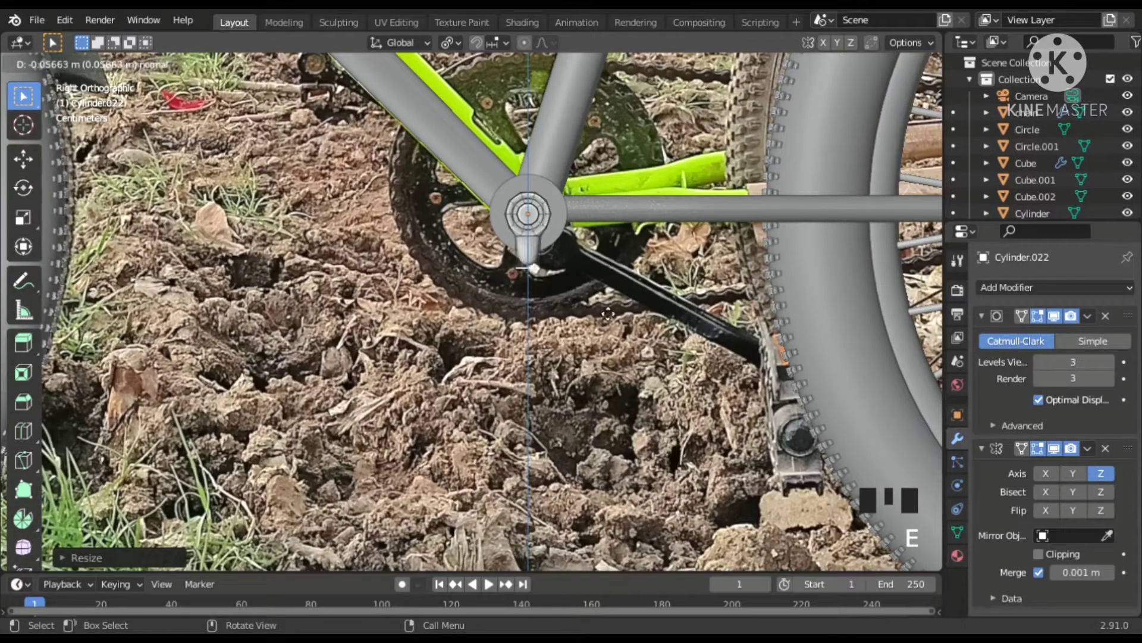
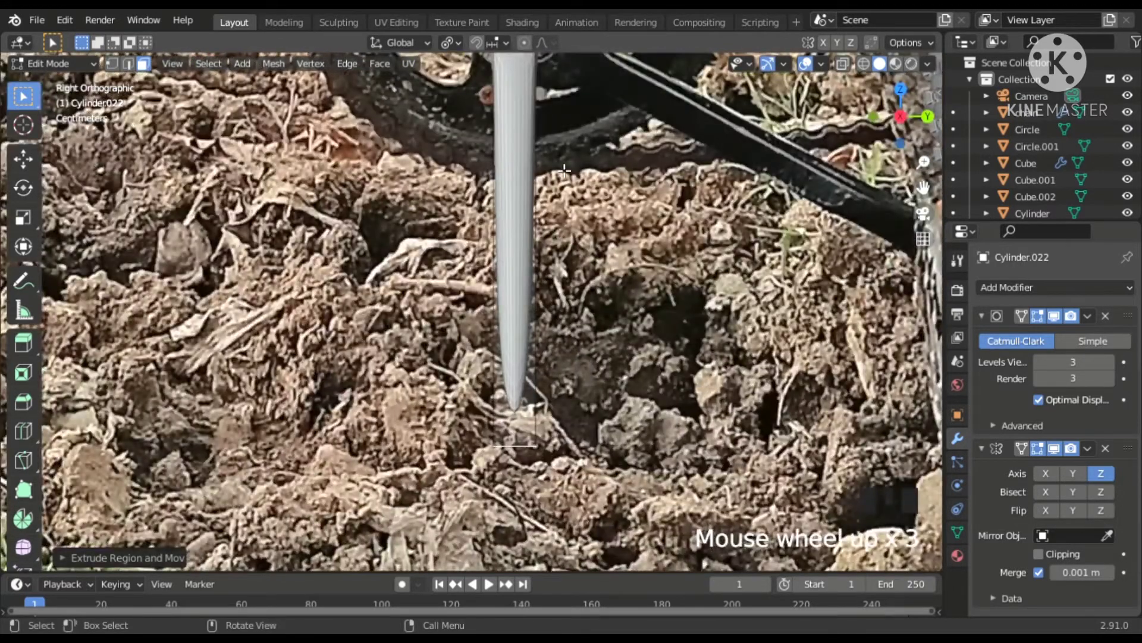
{"action": "key", "text": "ctrl+r"}
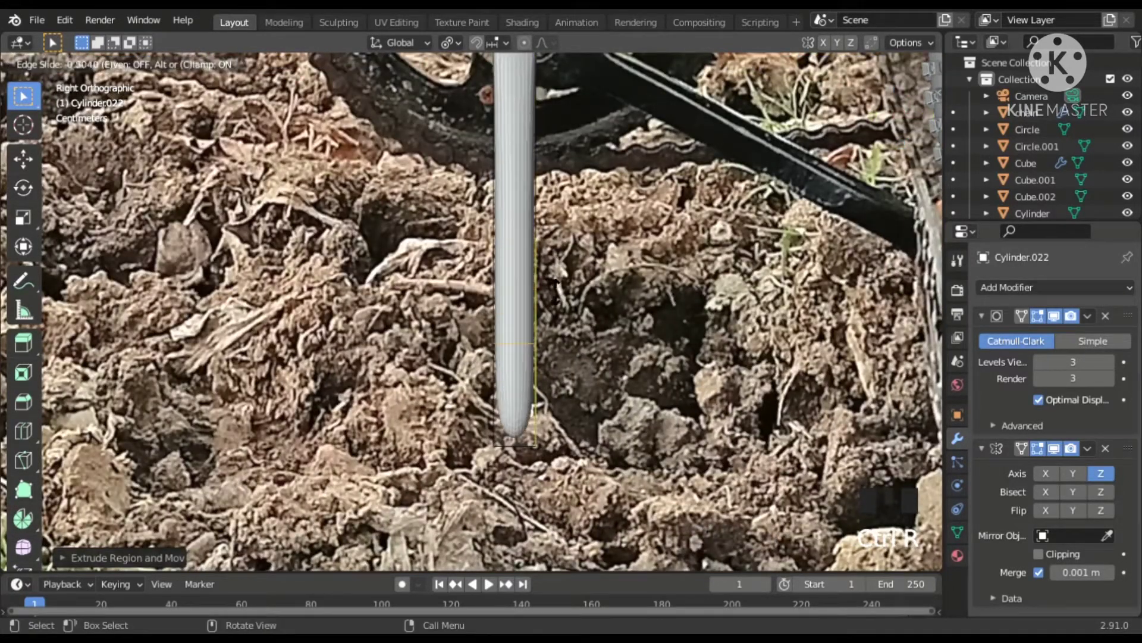
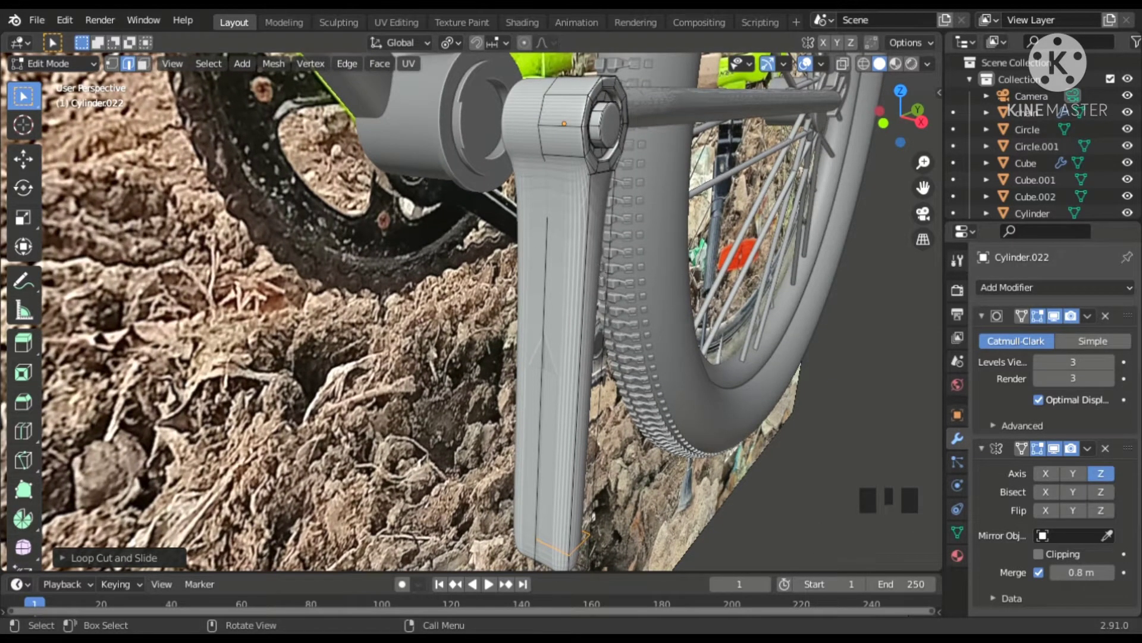
Select and adjust the crank arm's lower edges, then leave it hanging from the axle
{"action": "left_click", "coordinate": [143, 61]}
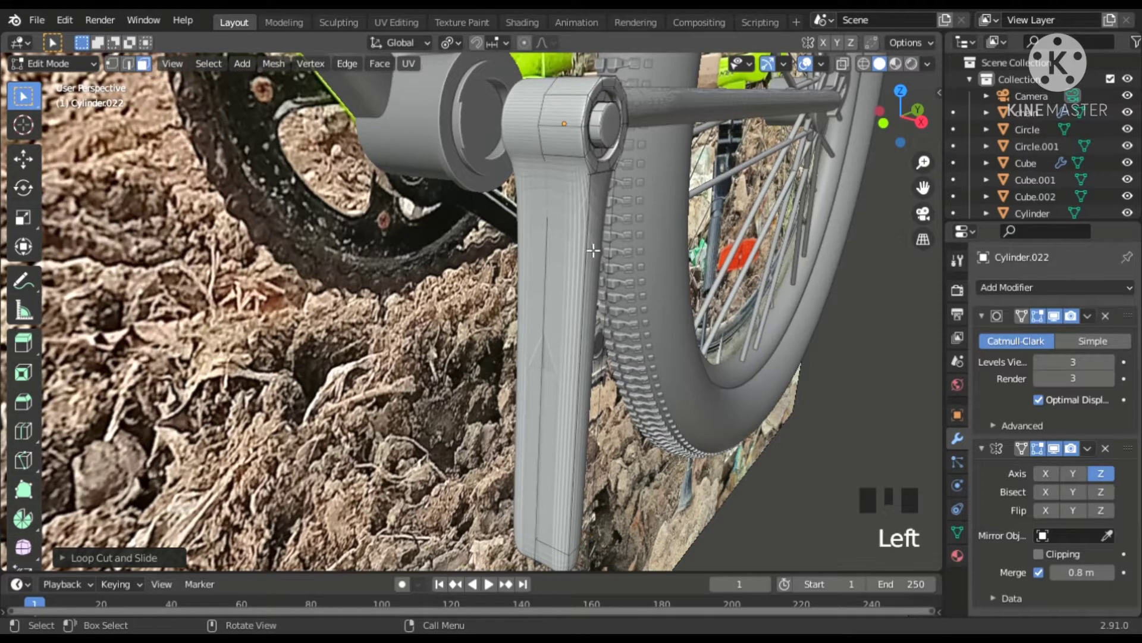
{"action": "left_click", "coordinate": [144, 61]}
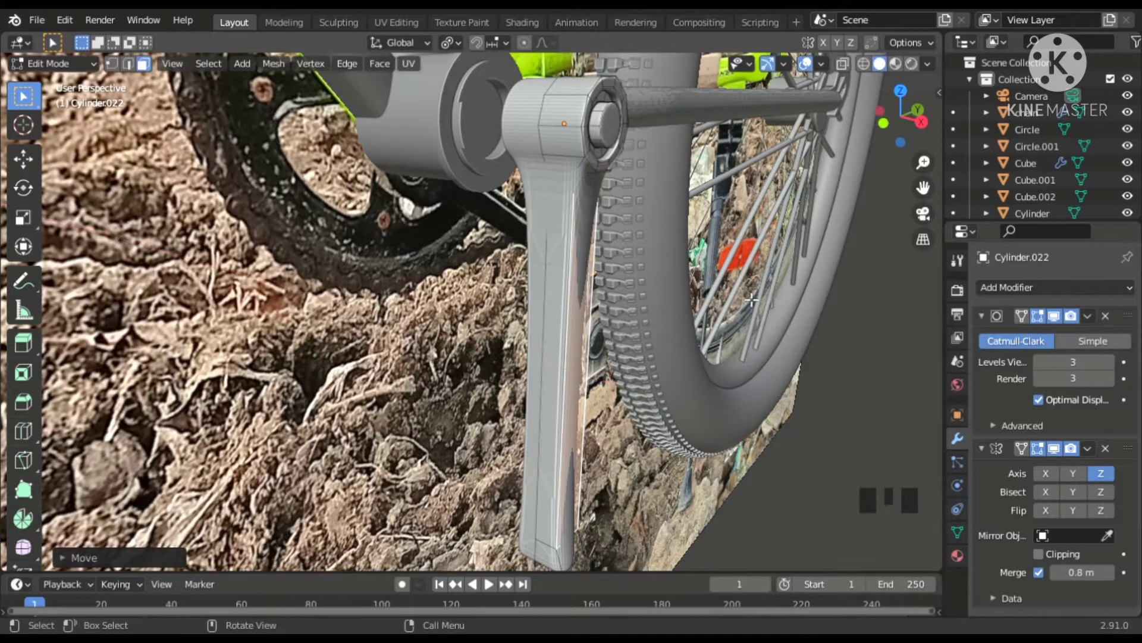
{"action": "scroll", "scroll_direction": "down", "scroll_amount": 3}
{"action": "left_click_drag", "start_coordinate": [747, 267], "coordinate": [538, 437]}
{"action": "scroll", "scroll_direction": "up", "scroll_amount": 3}
{"action": "left_click", "coordinate": [553, 432]}
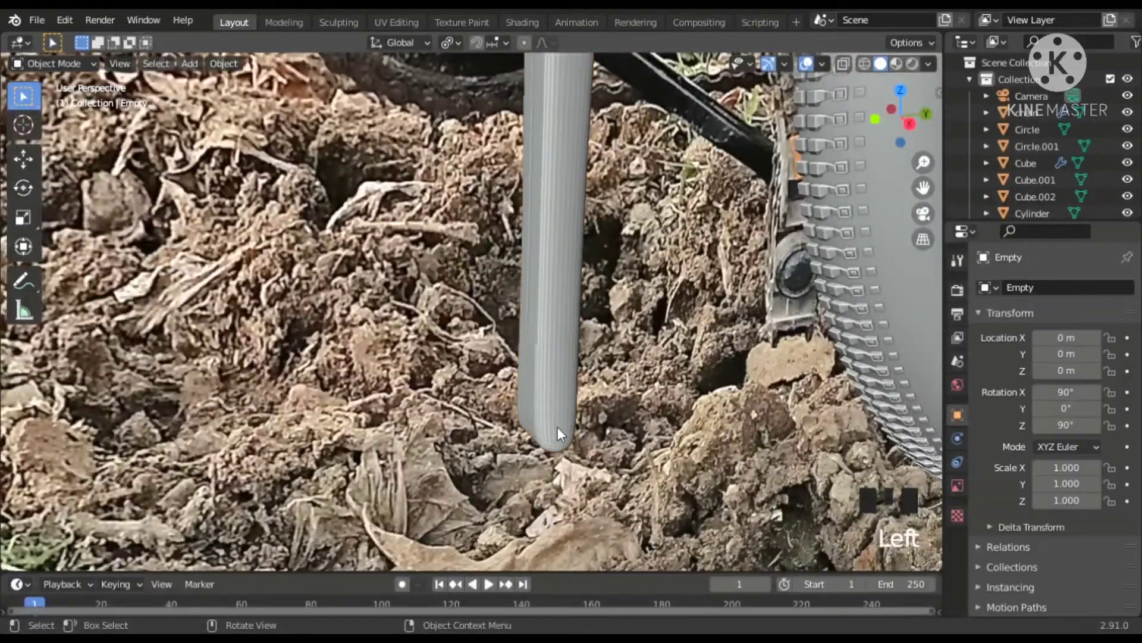
{"action": "left_click", "coordinate": [563, 432]}
{"action": "key", "text": "Tab"}
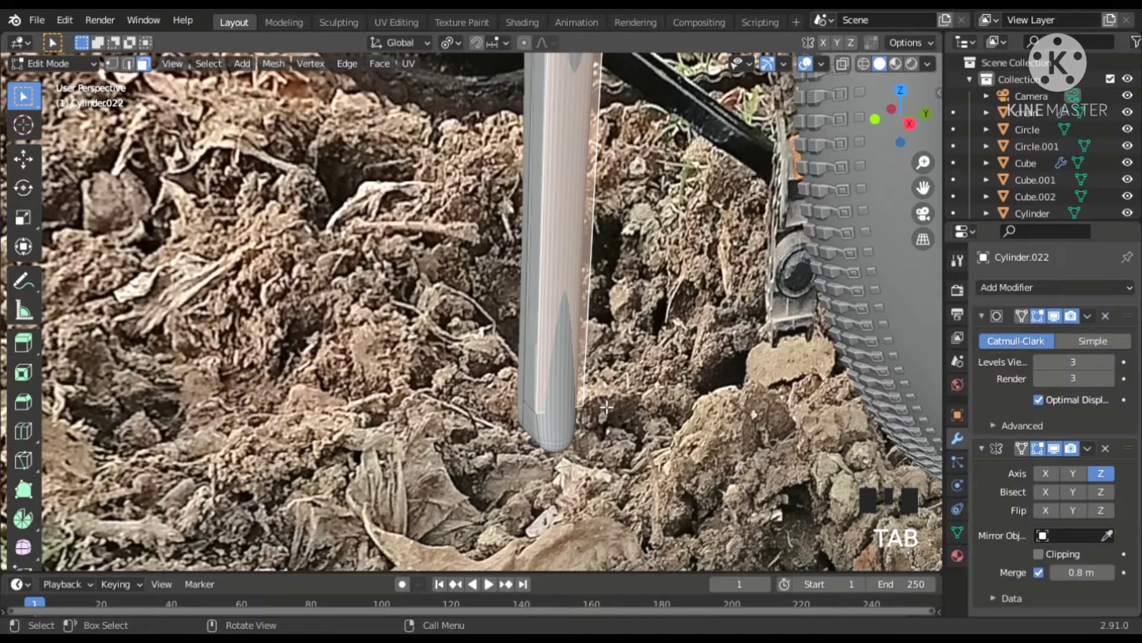
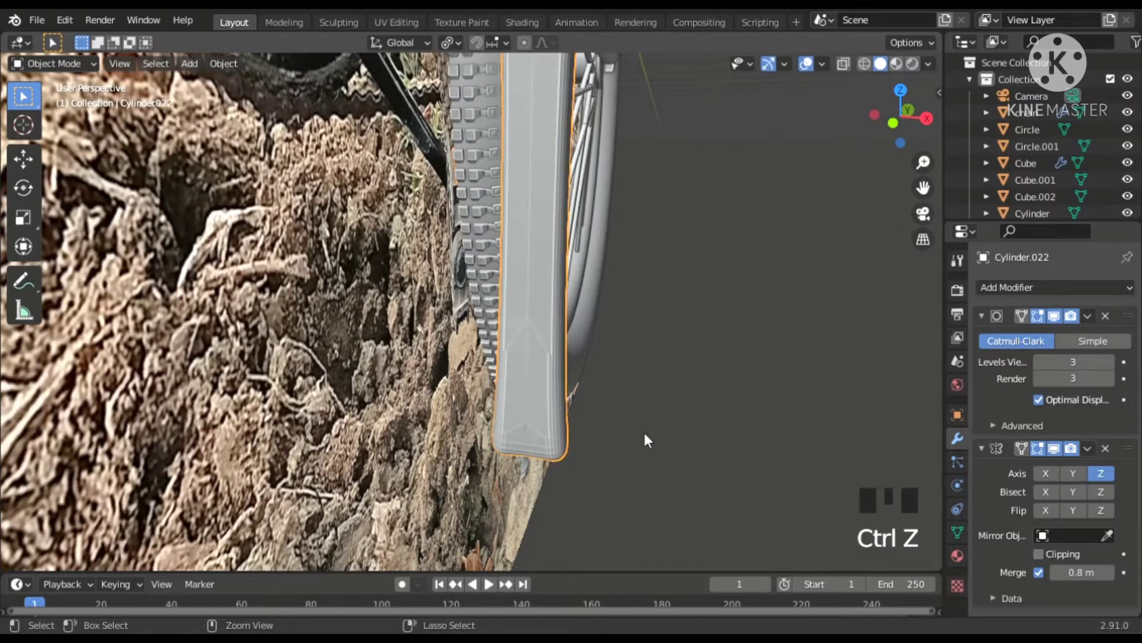
Undo the last change before rounding off the crank arm's bottom end
{"action": "key", "text": "ctrl+z"}
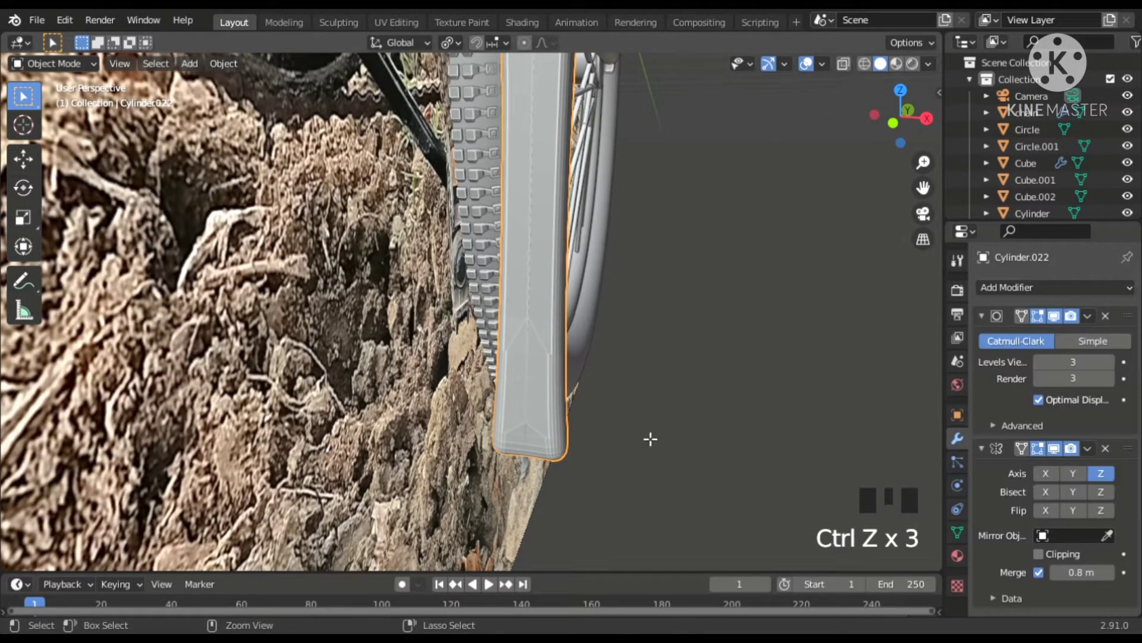
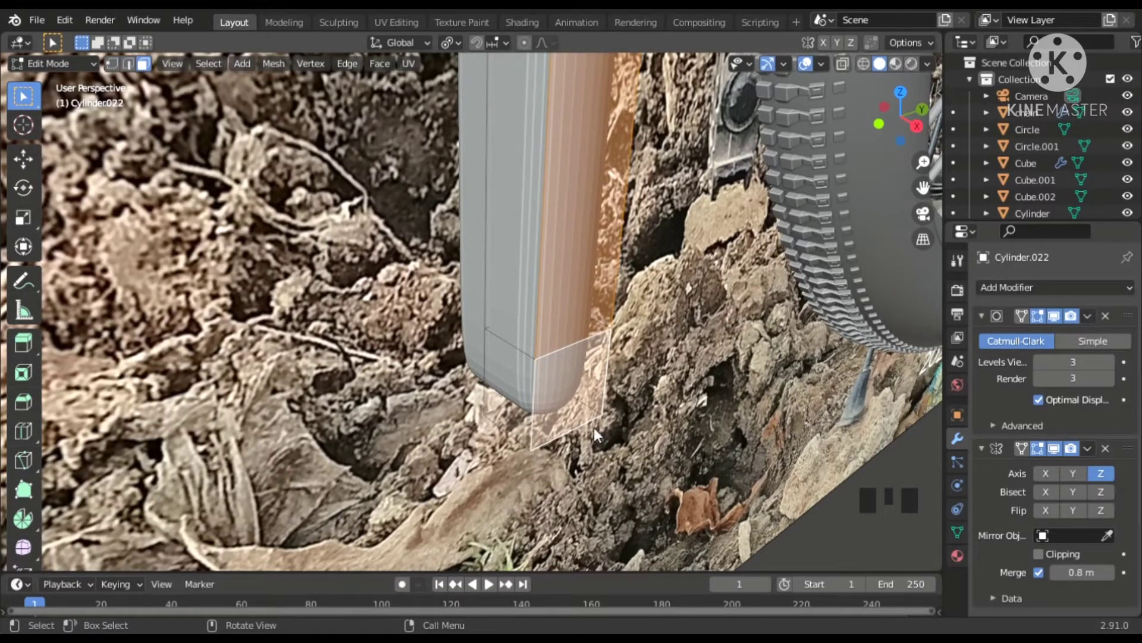
Reorder the Mirror modifier ahead of the subdivision on Cylinder.022
{"action": "left_click_drag", "start_coordinate": [1095, 448], "coordinate": [1013, 506]}
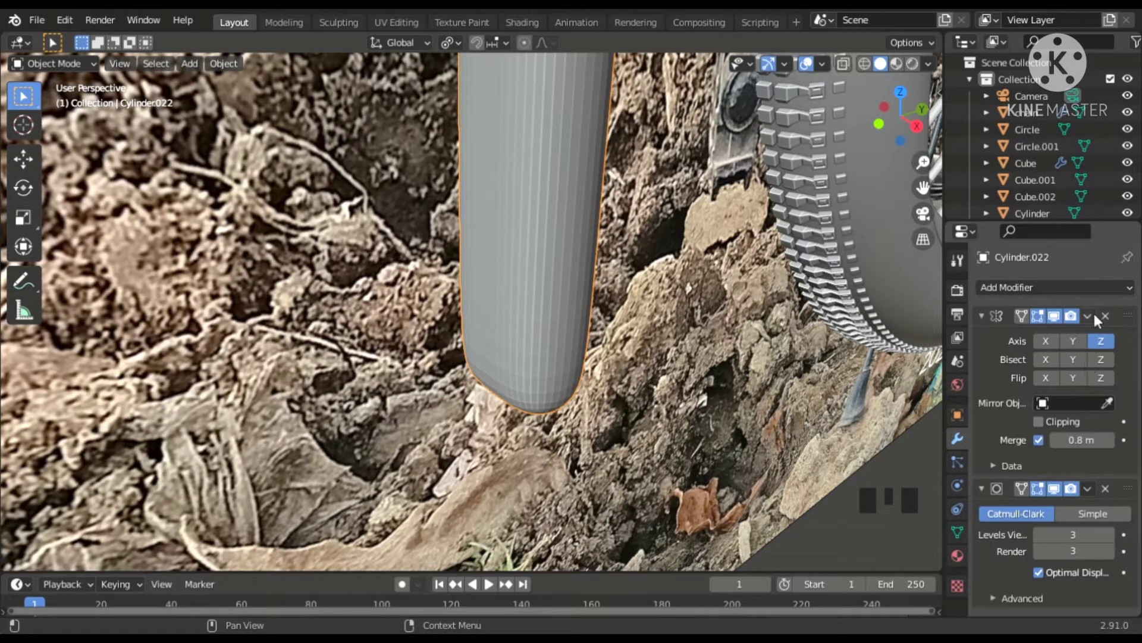
Pull the arm's lower end face outward into a round pedal socket stub
{"action": "left_click_drag", "start_coordinate": [1097, 317], "coordinate": [1070, 342]}
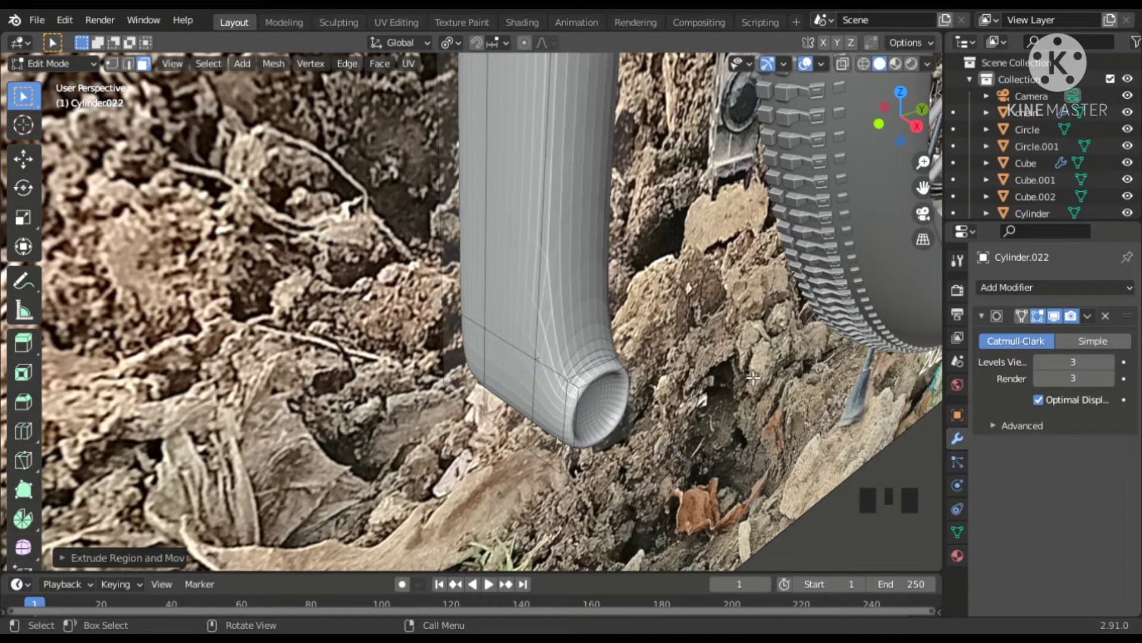
Add two edge loops around the socket and its rim to tighten its rounded edges
{"action": "scroll", "scroll_direction": "up", "scroll_amount": 3}
{"action": "key", "text": "ctrl+r"}
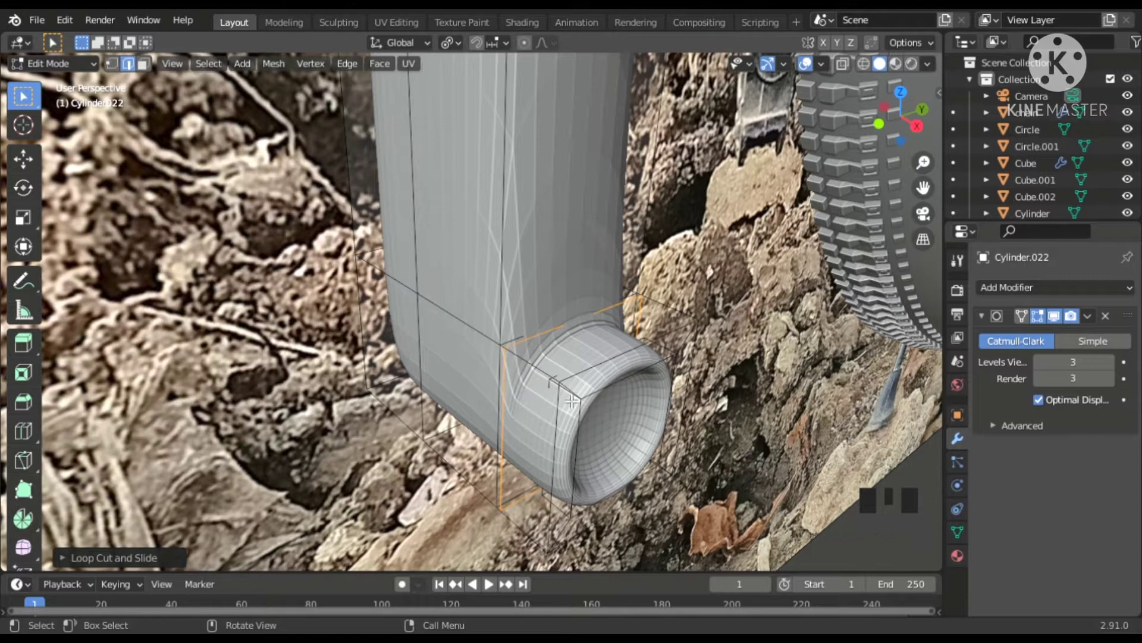
{"action": "scroll", "scroll_direction": "up", "scroll_amount": 3}
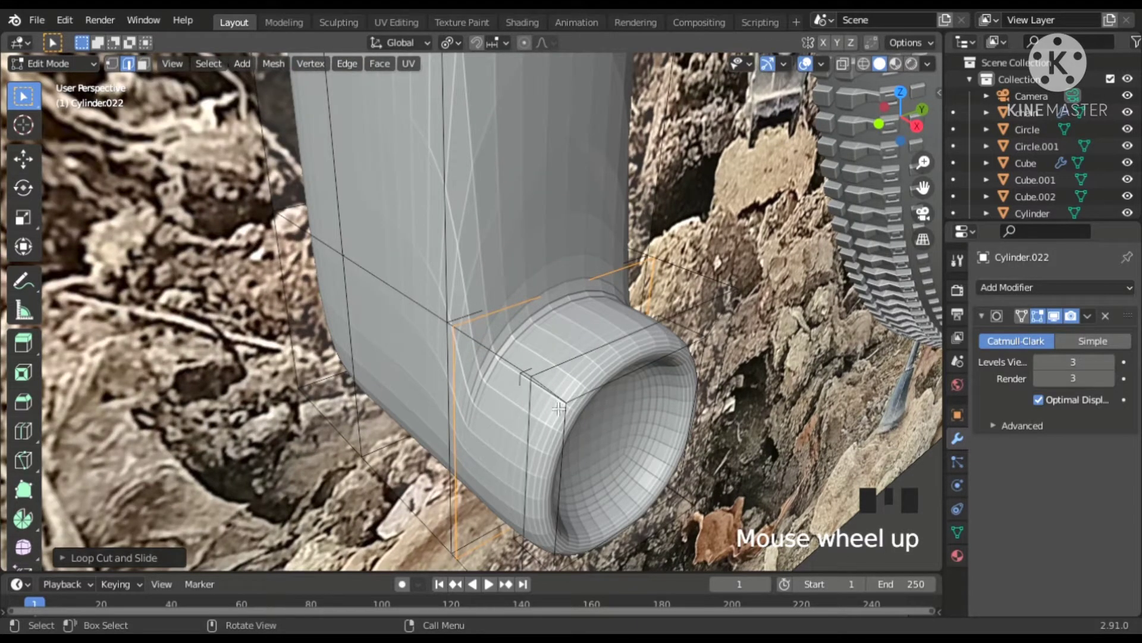
{"action": "key", "text": "ctrl+r"}
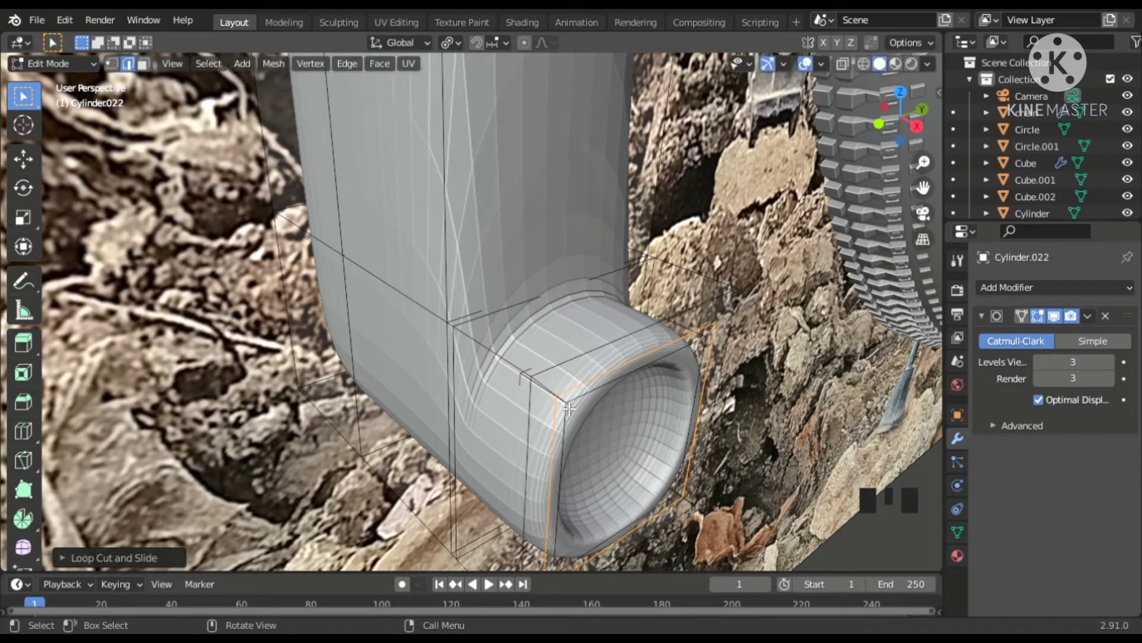
{"action": "scroll", "scroll_direction": "down", "scroll_amount": 3}
{"action": "scroll", "scroll_direction": "down", "scroll_amount": 3}
{"action": "scroll", "scroll_direction": "up", "scroll_amount": 3}
Enter mesh editing on the crank arm and select the stray vertex at the crease
{"action": "left_click_drag", "start_coordinate": [578, 324], "coordinate": [557, 359]}
{"action": "key", "text": "Tab"}
{"action": "scroll", "scroll_direction": "up", "scroll_amount": 3}
{"action": "scroll", "scroll_direction": "down", "scroll_amount": 3}
{"action": "left_click", "coordinate": [567, 314]}
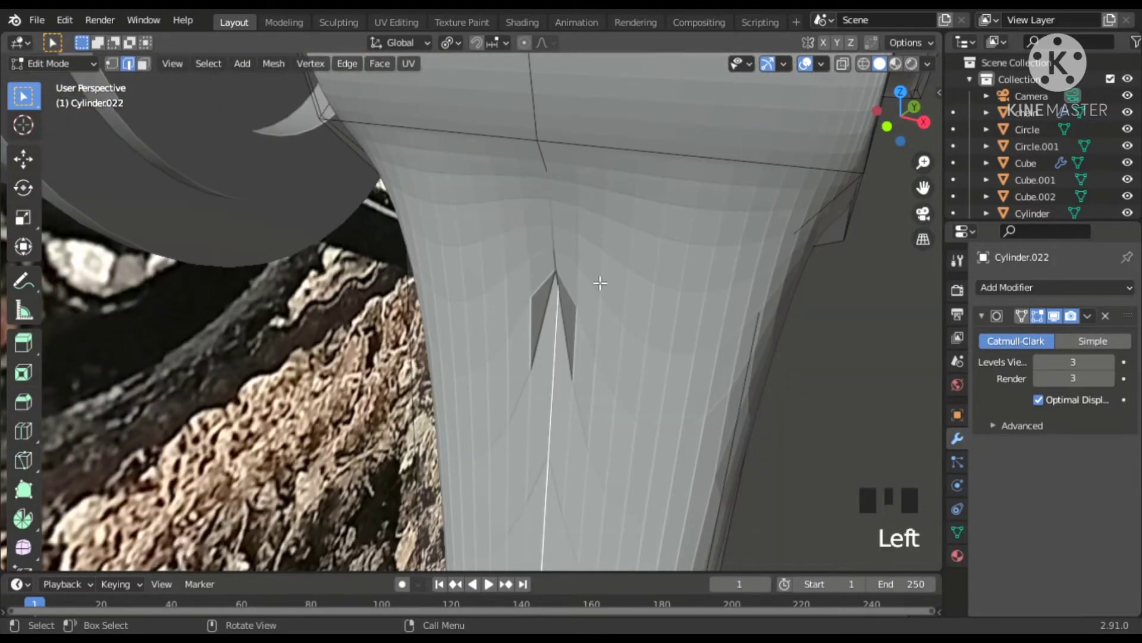
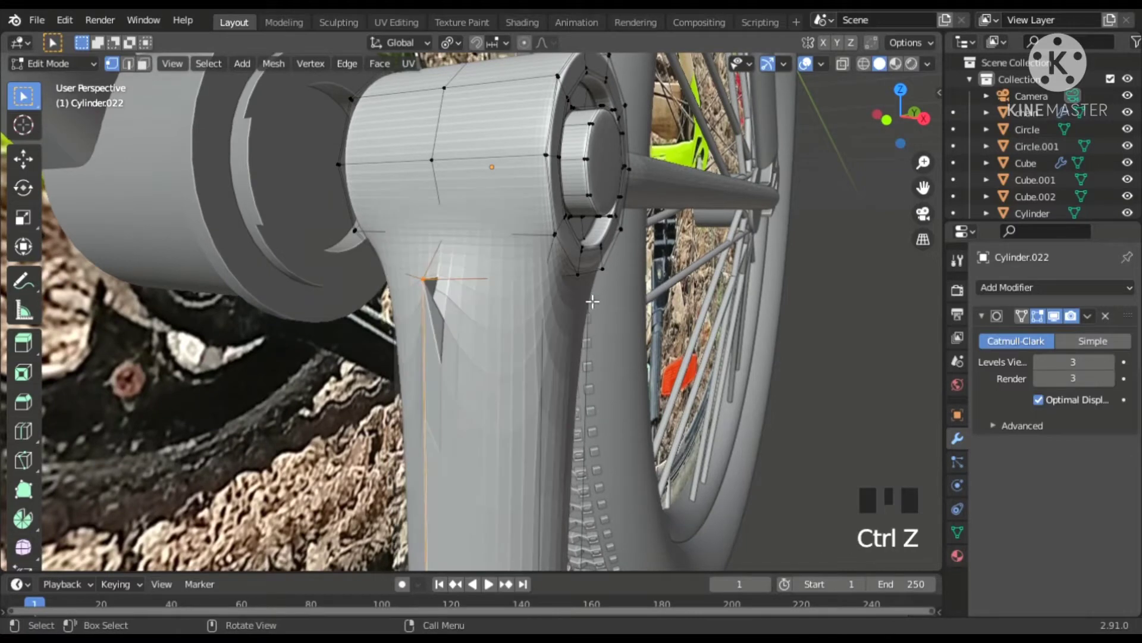
Undo the misplaced moves and inspect the smoothed arm surface from several angles
{"action": "scroll", "scroll_direction": "up", "scroll_amount": 3}
{"action": "key", "text": "ctrl+z"}
{"action": "key", "text": "ctrl+z"}
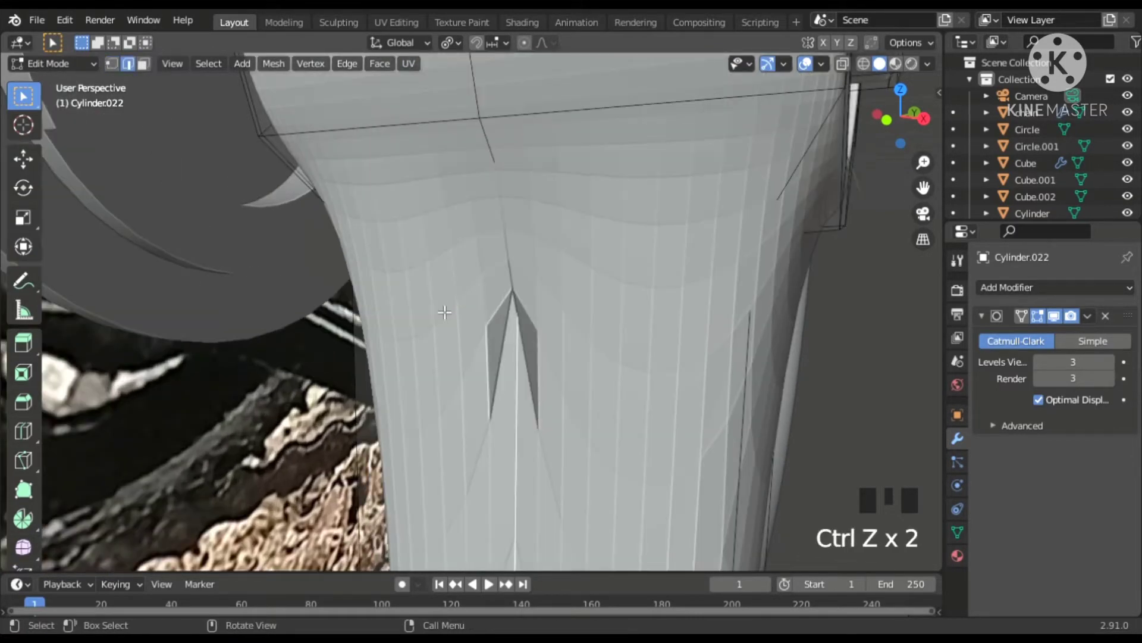
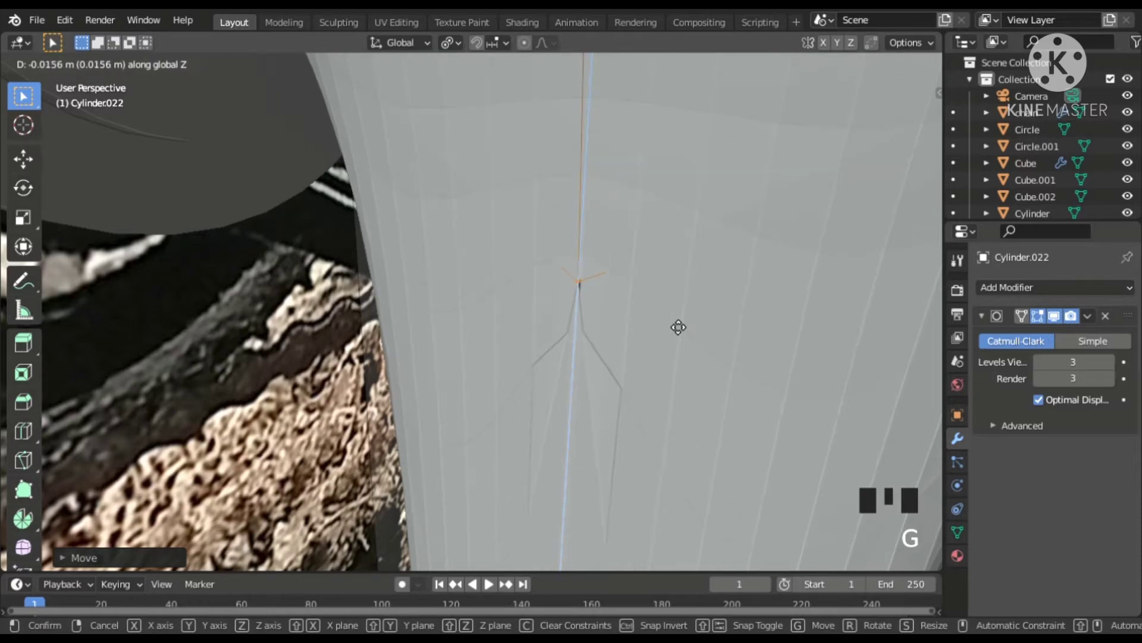
{"action": "scroll", "scroll_direction": "down", "scroll_amount": 3}
{"action": "left_click_drag", "start_coordinate": [704, 344], "coordinate": [648, 334]}
{"action": "scroll", "scroll_direction": "down", "scroll_amount": 3}
{"action": "left_click_drag", "start_coordinate": [648, 334], "coordinate": [971, 530]}
Select the crank arm and frame the whole side of the bicycle around the bottom bracket
{"action": "left_click", "coordinate": [971, 529]}
{"action": "scroll", "scroll_direction": "down", "scroll_amount": 3}
{"action": "left_click_drag", "start_coordinate": [1054, 525], "coordinate": [1050, 563]}
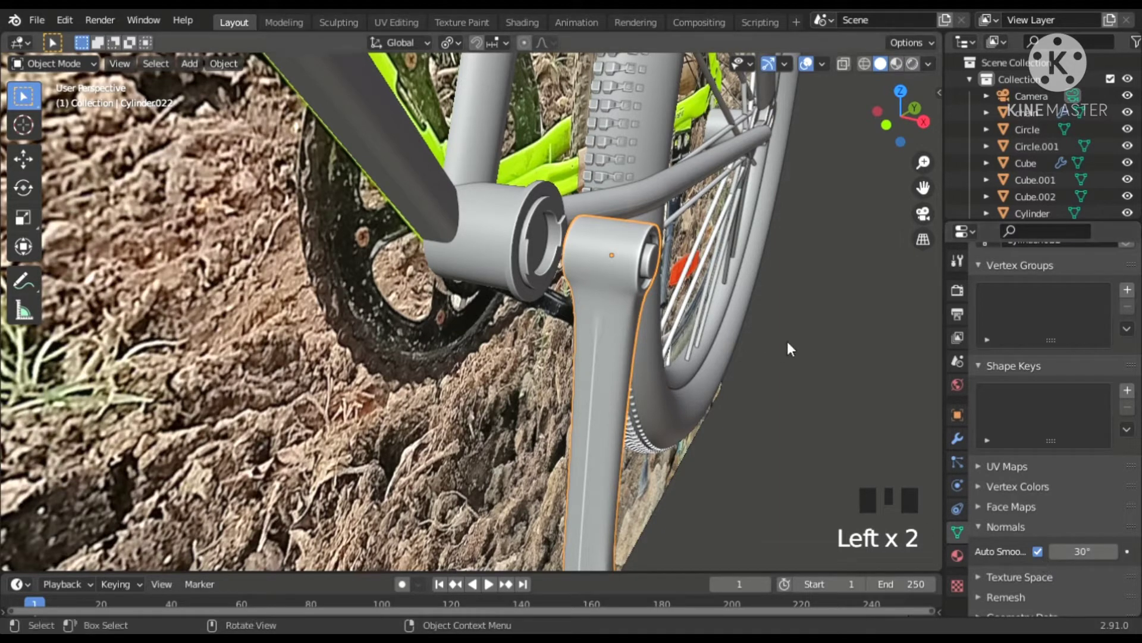
{"action": "left_click", "coordinate": [794, 346]}
{"action": "scroll", "scroll_direction": "down", "scroll_amount": 3}
{"action": "left_click_drag", "start_coordinate": [763, 422], "coordinate": [600, 406]}
{"action": "scroll", "scroll_direction": "down", "scroll_amount": 3}
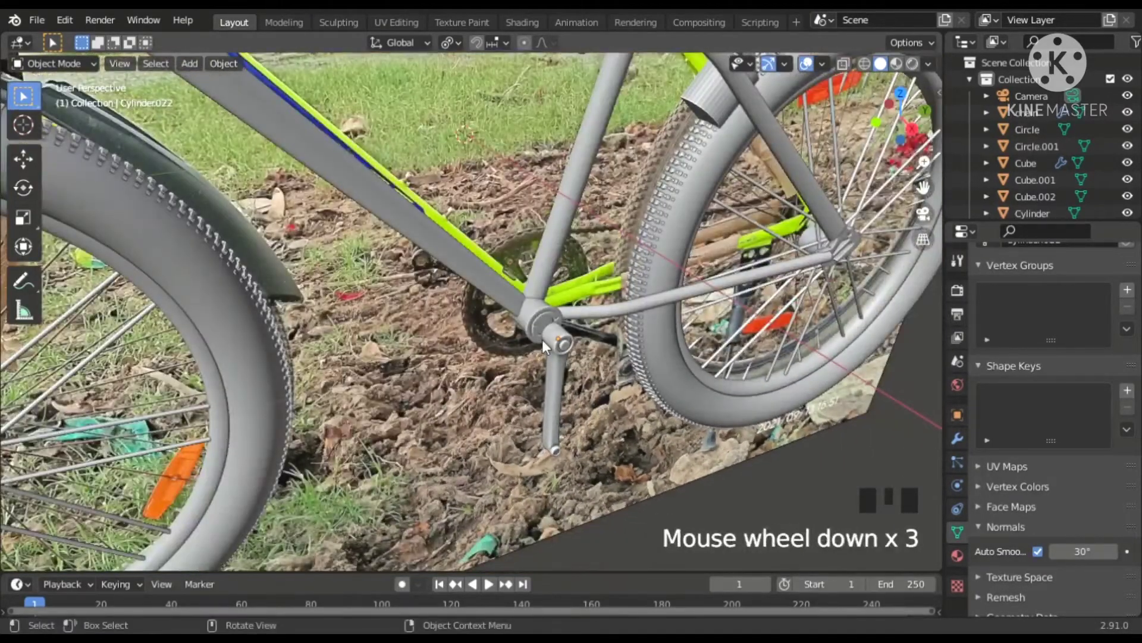
Reselect the crank arm and start sliding it sideways along the axle
{"action": "left_click", "coordinate": [554, 361]}
{"action": "scroll", "scroll_direction": "up", "scroll_amount": 3}
{"action": "scroll", "scroll_direction": "down", "scroll_amount": 3}
{"action": "scroll", "scroll_direction": "down", "scroll_amount": 3}
{"action": "left_click_drag", "start_coordinate": [588, 366], "coordinate": [592, 351]}
{"action": "scroll", "scroll_direction": "up", "scroll_amount": 3}
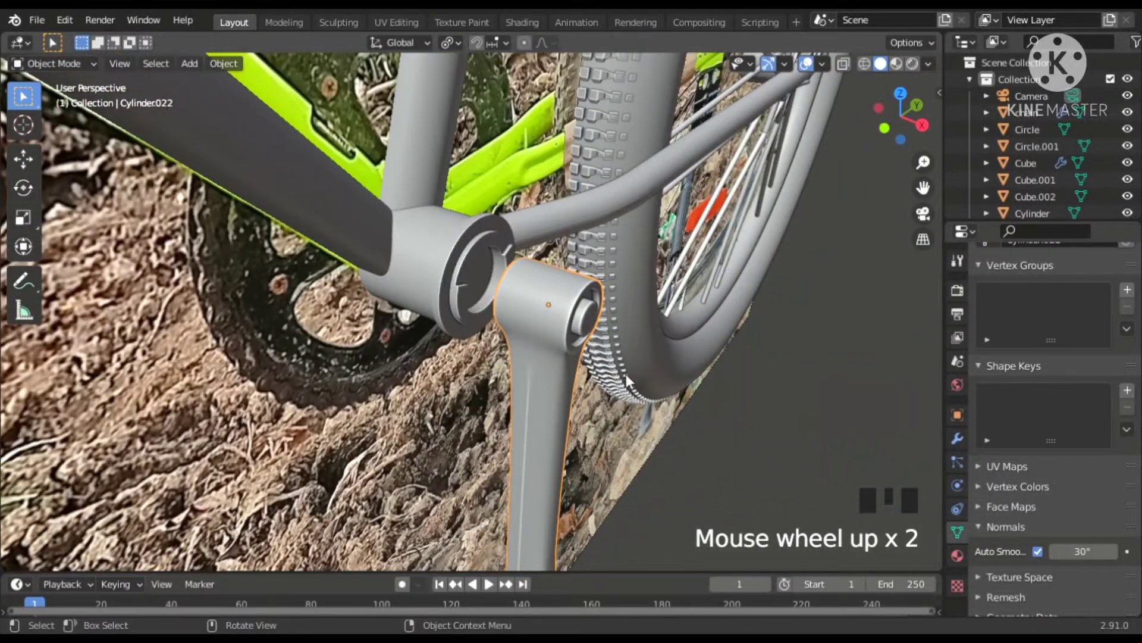
{"action": "key", "text": "g"}
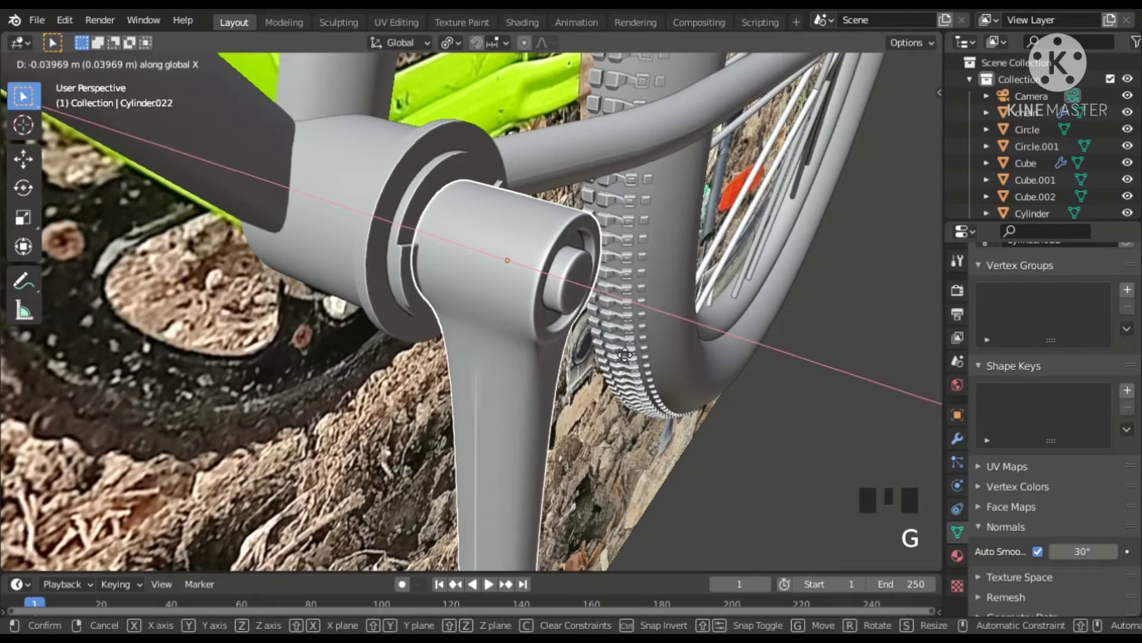
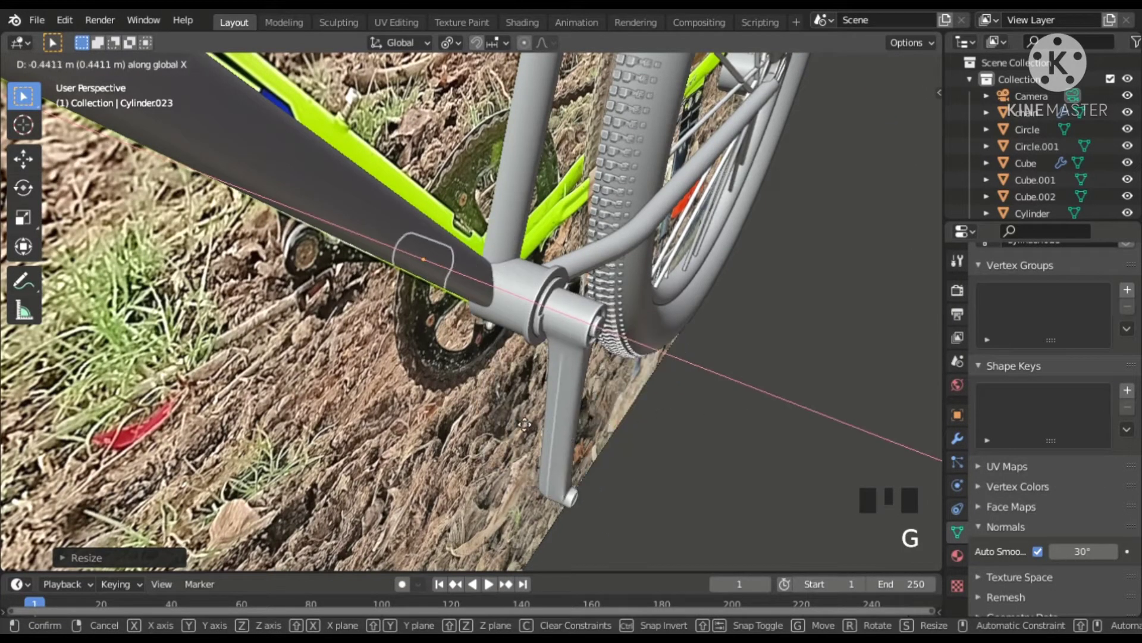
Move the copied crank arm Cylinder.023 onto the bottom bracket axle on the chainring side
{"action": "left_click_drag", "start_coordinate": [392, 364], "coordinate": [404, 319]}
{"action": "scroll", "scroll_direction": "up", "scroll_amount": 3}
{"action": "scroll", "scroll_direction": "up", "scroll_amount": 3}
{"action": "key", "text": "`"}
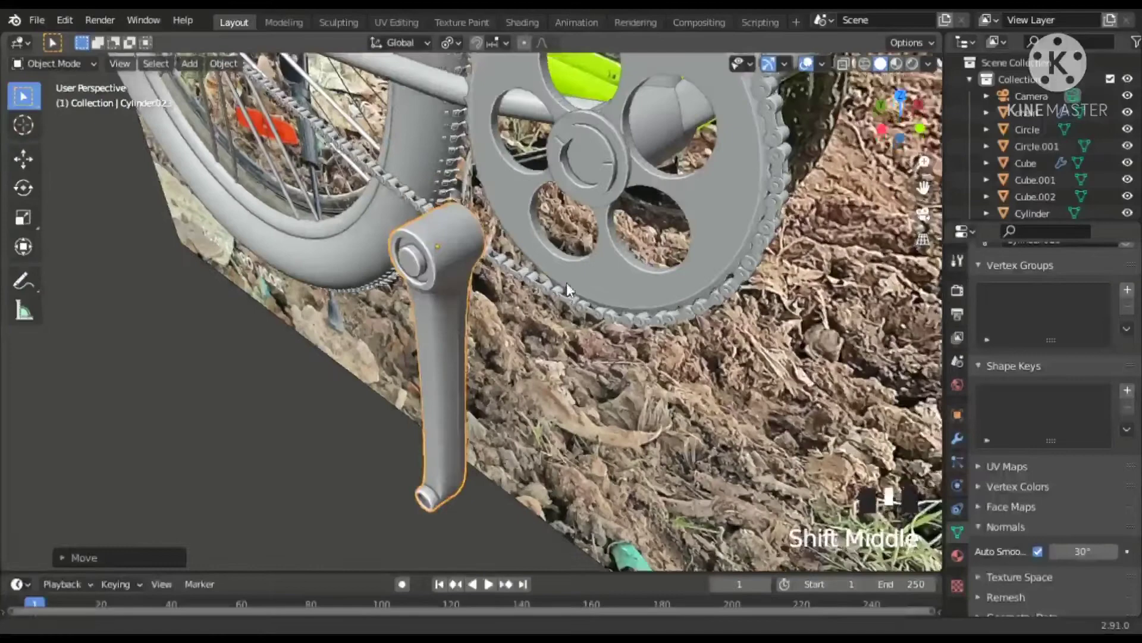
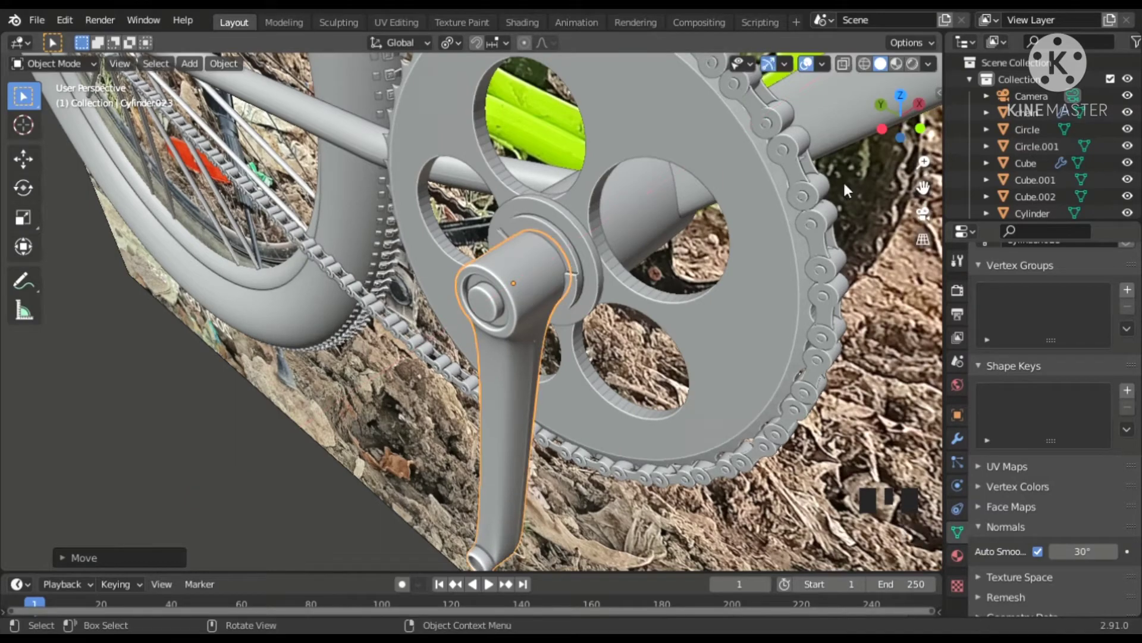
{"action": "left_click", "coordinate": [150, 437]}
Orbit around the chainring and bicycle to check the crank arm's placement
{"action": "middle_click", "coordinate": [268, 402]}
{"action": "scroll", "scroll_direction": "down", "scroll_amount": 3}
{"action": "scroll", "scroll_direction": "down", "scroll_amount": 3}
{"action": "left_click_drag", "start_coordinate": [512, 404], "coordinate": [618, 260]}
{"action": "left_click_drag", "start_coordinate": [619, 259], "coordinate": [666, 299]}
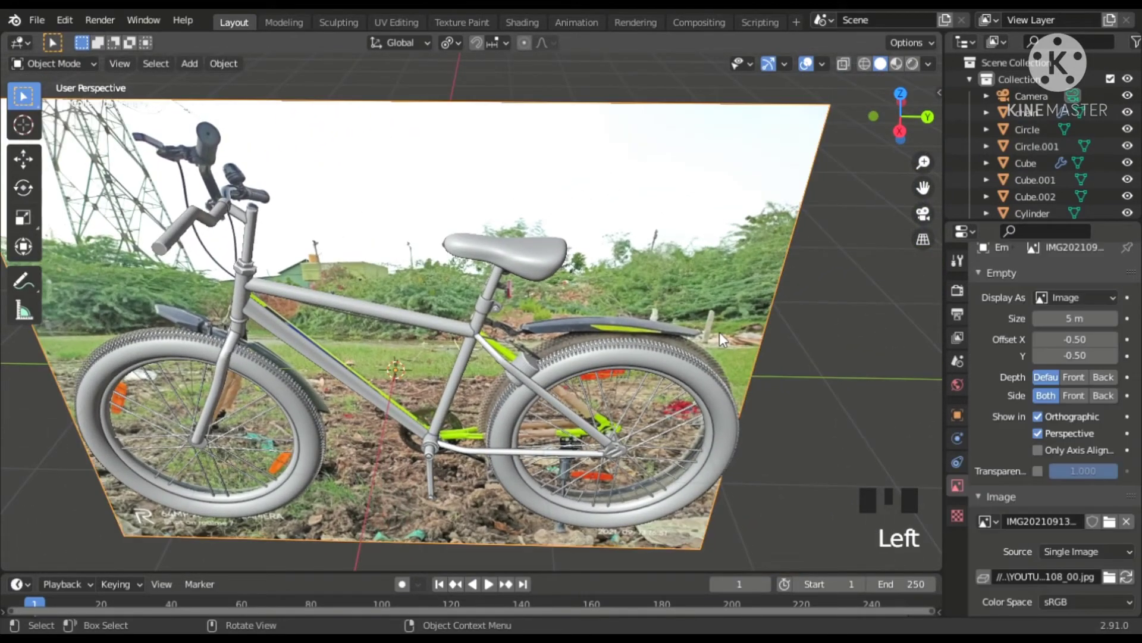
Rotate the second crank arm 180° around the axle so it points opposite the first
{"action": "left_click_drag", "start_coordinate": [636, 391], "coordinate": [476, 430]}
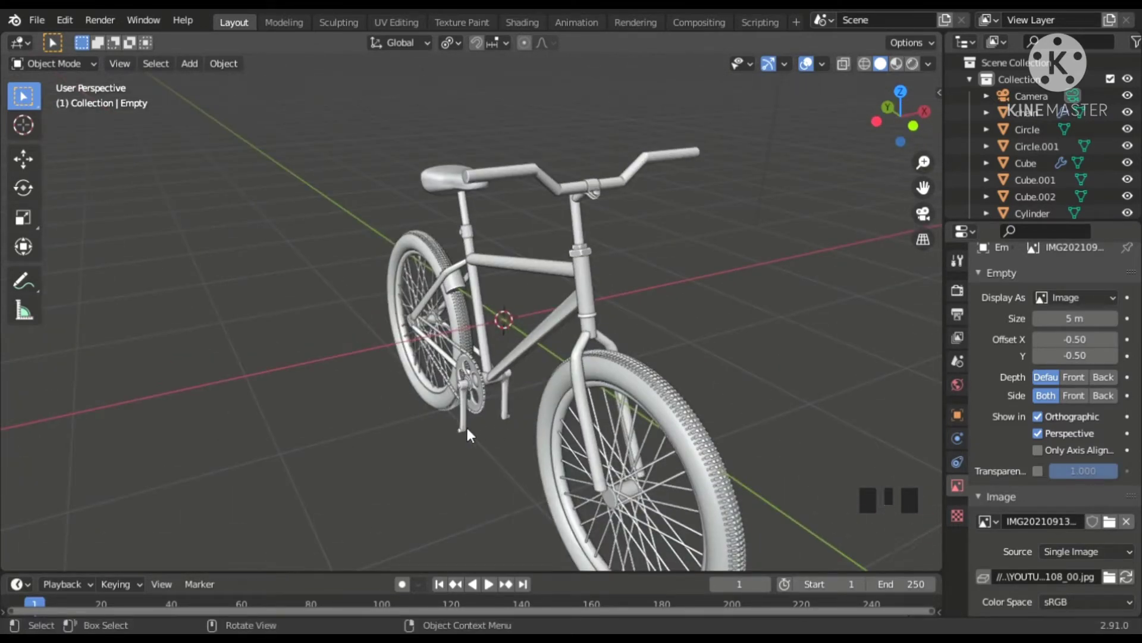
{"action": "left_click", "coordinate": [471, 431]}
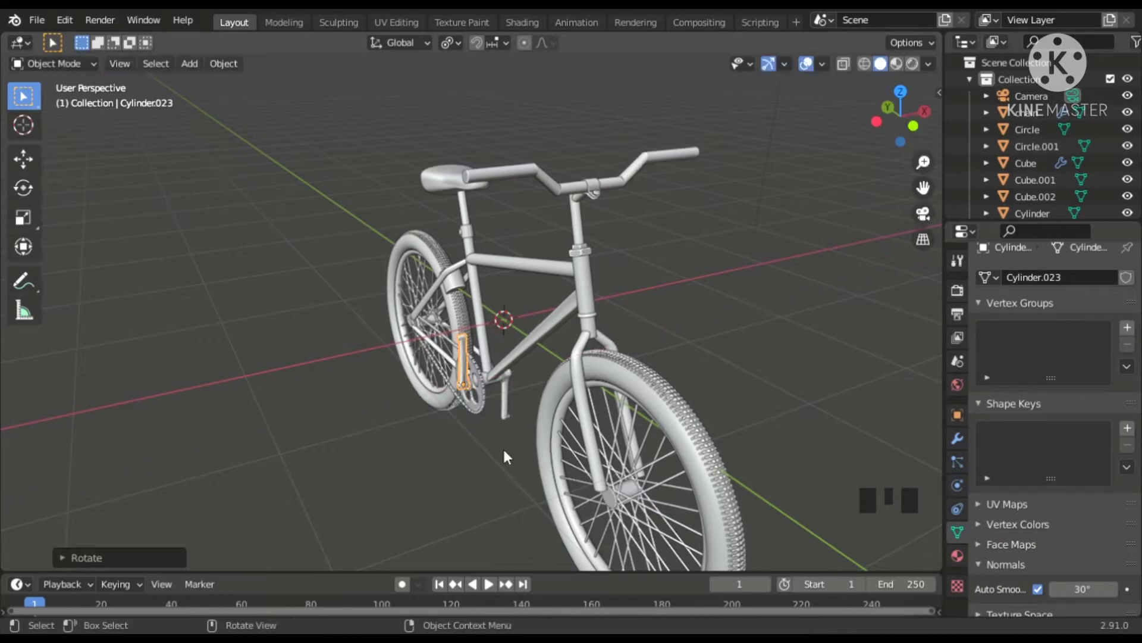
{"action": "left_click", "coordinate": [761, 314]}
Orbit around the bicycle to review both crank arms before switching to the top view
{"action": "left_click_drag", "start_coordinate": [734, 334], "coordinate": [637, 325]}
{"action": "scroll", "scroll_direction": "down", "scroll_amount": 3}
{"action": "left_click_drag", "start_coordinate": [735, 356], "coordinate": [687, 404]}
Look straight down from the top and scale the pedal reference photo down to about 0.39
{"action": "key", "text": "a"}
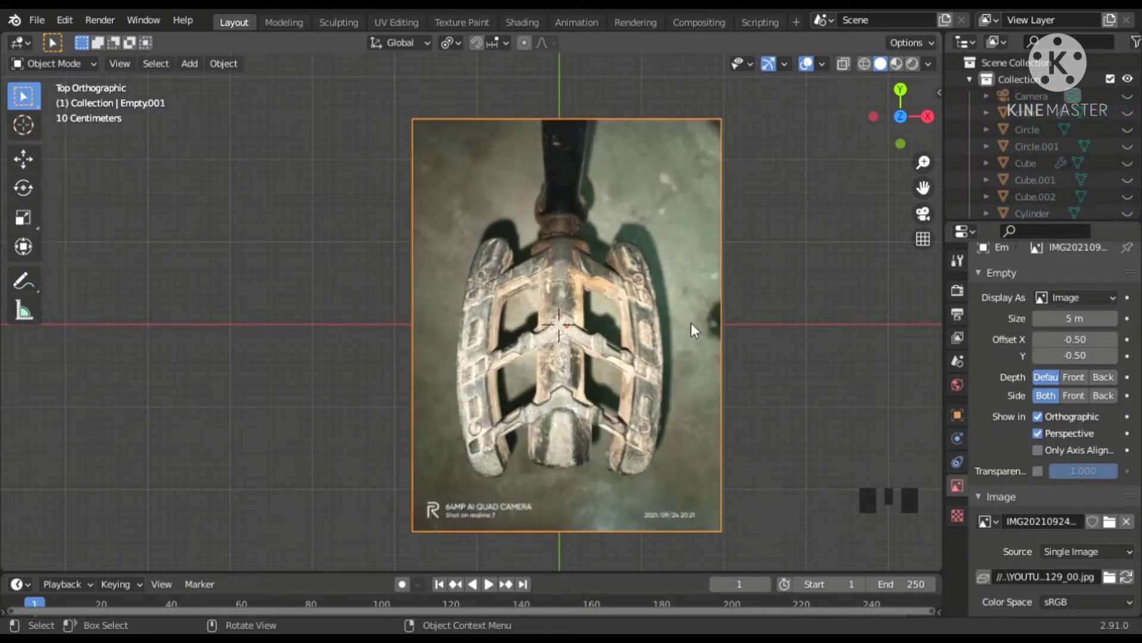
{"action": "scroll", "scroll_direction": "up", "scroll_amount": 3}
{"action": "scroll", "scroll_direction": "down", "scroll_amount": 3}
{"action": "key", "text": "s"}
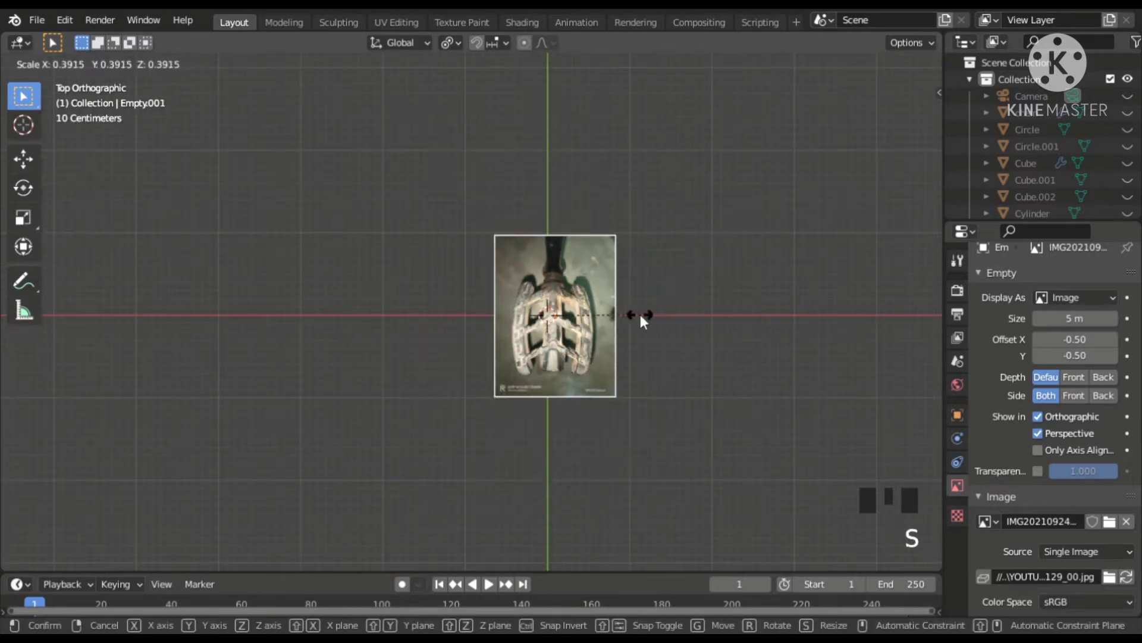
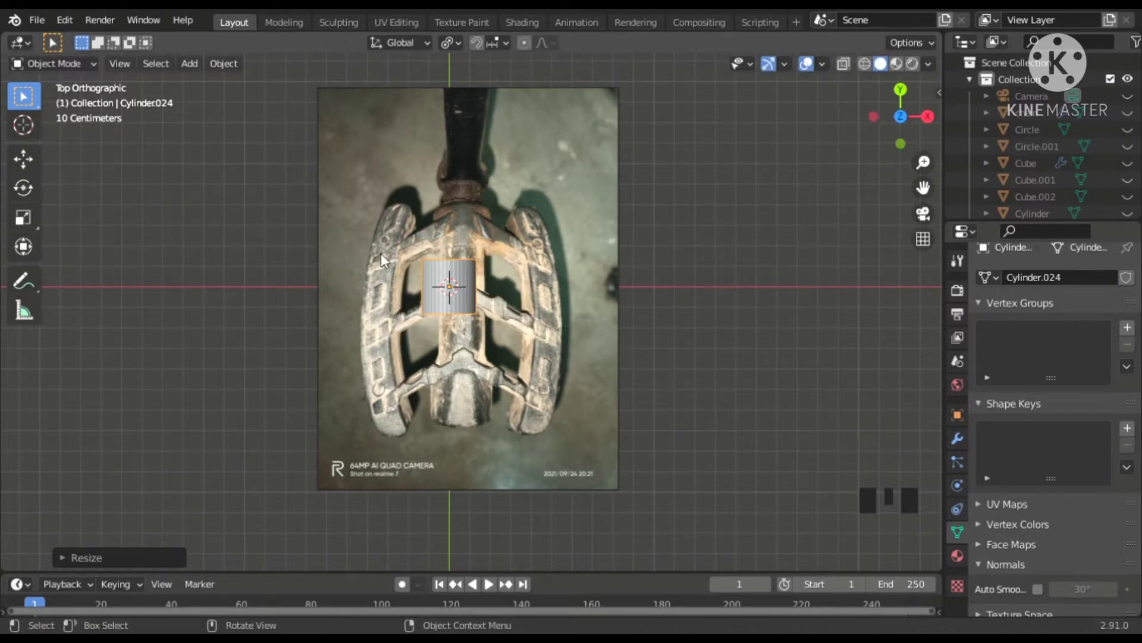
Stretch Cylinder.024 lengthwise along the photo's spindle and enable X-Ray to see through it
{"action": "scroll", "scroll_direction": "up", "scroll_amount": 3}
{"action": "scroll", "scroll_direction": "down", "scroll_amount": 3}
{"action": "key", "text": "s"}
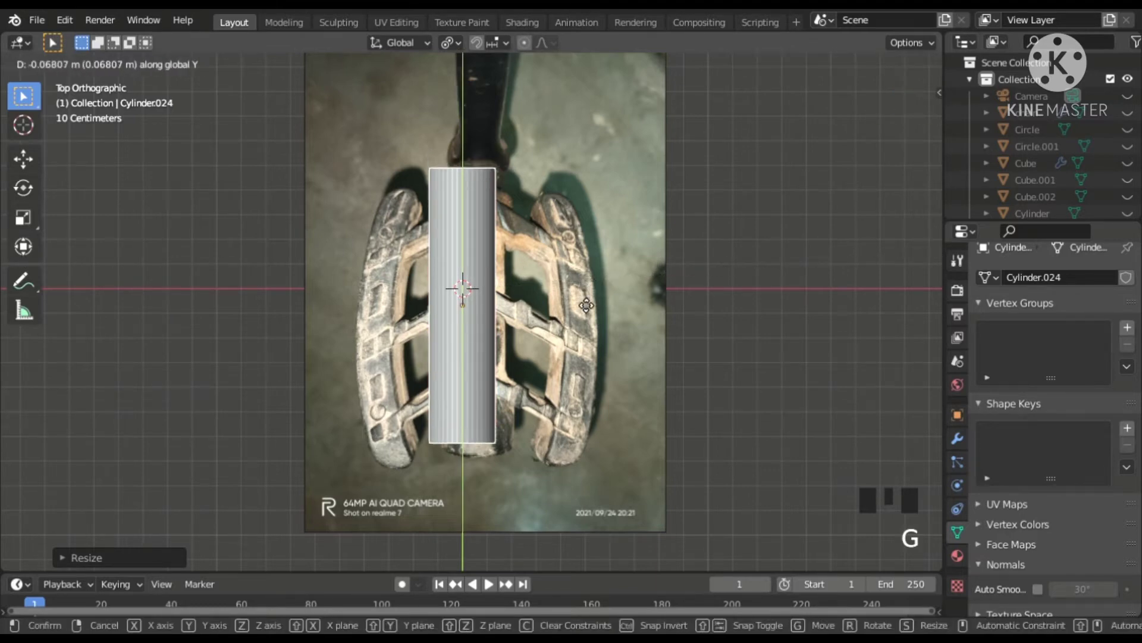
{"action": "left_click", "coordinate": [578, 305]}
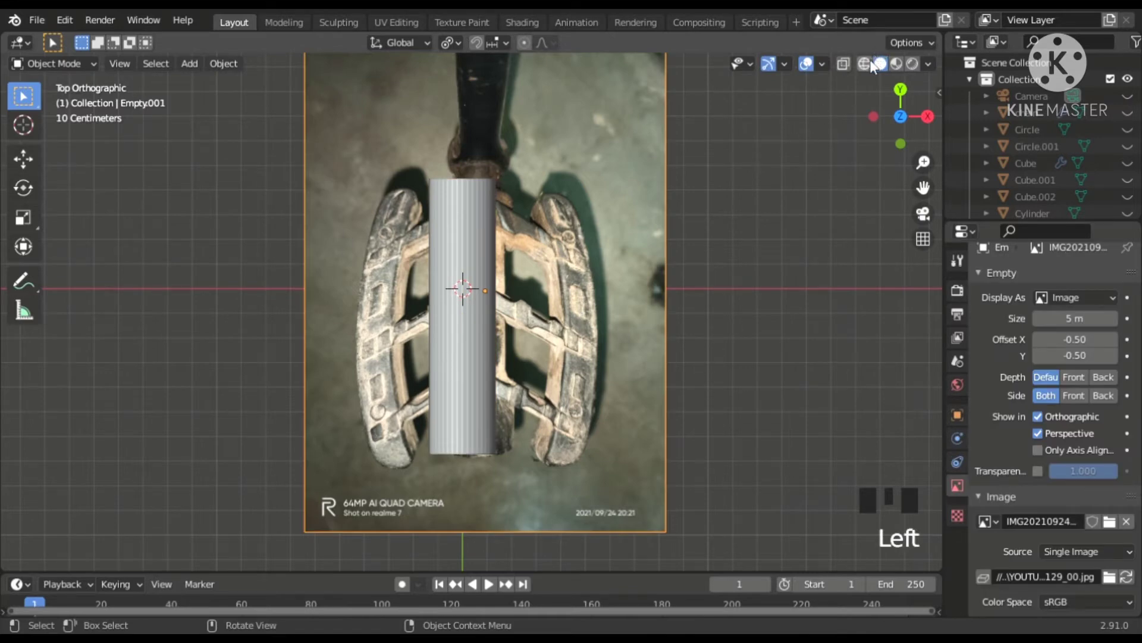
{"action": "left_click", "coordinate": [874, 63]}
Select the spindle cylinder and resize it to fit the spindle in the reference photo
{"action": "scroll", "scroll_direction": "up", "scroll_amount": 3}
{"action": "left_click", "coordinate": [685, 268]}
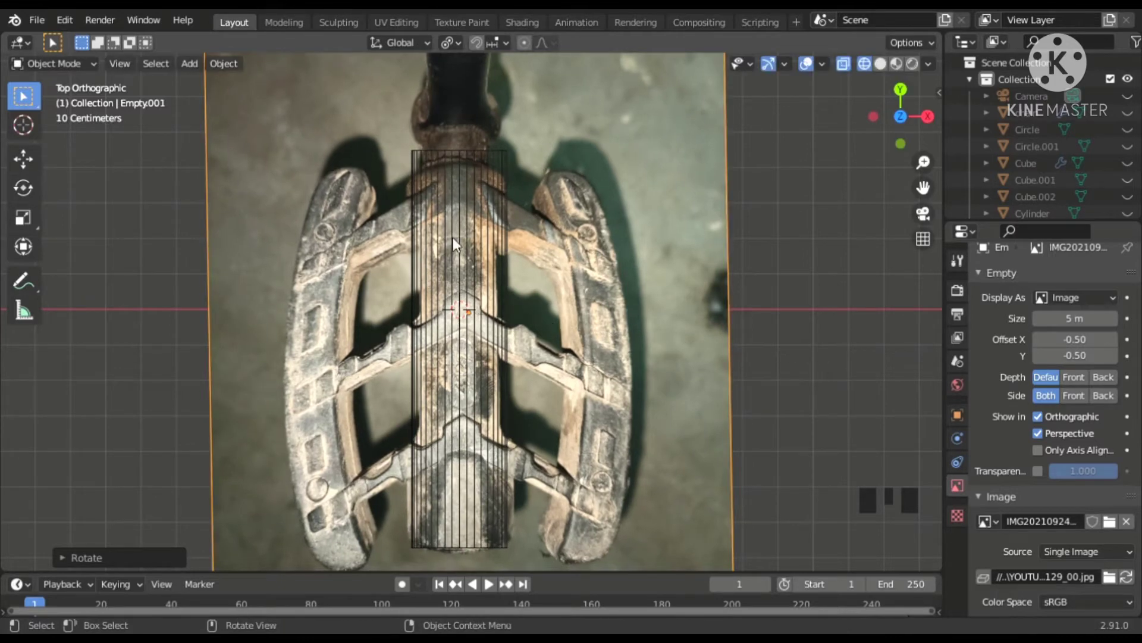
{"action": "left_click", "coordinate": [459, 239]}
{"action": "scroll", "scroll_direction": "down", "scroll_amount": 3}
{"action": "key", "text": "s"}
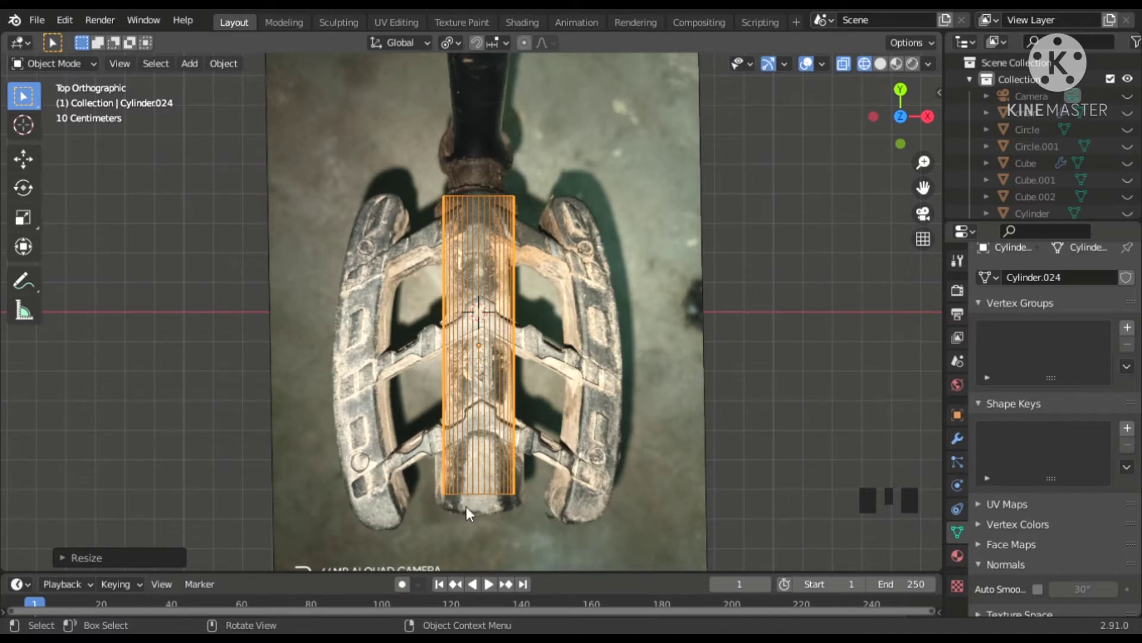
{"action": "scroll", "scroll_direction": "up", "scroll_amount": 3}
Add a loop cut near the cylinder's lower end and scale the bottom section outward to match the photo
{"action": "left_click_drag", "start_coordinate": [383, 223], "coordinate": [402, 167]}
{"action": "key", "text": "Tab"}
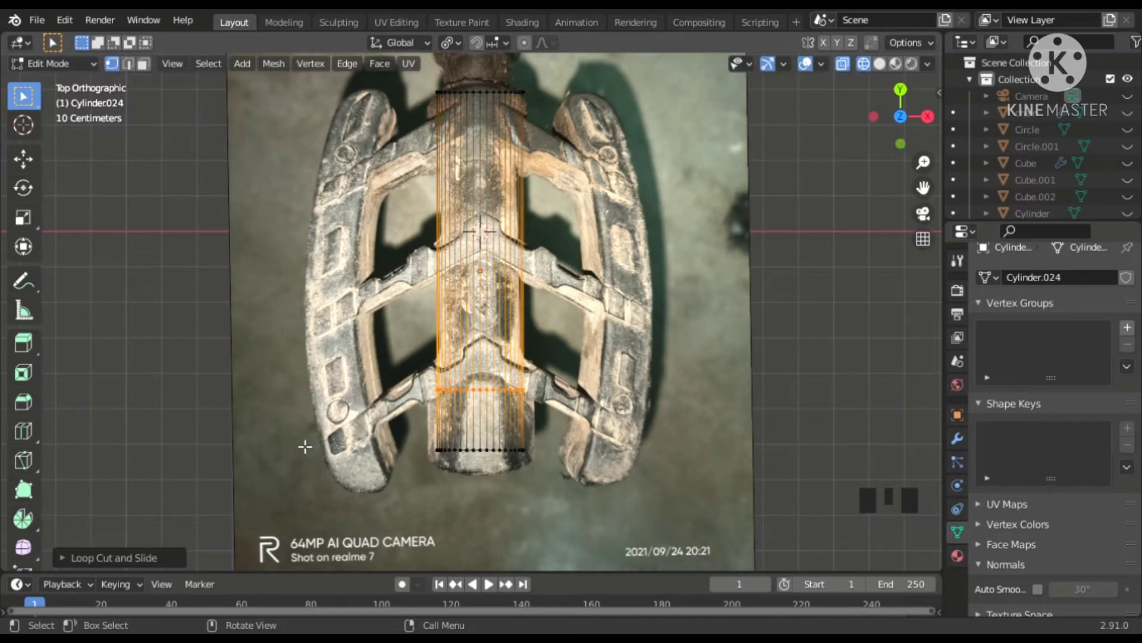
{"action": "left_click", "coordinate": [402, 167]}
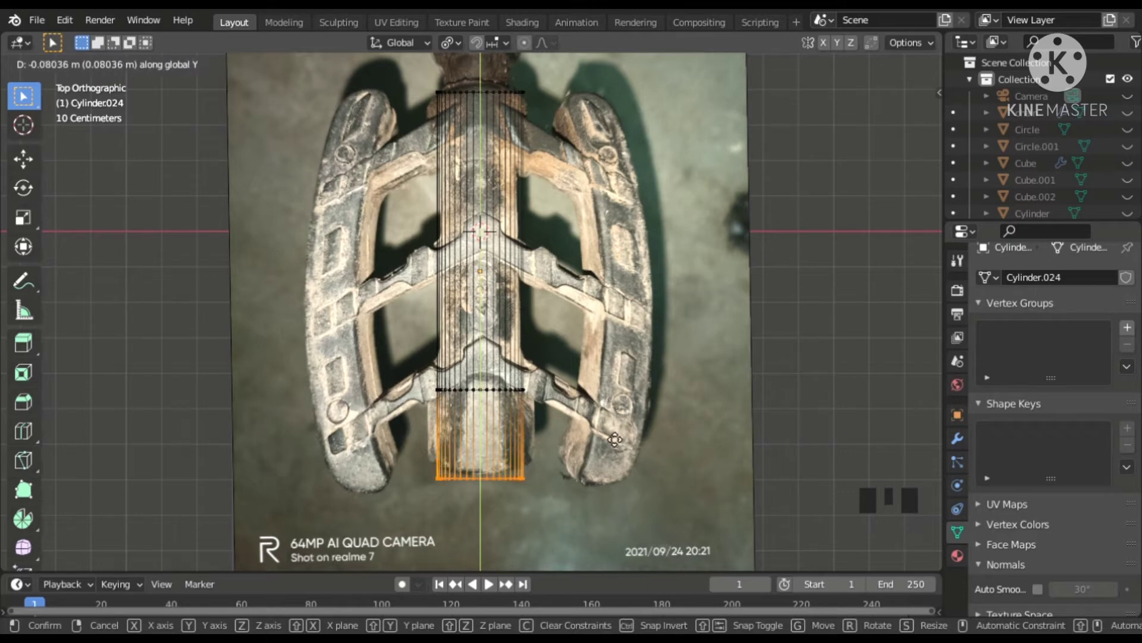
{"action": "left_click", "coordinate": [402, 167]}
{"action": "left_click", "coordinate": [402, 167]}
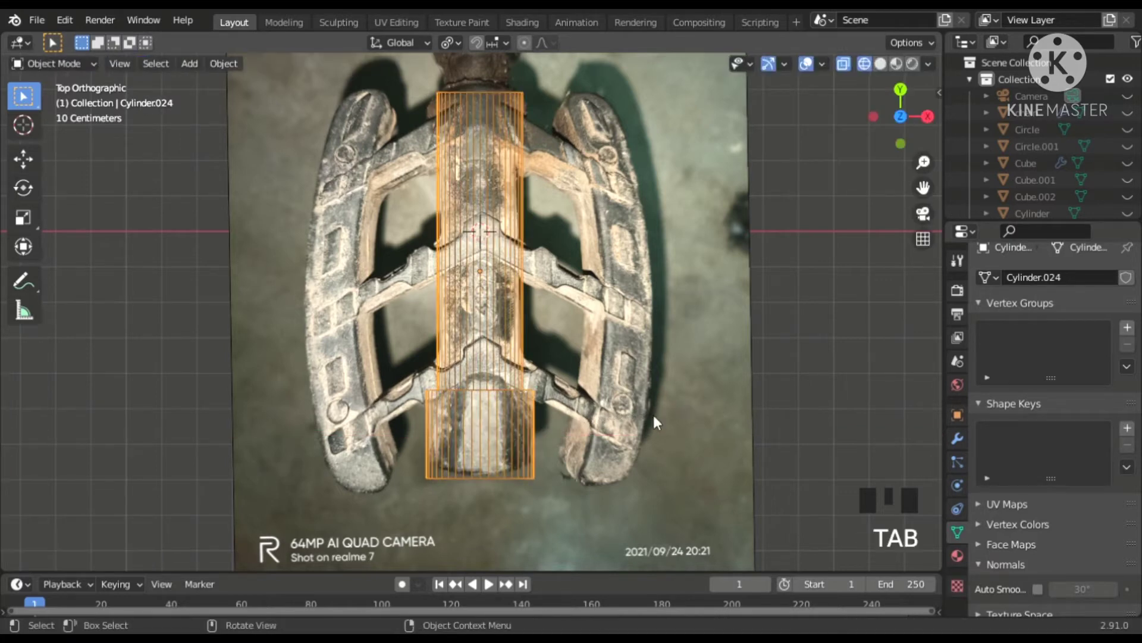
Add a cube, shrink it and move it over the pedal photo's right-hand frame beside the spindle
{"action": "left_click", "coordinate": [402, 167]}
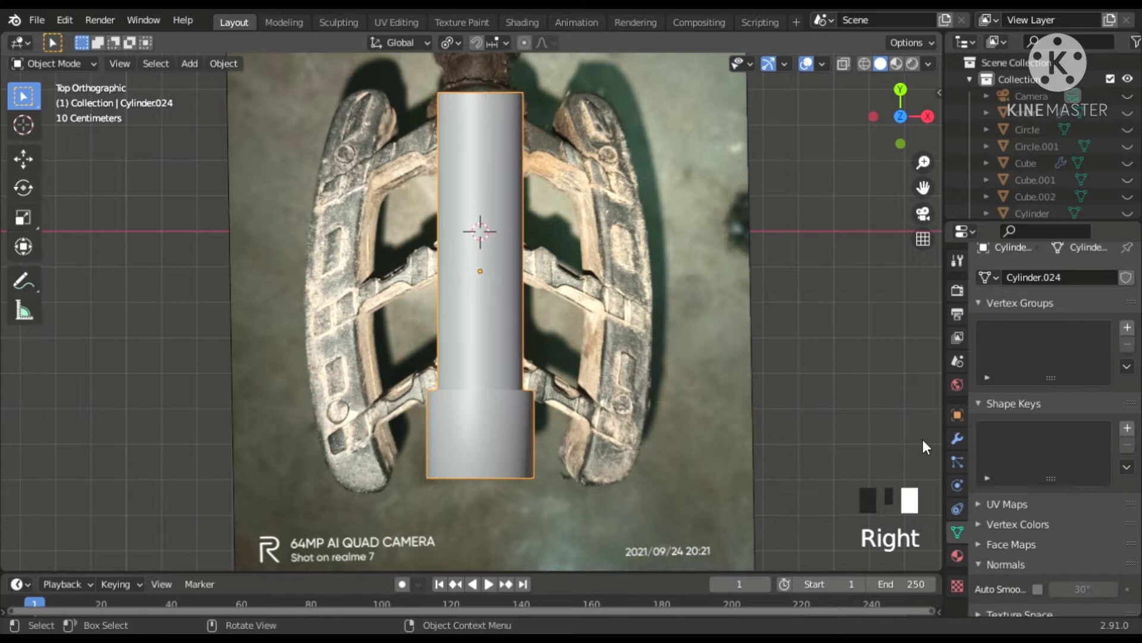
{"action": "left_click", "coordinate": [1039, 598]}
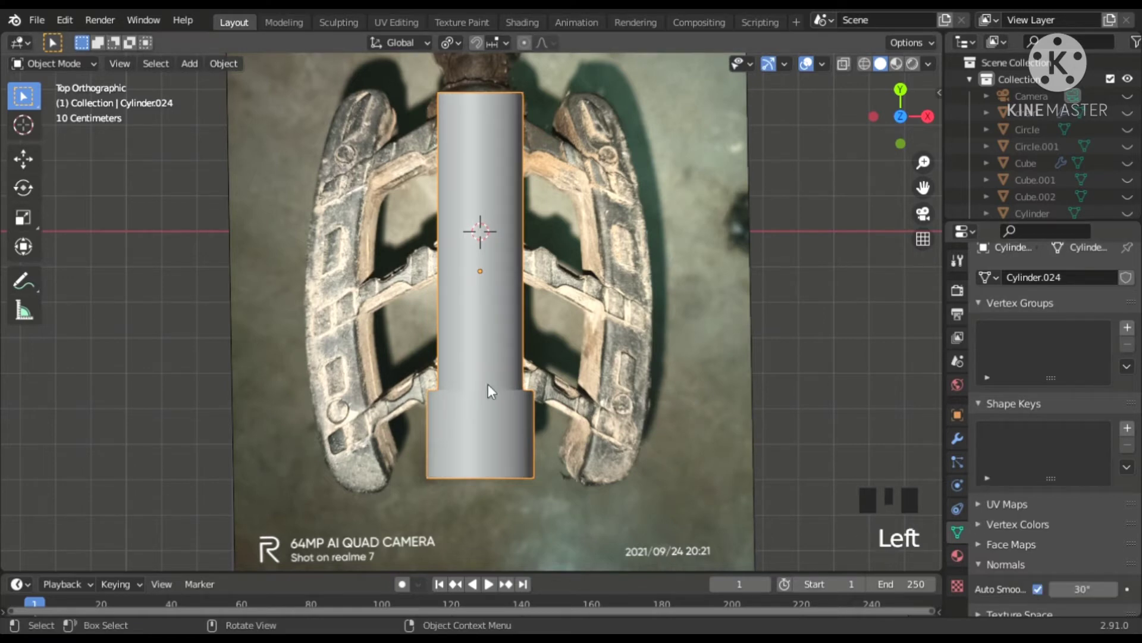
{"action": "left_click_drag", "start_coordinate": [534, 259], "coordinate": [189, 59]}
{"action": "left_click_drag", "start_coordinate": [189, 59], "coordinate": [827, 440]}
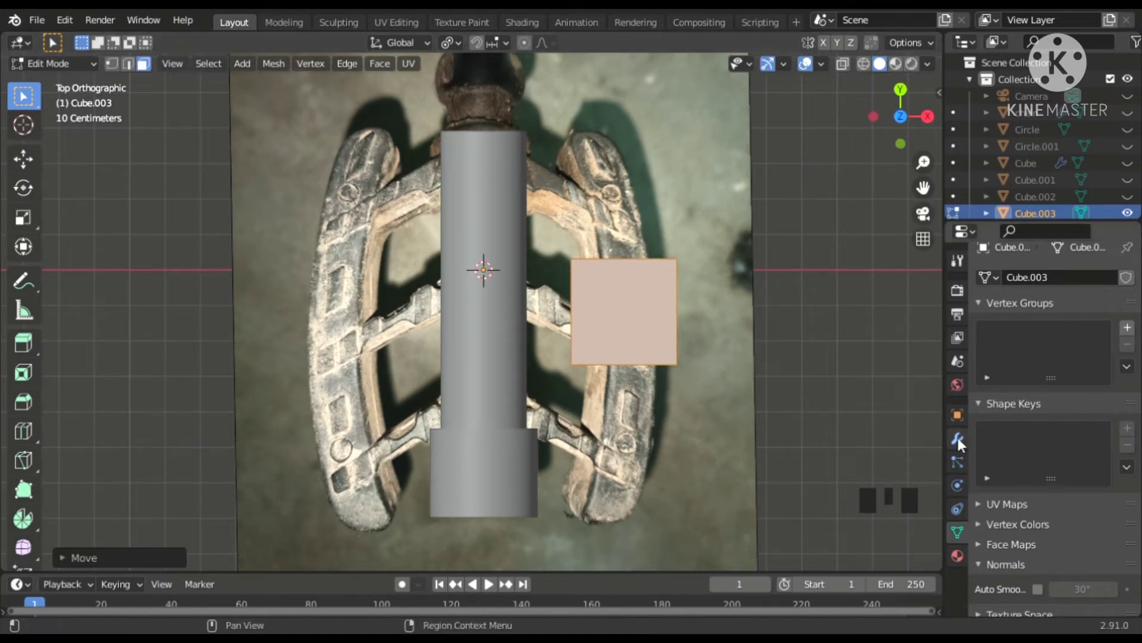
Add a Subdivision Surface modifier at level 3 to the cube and switch to edge selection
{"action": "left_click", "coordinate": [960, 441]}
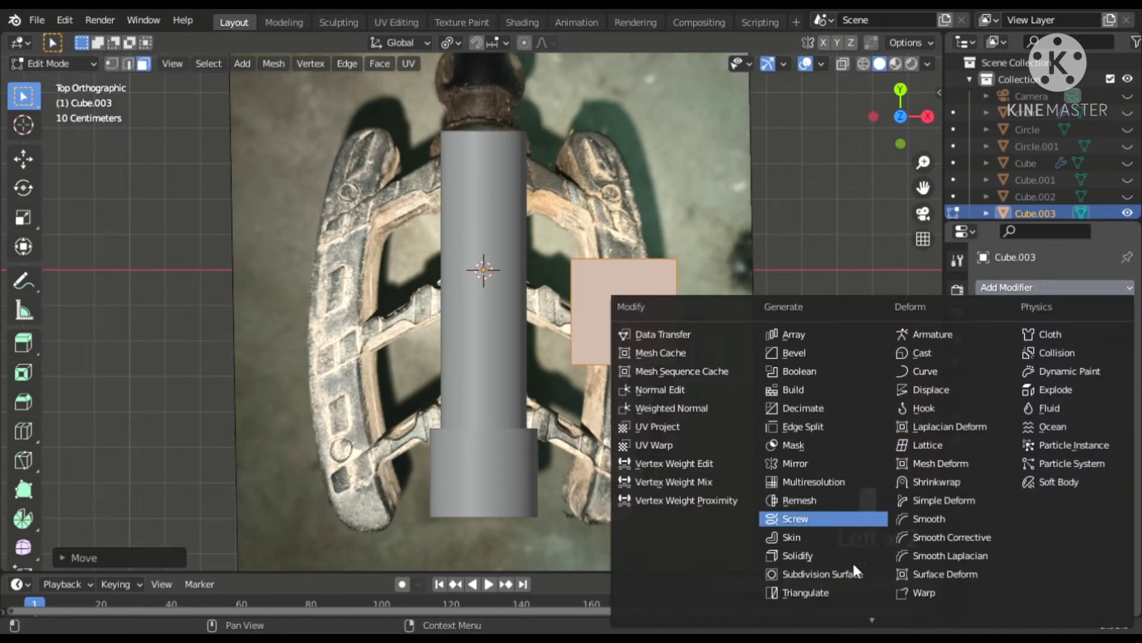
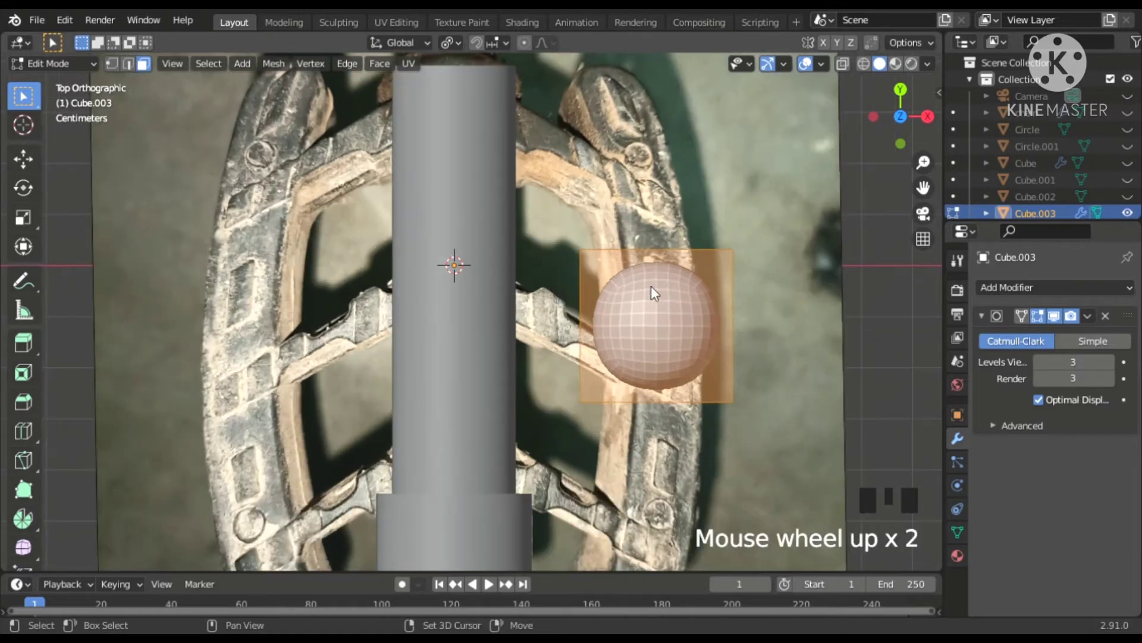
{"action": "left_click_drag", "start_coordinate": [602, 346], "coordinate": [139, 67]}
{"action": "left_click", "coordinate": [138, 68]}
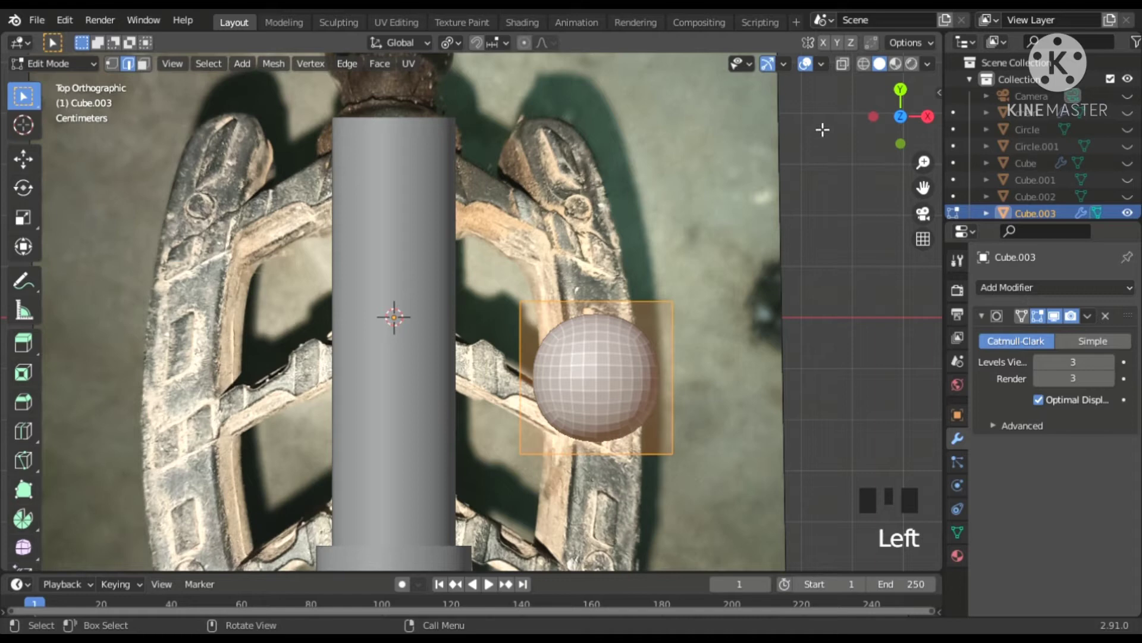
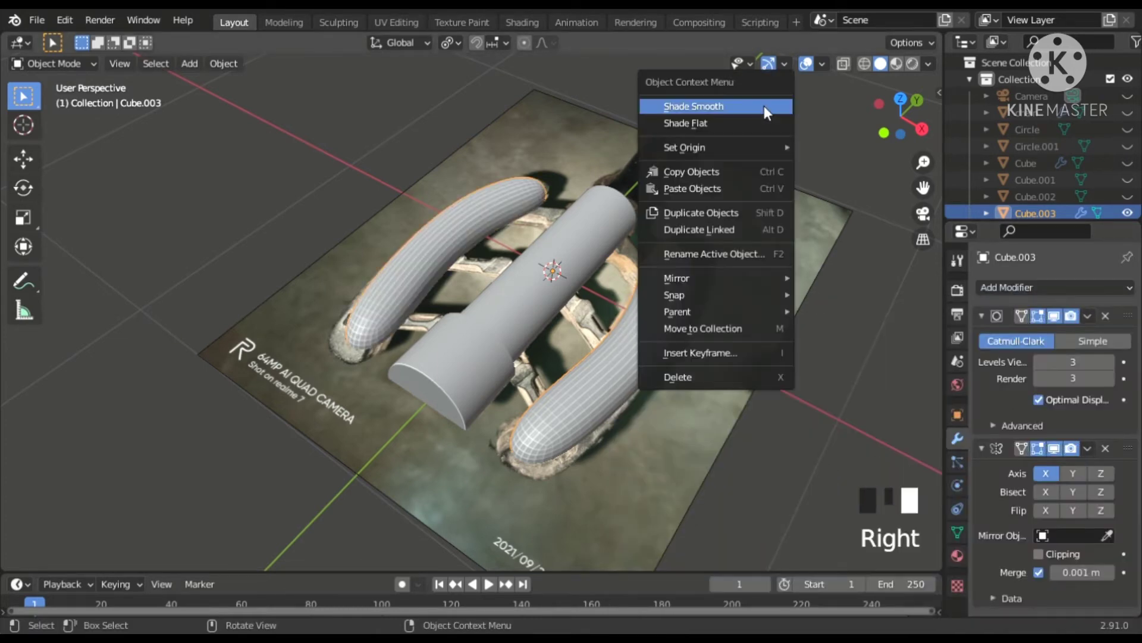
Apply Shade Smooth with Auto Smooth to the mirrored curved side bars and inspect them up close
{"action": "left_click", "coordinate": [960, 520]}
{"action": "left_click", "coordinate": [960, 529]}
{"action": "left_click", "coordinate": [1045, 598]}
{"action": "left_click_drag", "start_coordinate": [627, 373], "coordinate": [609, 355]}
{"action": "scroll", "scroll_direction": "up", "scroll_amount": 3}
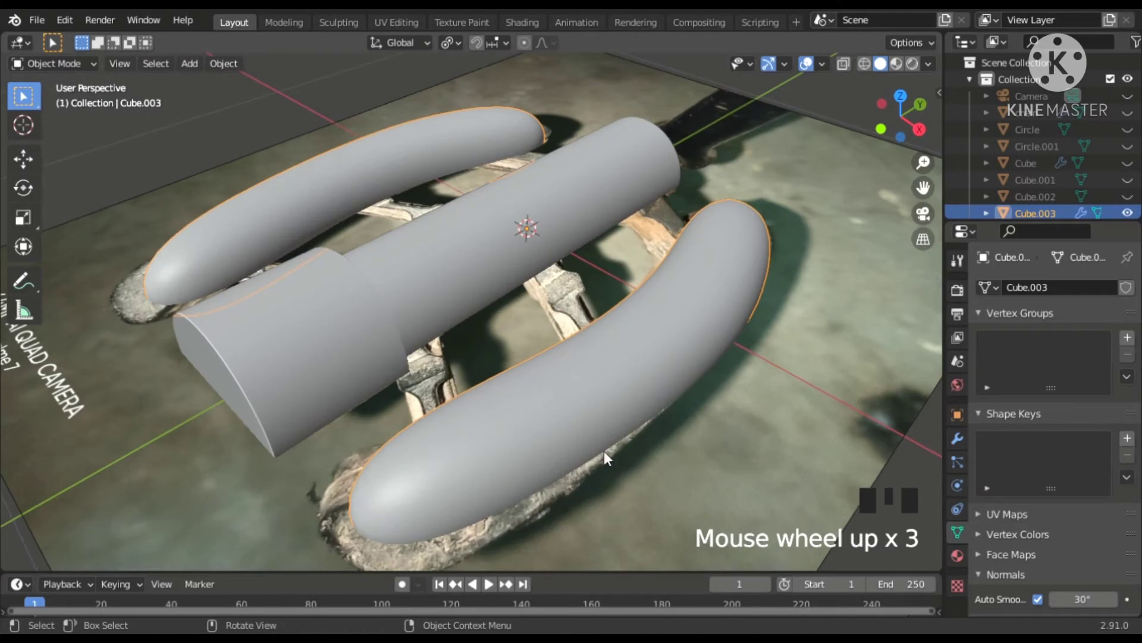
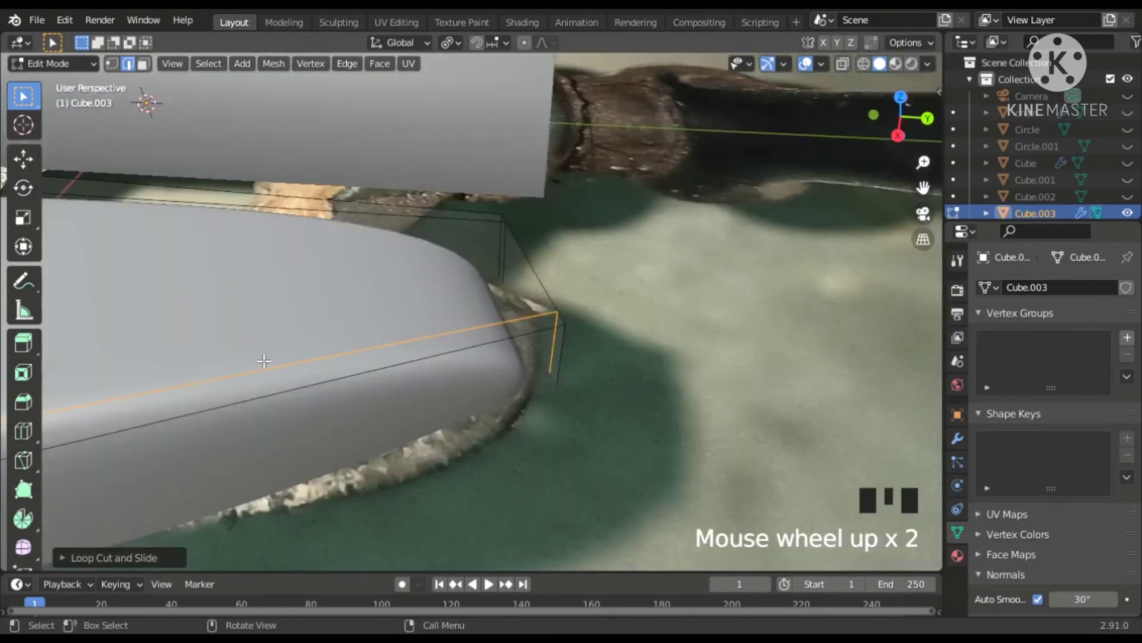
Add holding edge loops near the bar's end and slide one toward the bar's edge
{"action": "scroll", "scroll_direction": "down", "scroll_amount": 3}
{"action": "key", "text": "ctrl+r"}
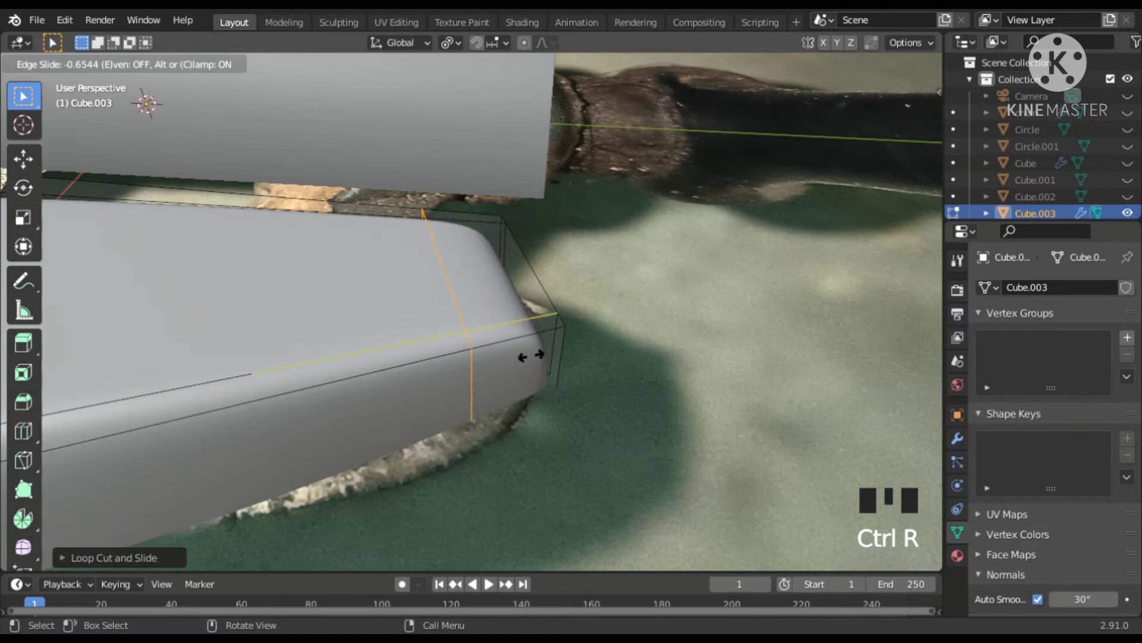
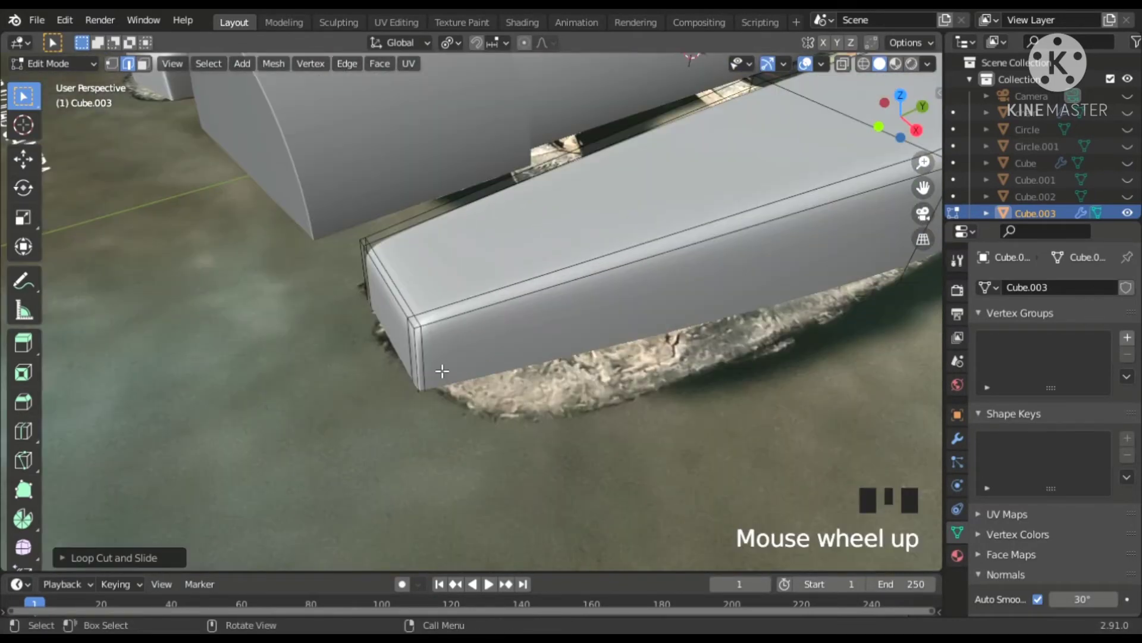
{"action": "scroll", "scroll_direction": "up", "scroll_amount": 3}
{"action": "key", "text": "ctrl+r"}
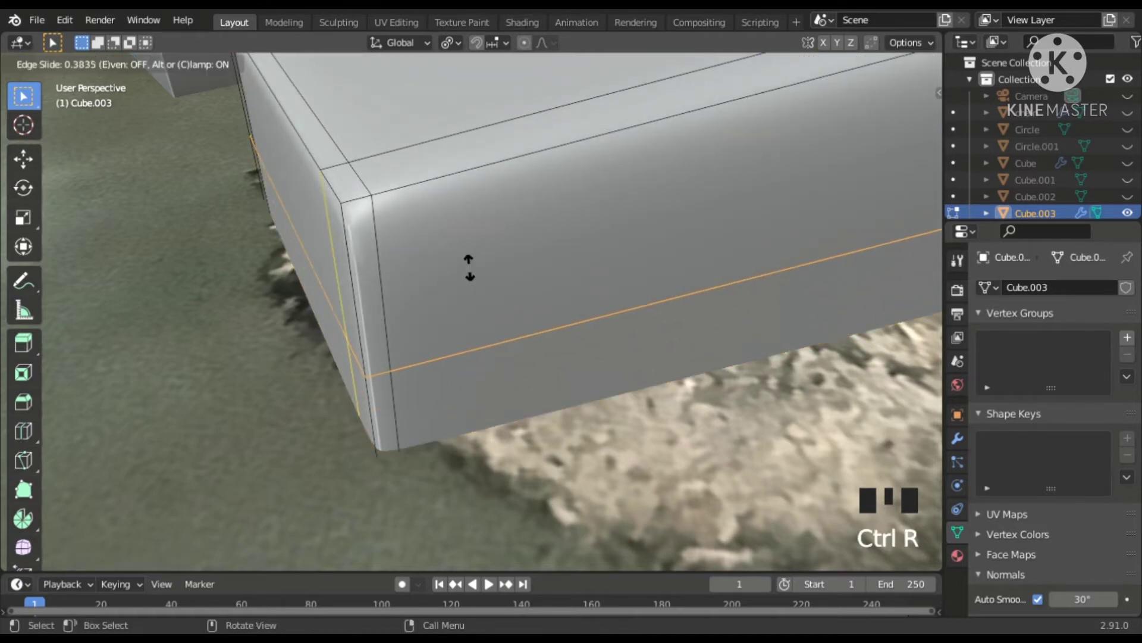
{"action": "left_click_drag", "start_coordinate": [850, 63], "coordinate": [808, 60]}
Add another edge loop and slide it close to the bar's bottom edge to keep the corner crisp
{"action": "key", "text": "ctrl+r"}
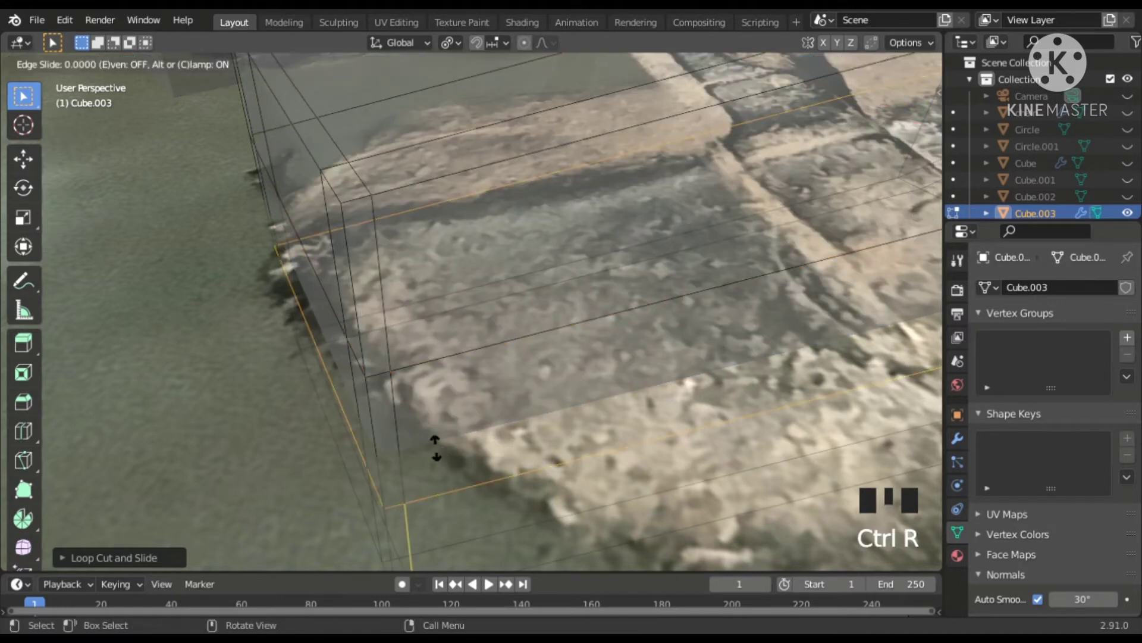
{"action": "scroll", "scroll_direction": "down", "scroll_amount": 3}
{"action": "left_click_drag", "start_coordinate": [853, 65], "coordinate": [919, 93]}
{"action": "scroll", "scroll_direction": "up", "scroll_amount": 3}
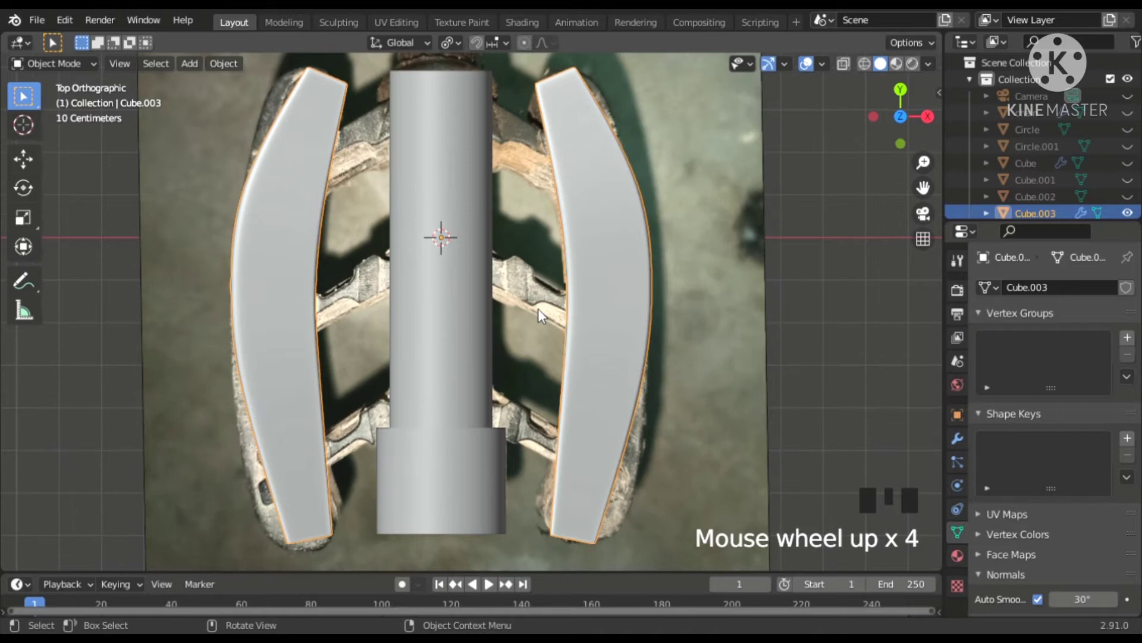
With Proportional Editing on, move the bar's vertices so it bows outward along the pedal frame's outline
{"action": "key", "text": "Tab"}
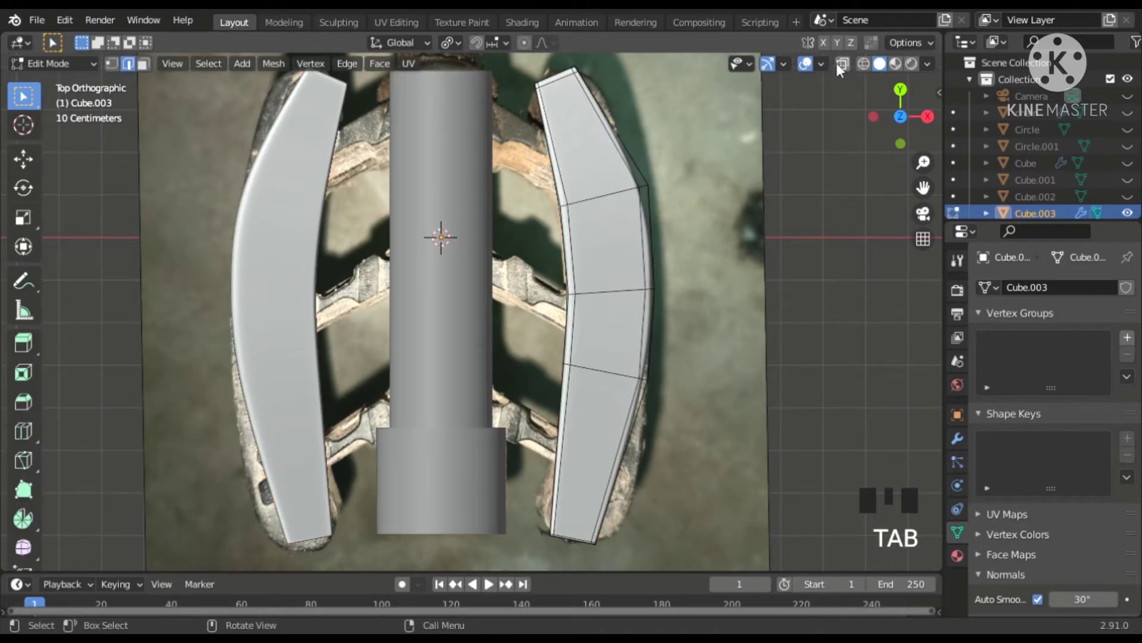
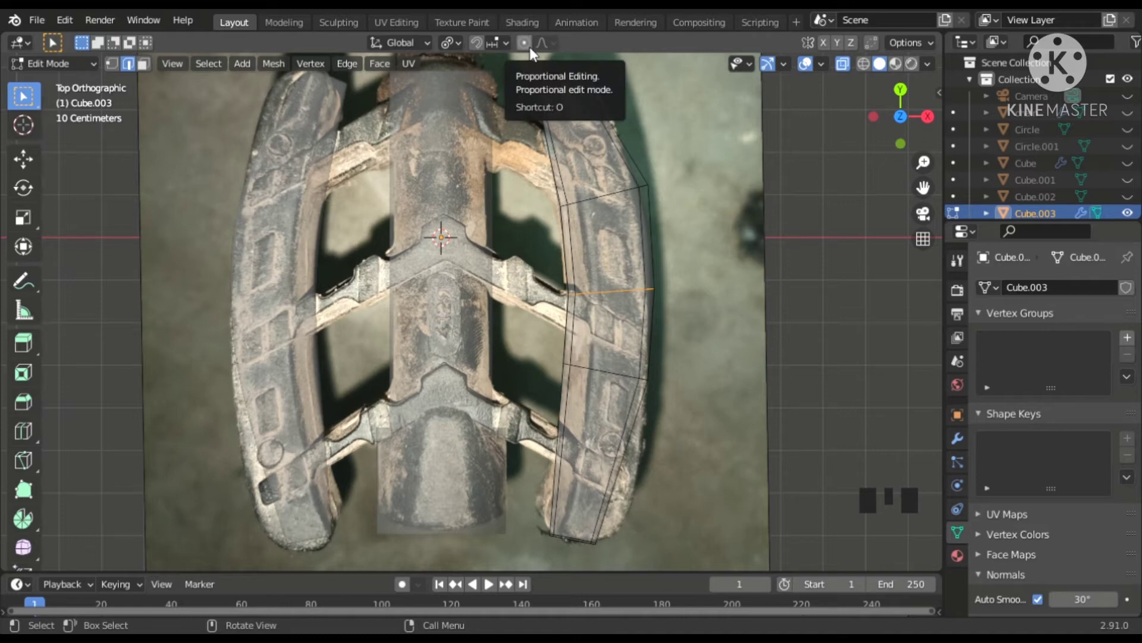
{"action": "left_click", "coordinate": [537, 52]}
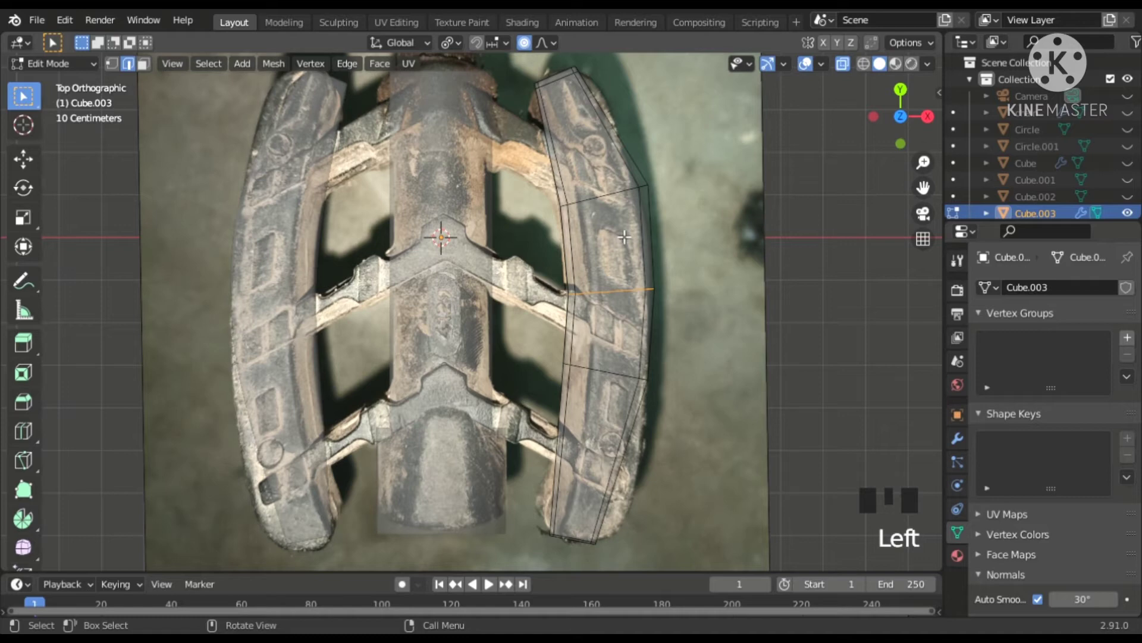
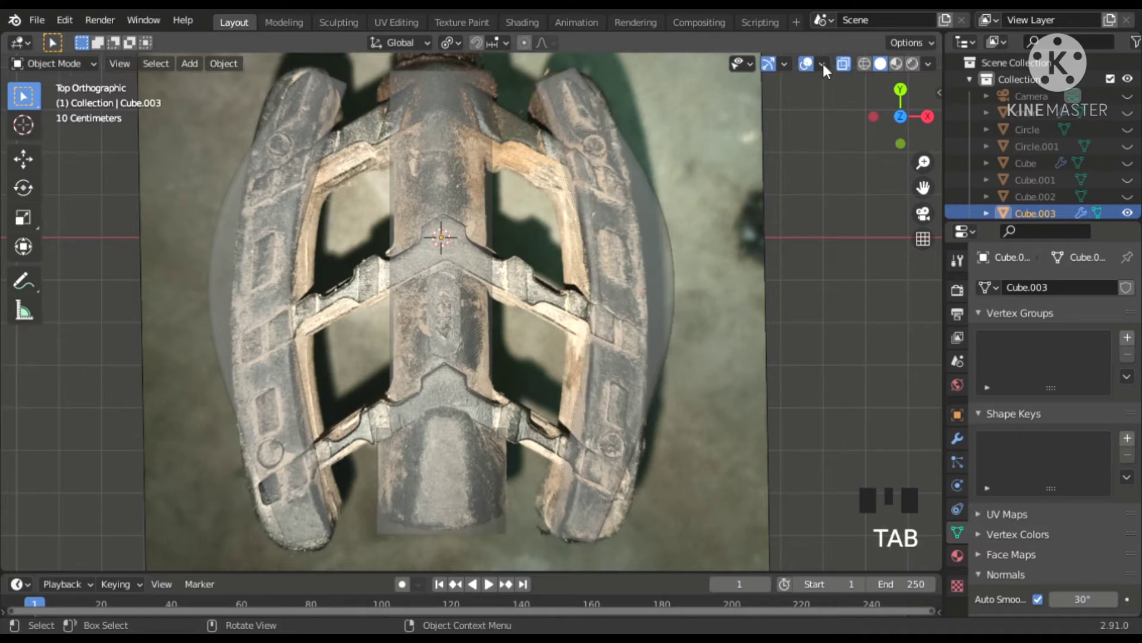
{"action": "left_click_drag", "start_coordinate": [851, 63], "coordinate": [559, 278]}
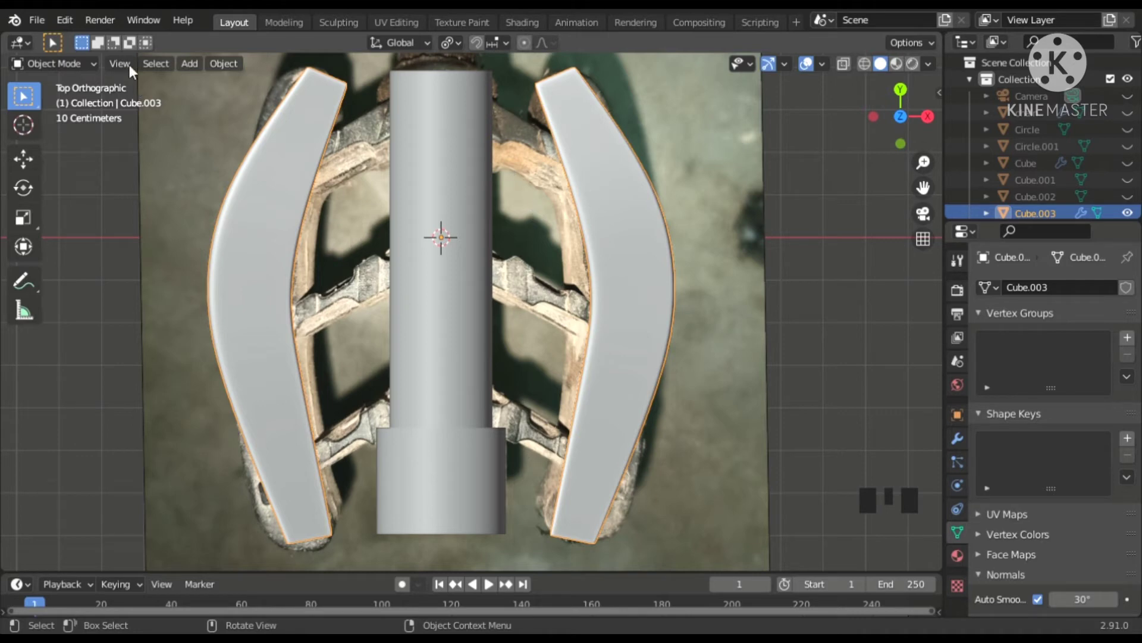
Shrink Cube.004 down to fit over the pedal's upper crossbar in the reference photo
{"action": "left_click_drag", "start_coordinate": [196, 65], "coordinate": [424, 172]}
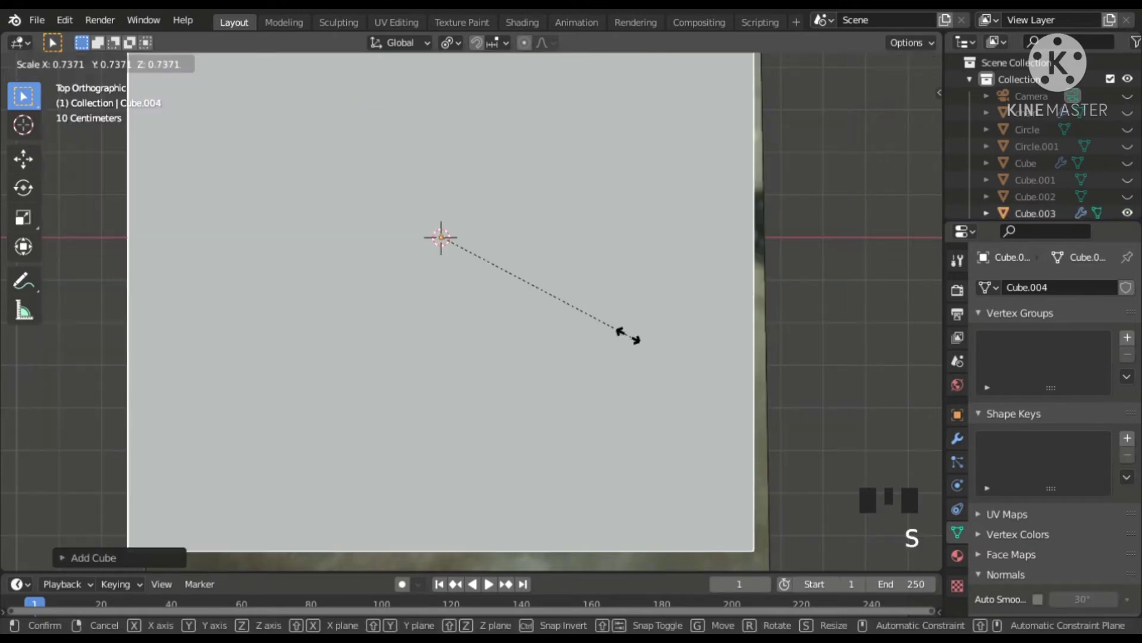
{"action": "scroll", "scroll_direction": "up", "scroll_amount": 3}
{"action": "left_click_drag", "start_coordinate": [461, 249], "coordinate": [465, 311]}
{"action": "scroll", "scroll_direction": "down", "scroll_amount": 3}
{"action": "scroll", "scroll_direction": "up", "scroll_amount": 3}
{"action": "scroll", "scroll_direction": "down", "scroll_amount": 3}
Cut the block down the middle in Edit Mode and remove its left half, undoing a stray action
{"action": "key", "text": "Tab"}
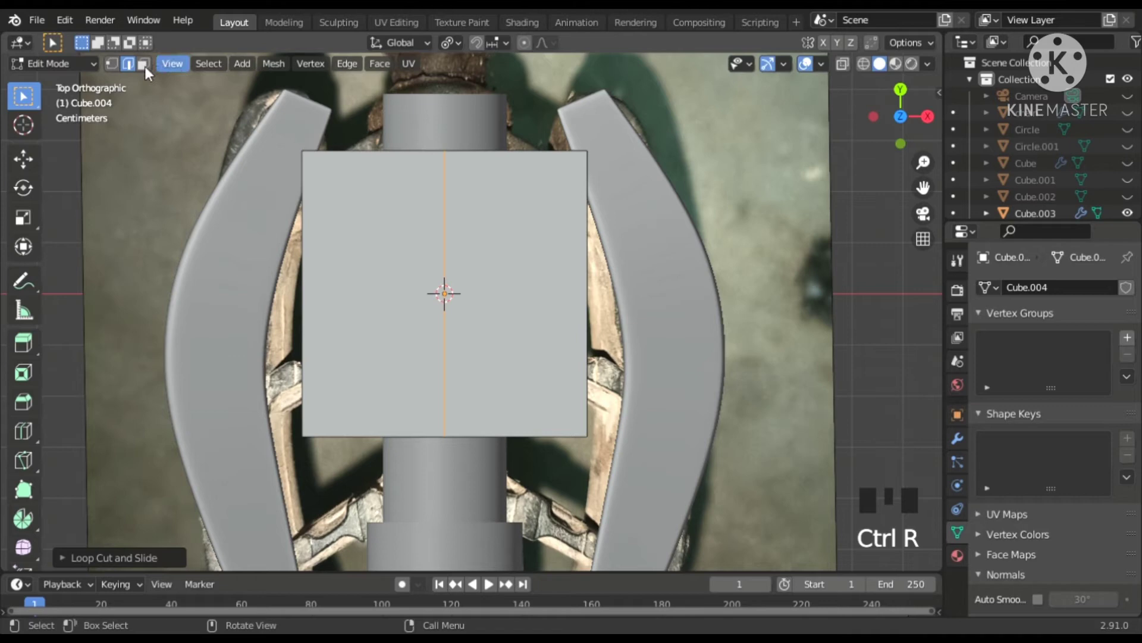
{"action": "left_click", "coordinate": [148, 69]}
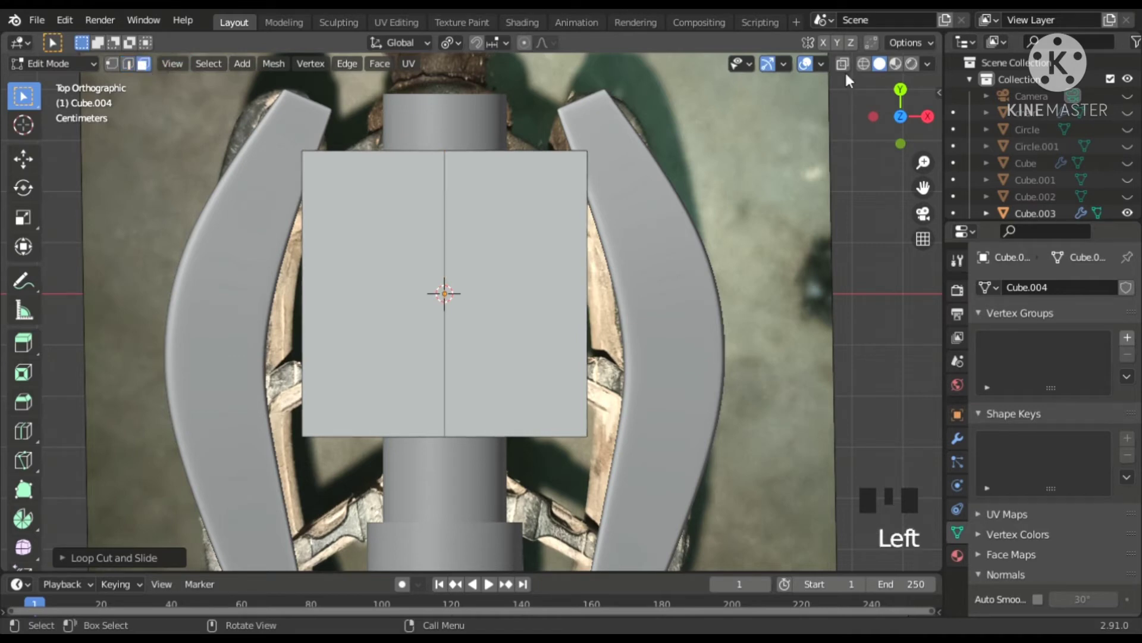
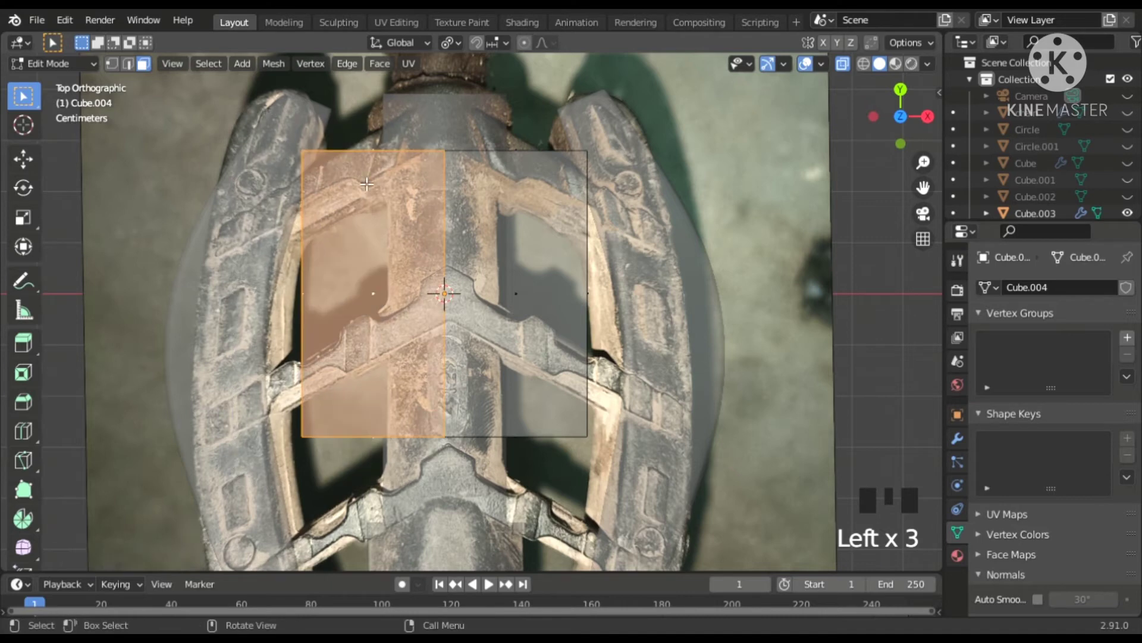
{"action": "left_click_drag", "start_coordinate": [364, 181], "coordinate": [536, 283]}
{"action": "key", "text": "Tab"}
{"action": "key", "text": "Tab"}
{"action": "key", "text": "a"}
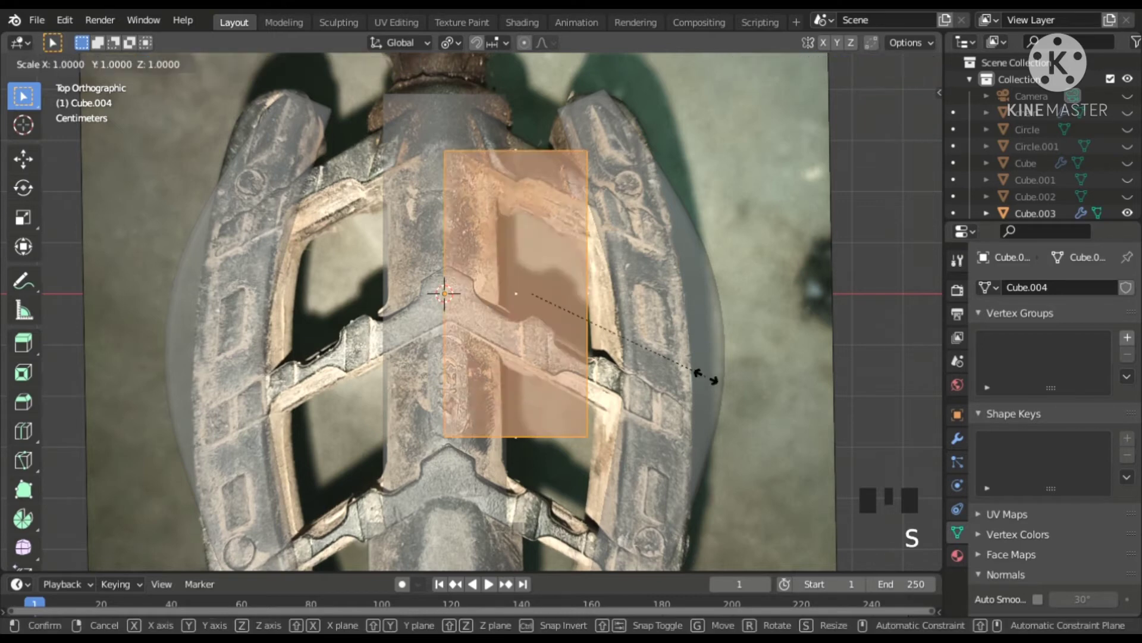
{"action": "key", "text": "ctrl+z"}
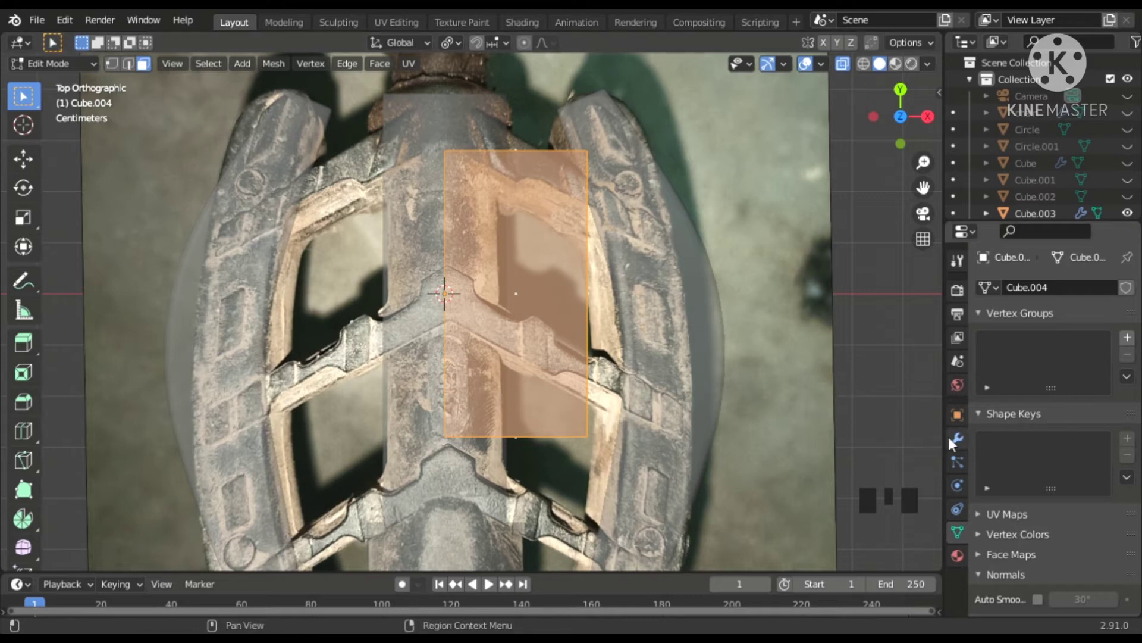
Mirror the half-block across X and move it up over the pedal's top crossbar
{"action": "left_click", "coordinate": [952, 440]}
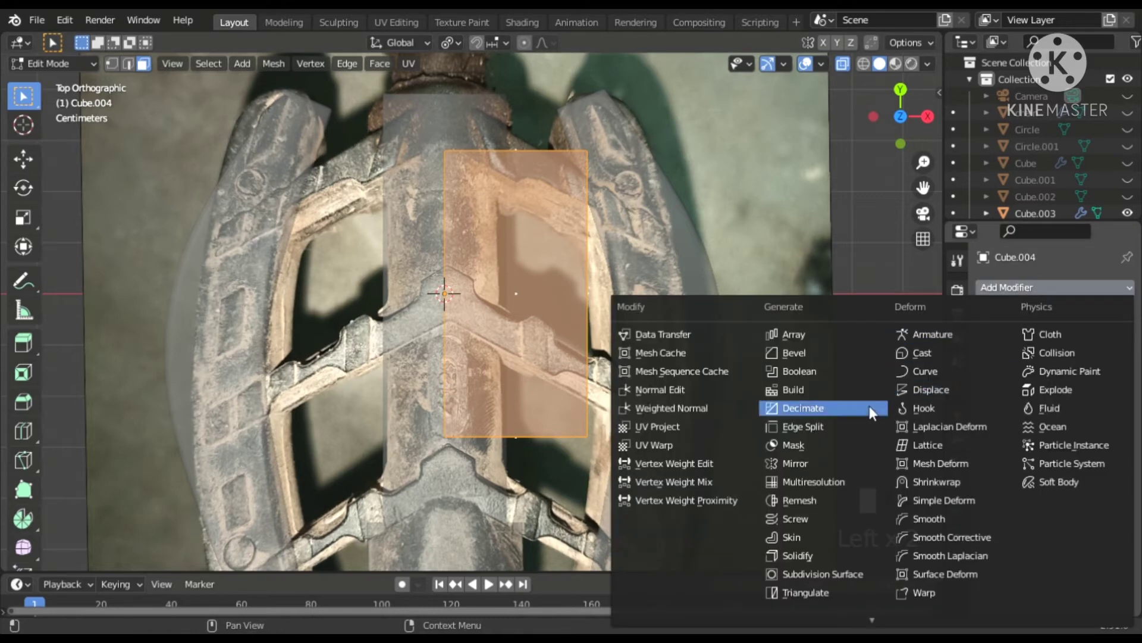
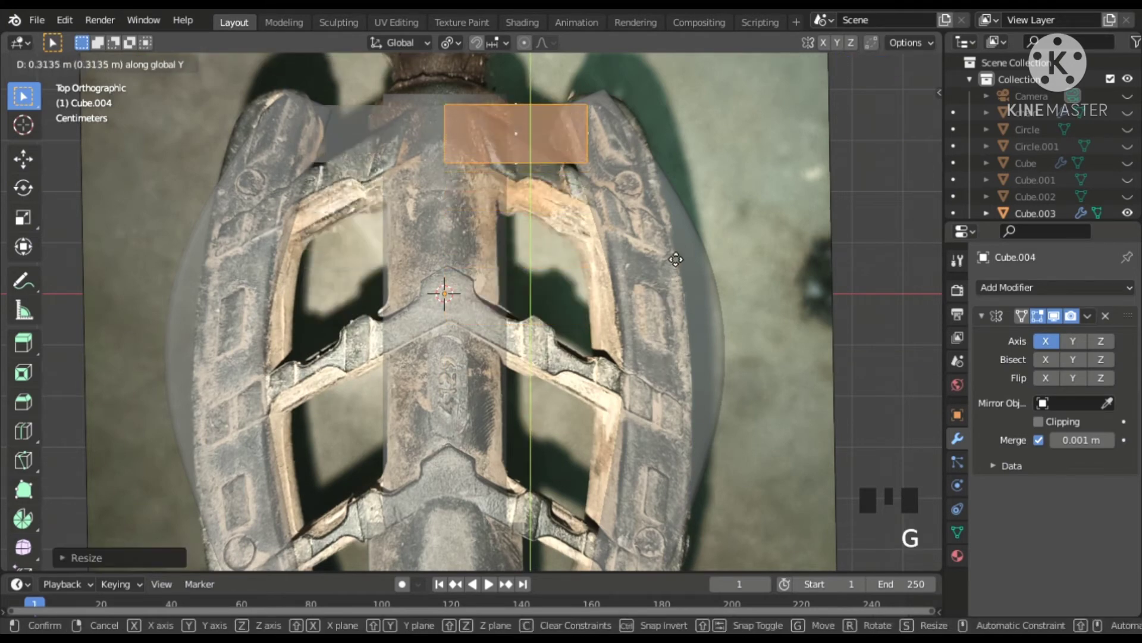
{"action": "scroll", "scroll_direction": "up", "scroll_amount": 3}
{"action": "left_click_drag", "start_coordinate": [1055, 313], "coordinate": [1055, 313]}
{"action": "key", "text": "g"}
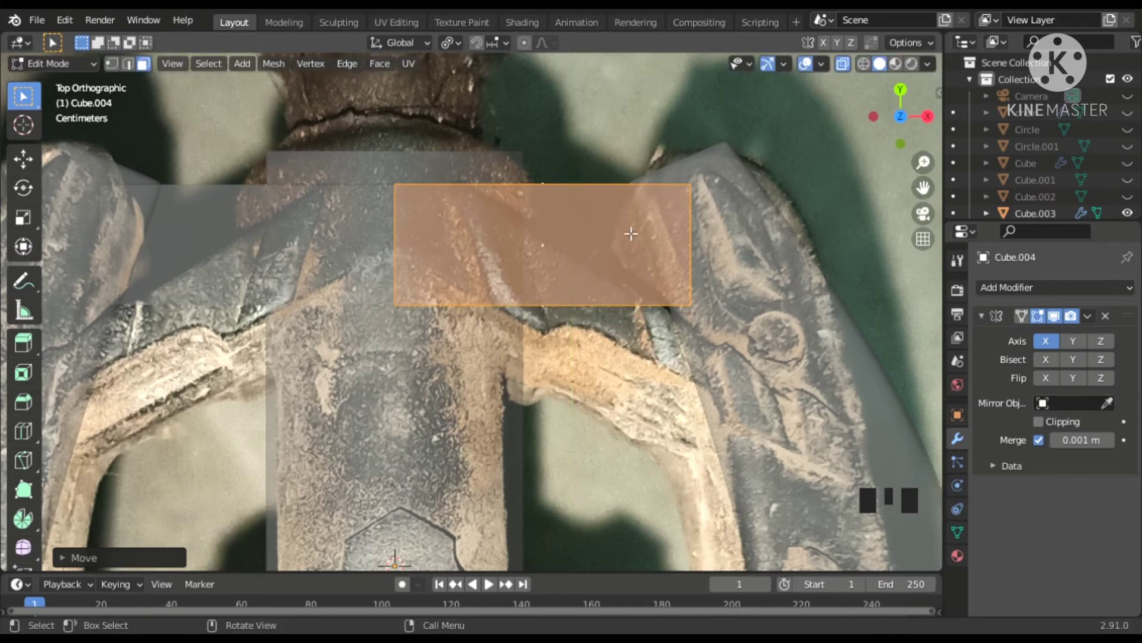
Drag the bar's right-hand end edge down so it slants along the angled crossbar, then shift it along Y
{"action": "left_click", "coordinate": [1055, 313]}
{"action": "left_click", "coordinate": [1055, 313]}
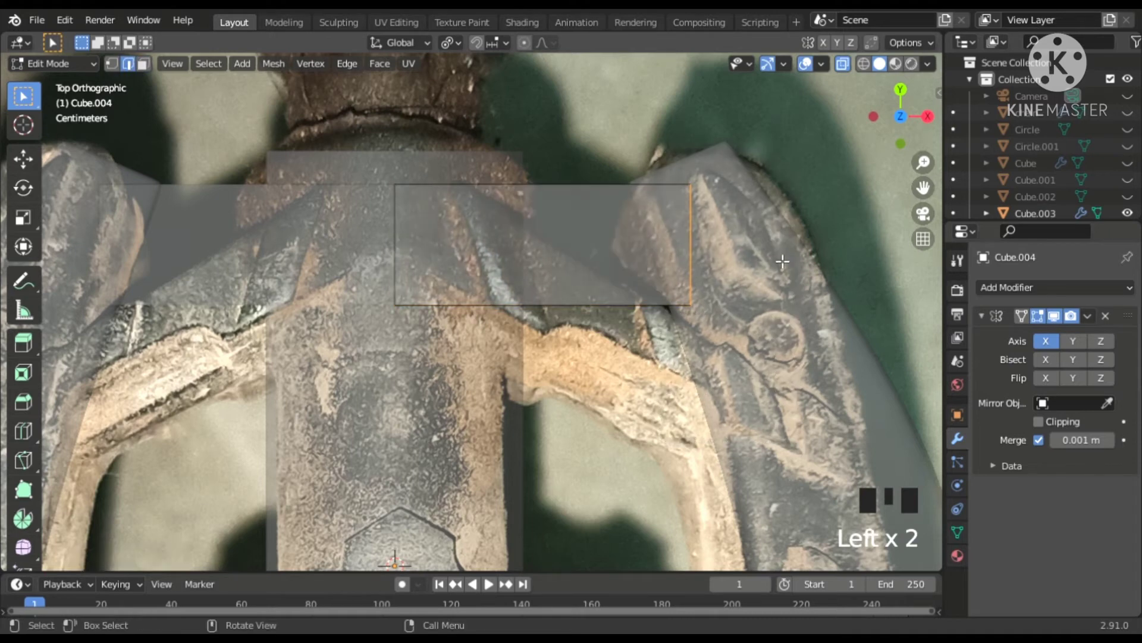
{"action": "key", "text": "g"}
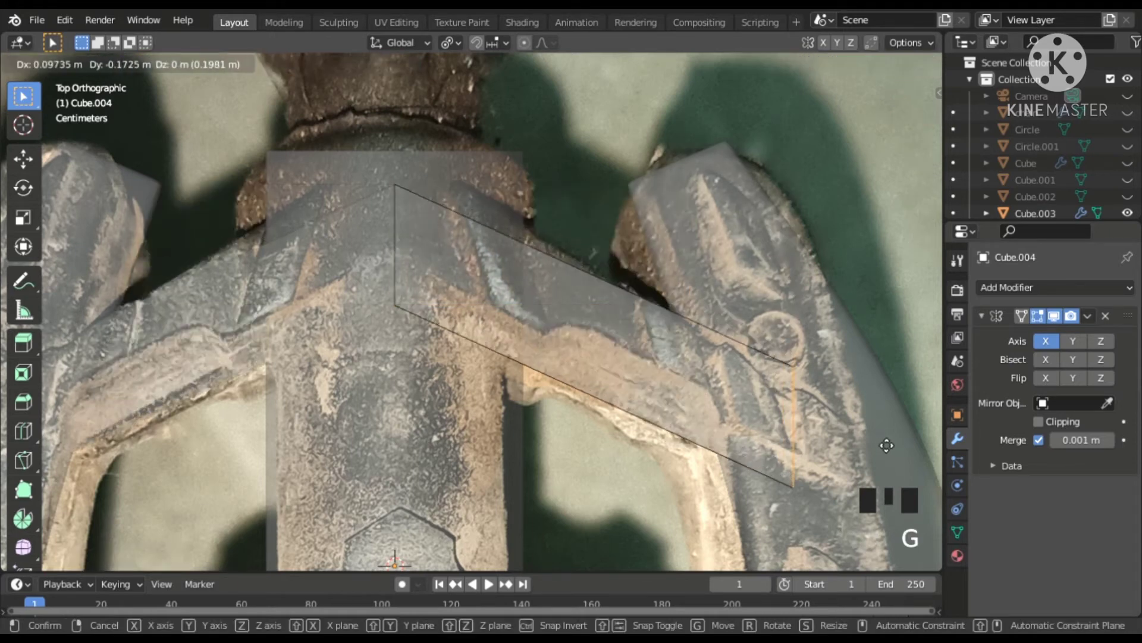
{"action": "scroll", "scroll_direction": "down", "scroll_amount": 3}
{"action": "left_click_drag", "start_coordinate": [1055, 313], "coordinate": [1055, 313]}
{"action": "key", "text": "a"}
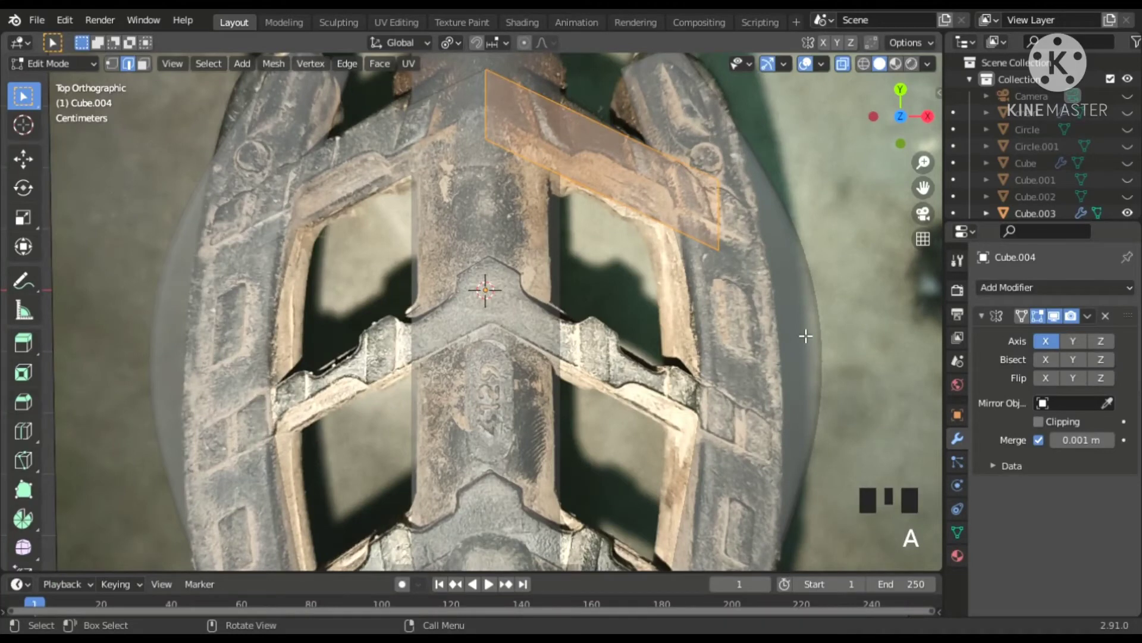
{"action": "key", "text": "shift+d"}
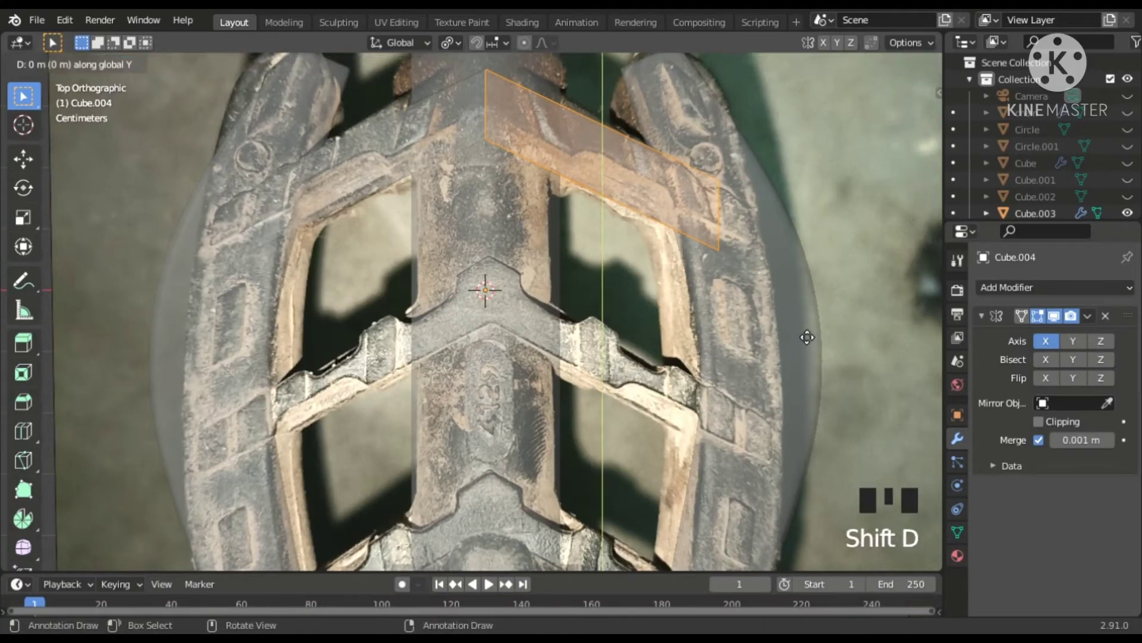
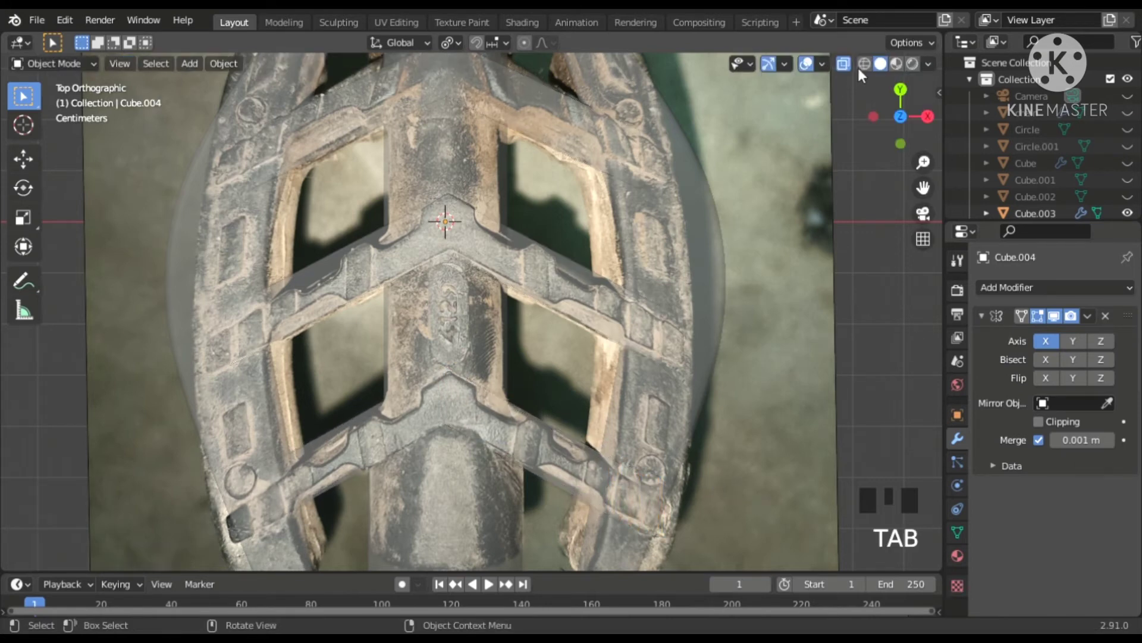
View the pedal in solid shading and squash the crossbars along Z to roughly 0.43 of their height
{"action": "left_click", "coordinate": [854, 69]}
{"action": "scroll", "scroll_direction": "down", "scroll_amount": 3}
{"action": "scroll", "scroll_direction": "up", "scroll_amount": 3}
{"action": "left_click_drag", "start_coordinate": [737, 398], "coordinate": [633, 309]}
{"action": "scroll", "scroll_direction": "down", "scroll_amount": 3}
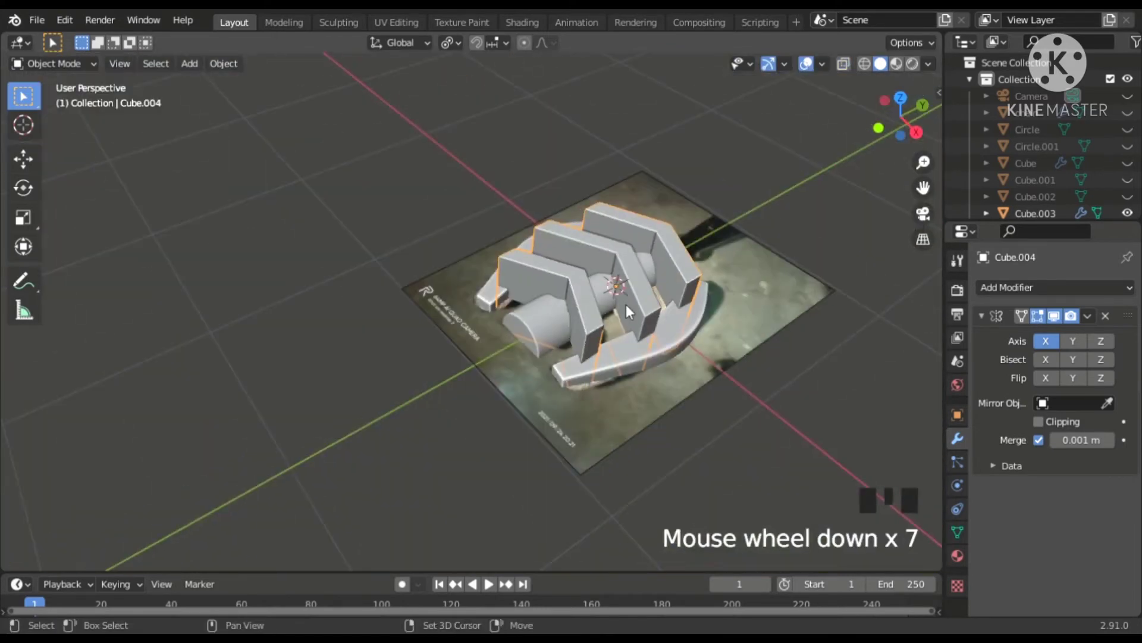
{"action": "scroll", "scroll_direction": "up", "scroll_amount": 3}
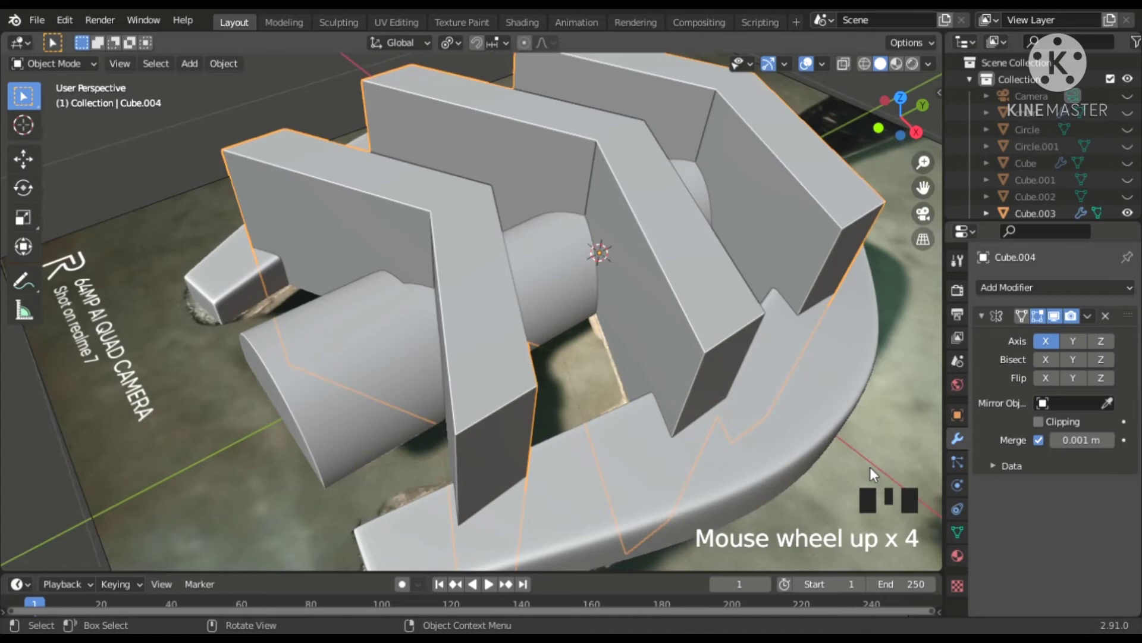
{"action": "scroll", "scroll_direction": "down", "scroll_amount": 3}
{"action": "left_click_drag", "start_coordinate": [858, 410], "coordinate": [817, 408]}
{"action": "key", "text": "s"}
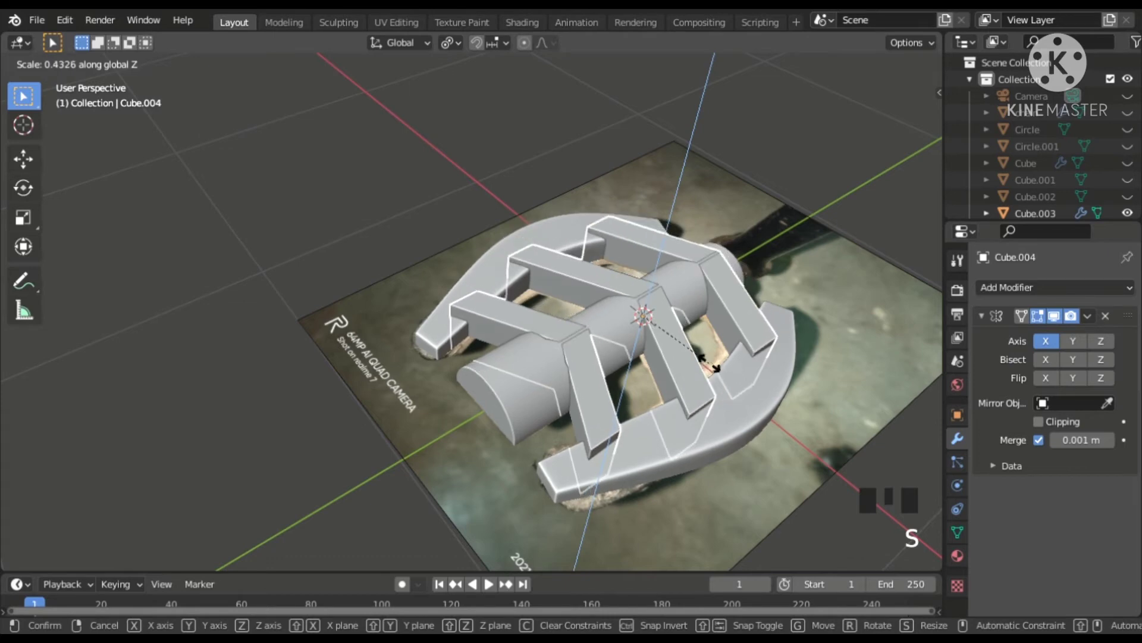
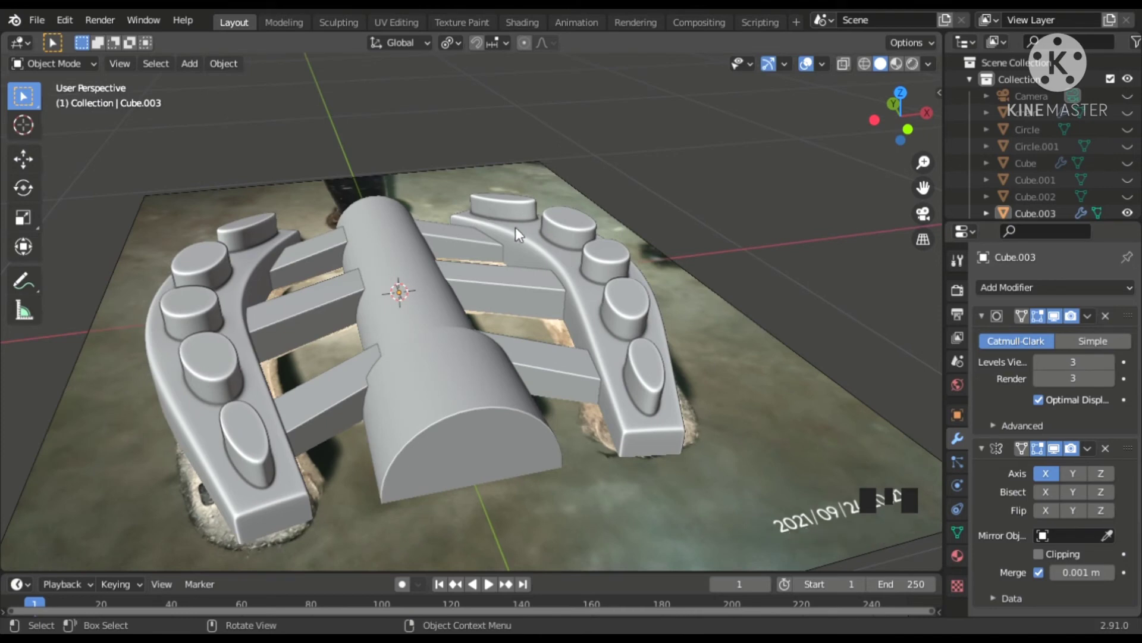
Select the curved rails object Cube.003 and inset a thin band of faces along its outer side
{"action": "left_click_drag", "start_coordinate": [567, 332], "coordinate": [594, 320]}
{"action": "left_click", "coordinate": [594, 320]}
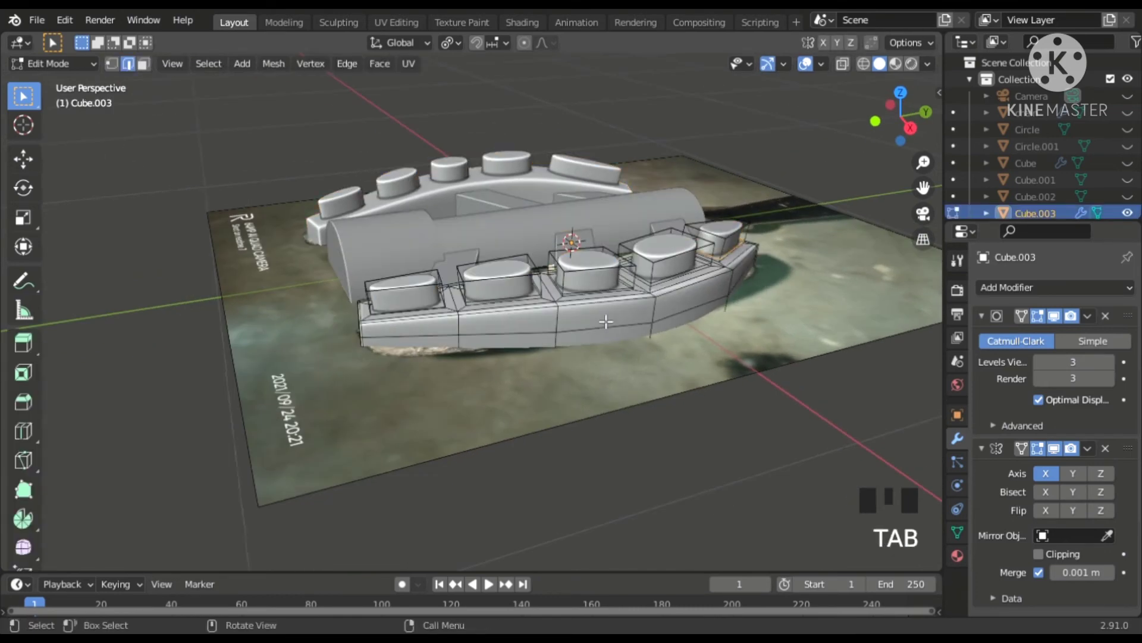
{"action": "scroll", "scroll_direction": "up", "scroll_amount": 3}
{"action": "key", "text": "Tab"}
{"action": "left_click", "coordinate": [629, 431]}
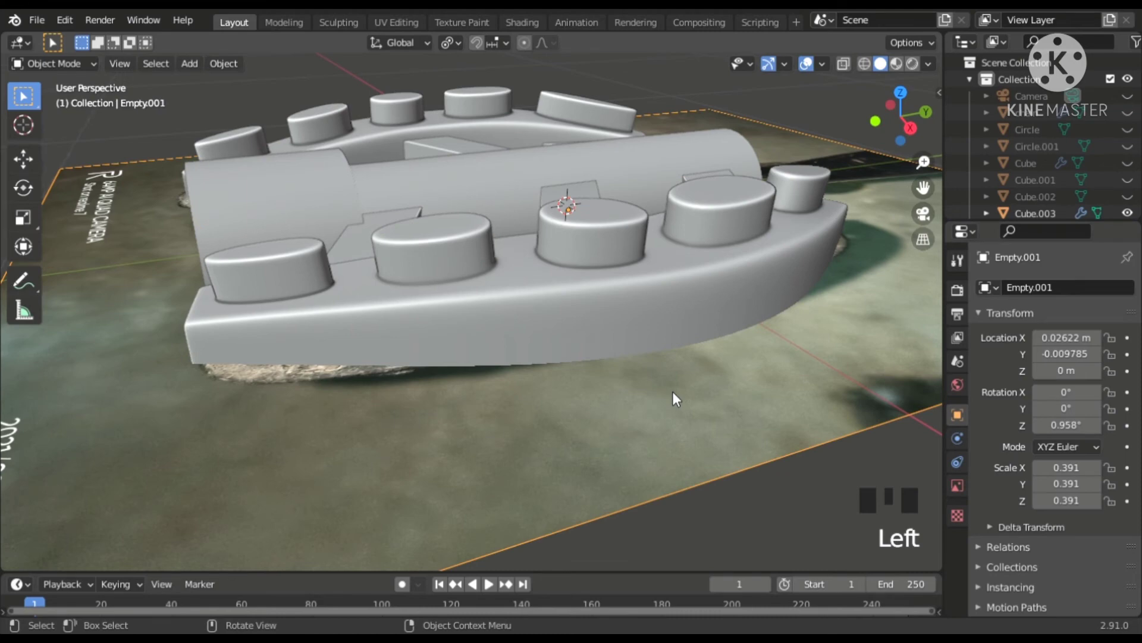
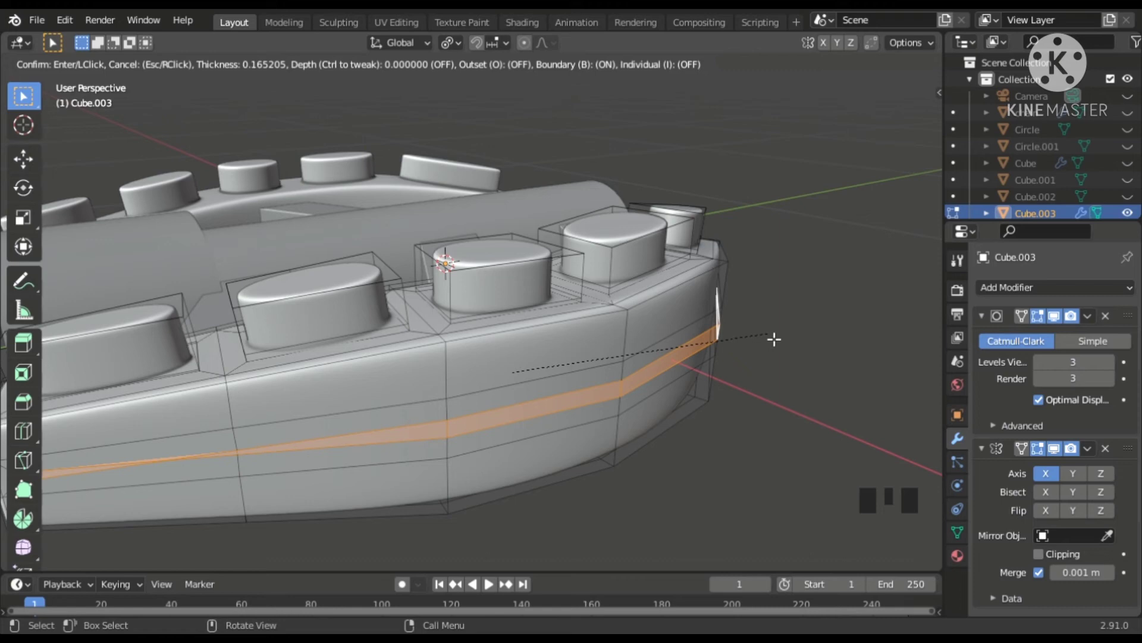
Push the inset band inward to form a groove along the rail's side and leave Edit Mode
{"action": "key", "text": "ctrl+z"}
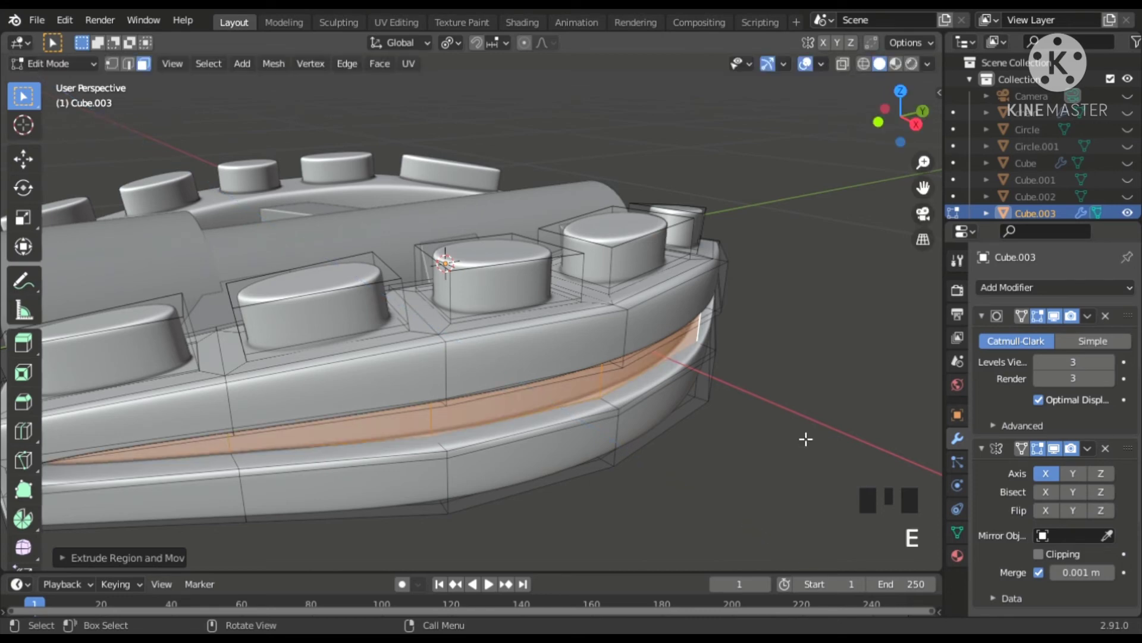
{"action": "scroll", "scroll_direction": "down", "scroll_amount": 3}
{"action": "left_click", "coordinate": [805, 389]}
Orbit to the end of the pedal's axle and select Cylinder.024
{"action": "left_click_drag", "start_coordinate": [819, 394], "coordinate": [575, 420]}
{"action": "scroll", "scroll_direction": "up", "scroll_amount": 3}
{"action": "left_click_drag", "start_coordinate": [543, 428], "coordinate": [558, 380]}
{"action": "left_click", "coordinate": [558, 380]}
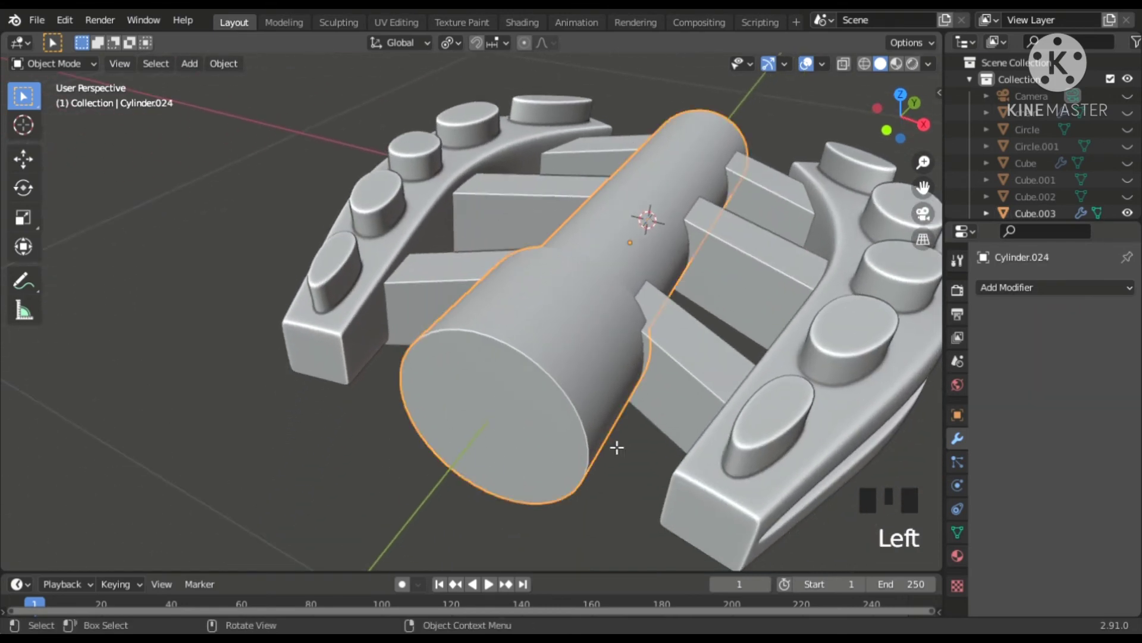
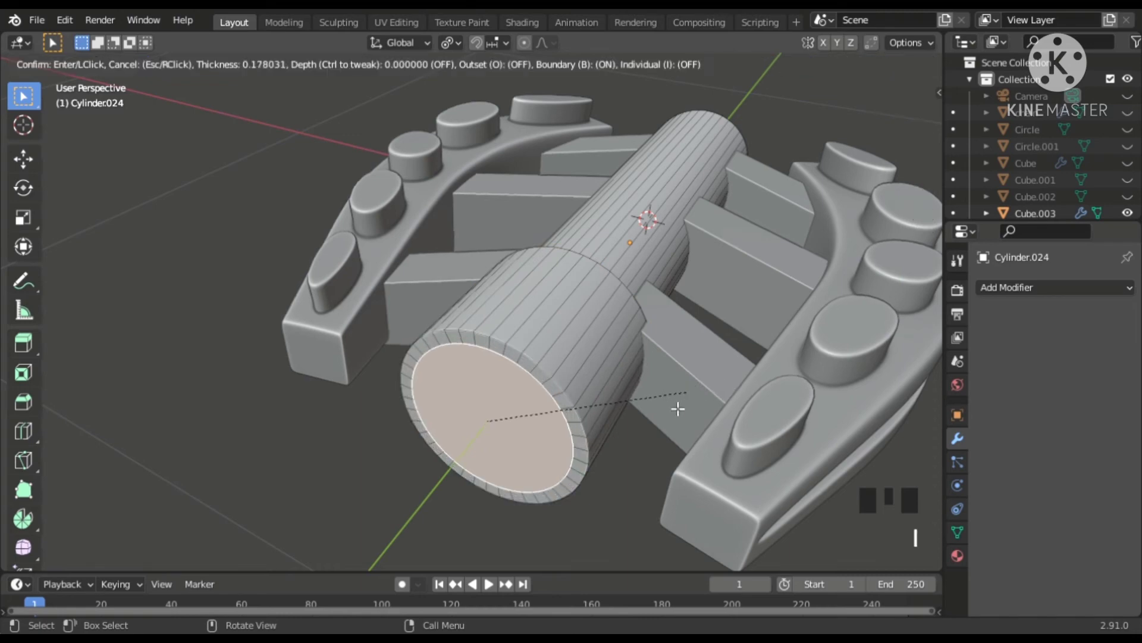
Extrude the axle's inset end face inward into a hollow socket, then select the slanted crossbars
{"action": "key", "text": "e"}
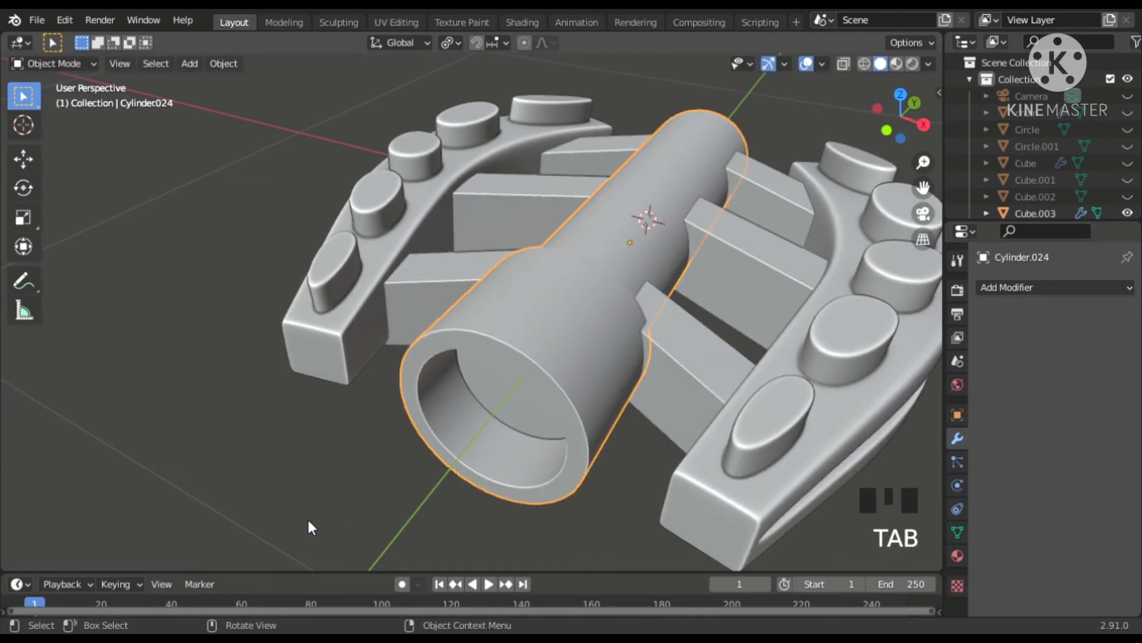
{"action": "left_click", "coordinate": [311, 523]}
{"action": "scroll", "scroll_direction": "down", "scroll_amount": 3}
{"action": "left_click_drag", "start_coordinate": [565, 382], "coordinate": [563, 457]}
{"action": "left_click", "coordinate": [564, 457]}
{"action": "left_click", "coordinate": [564, 457]}
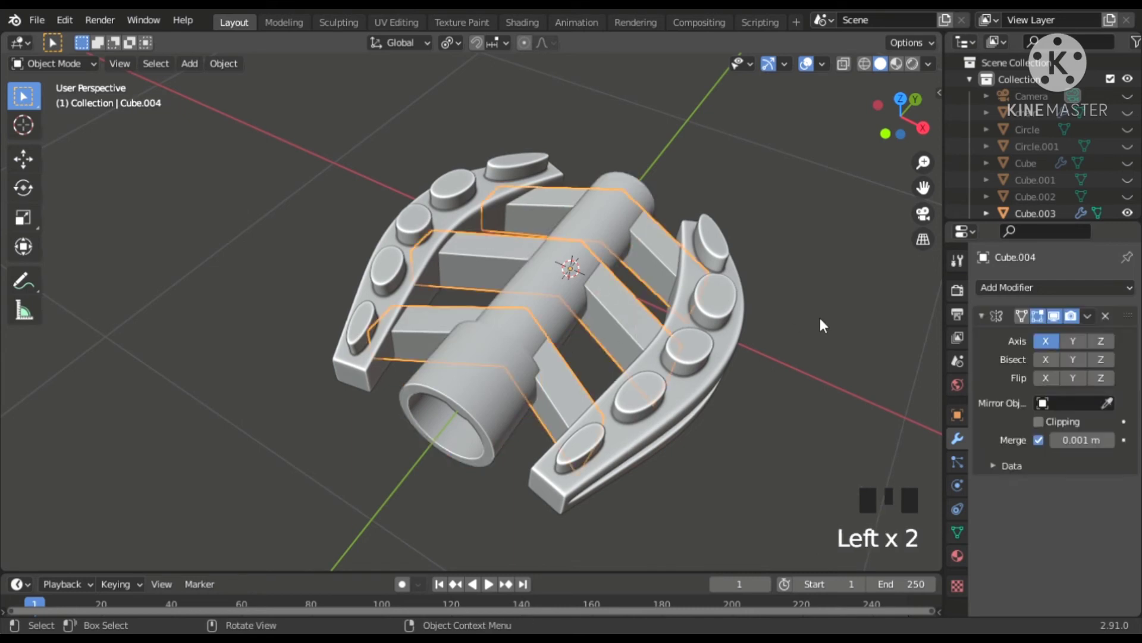
Select the curved rails Cube.003 to apply their level-3 Subdivision Surface modifier
{"action": "left_click_drag", "start_coordinate": [569, 455], "coordinate": [564, 457]}
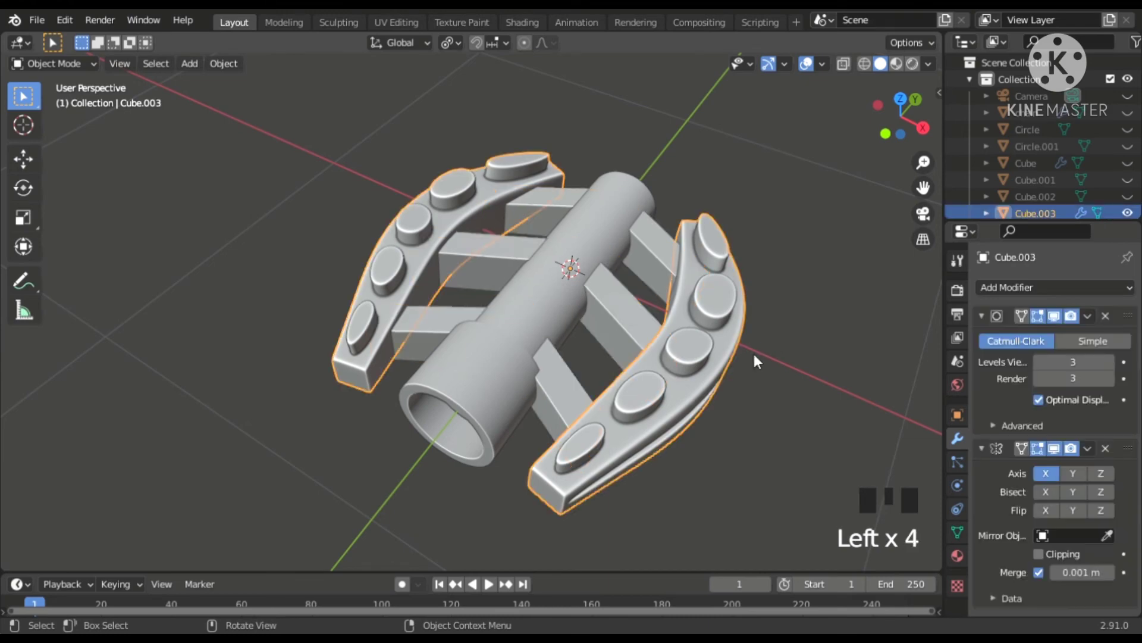
Select every pedal part together and join them into one pedal object
{"action": "left_click_drag", "start_coordinate": [564, 456], "coordinate": [532, 305]}
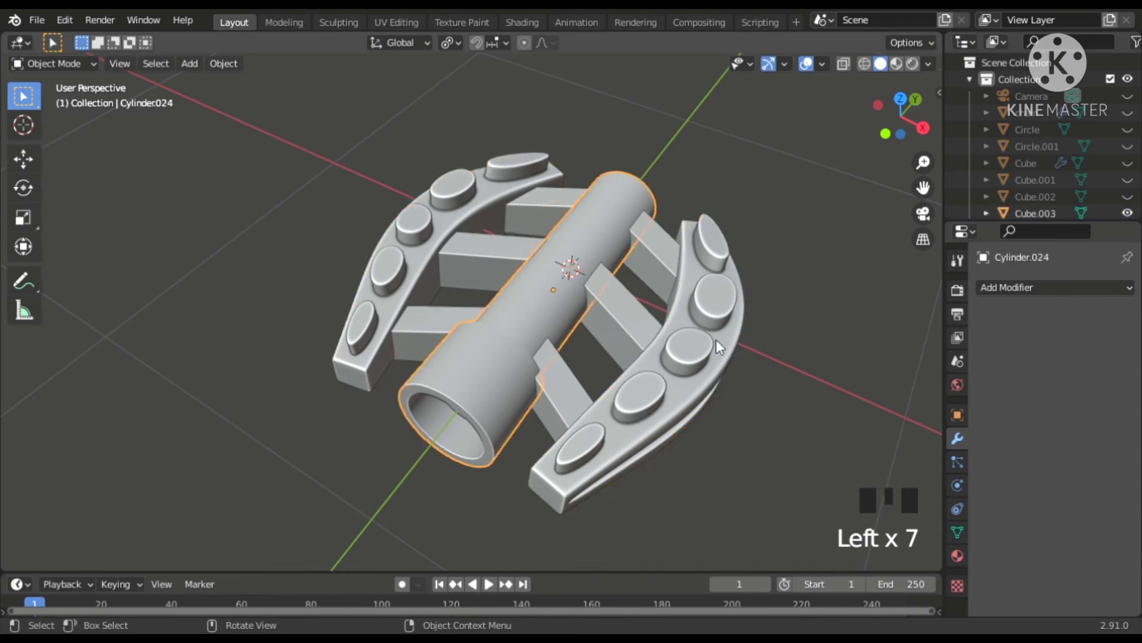
{"action": "left_click", "coordinate": [716, 347]}
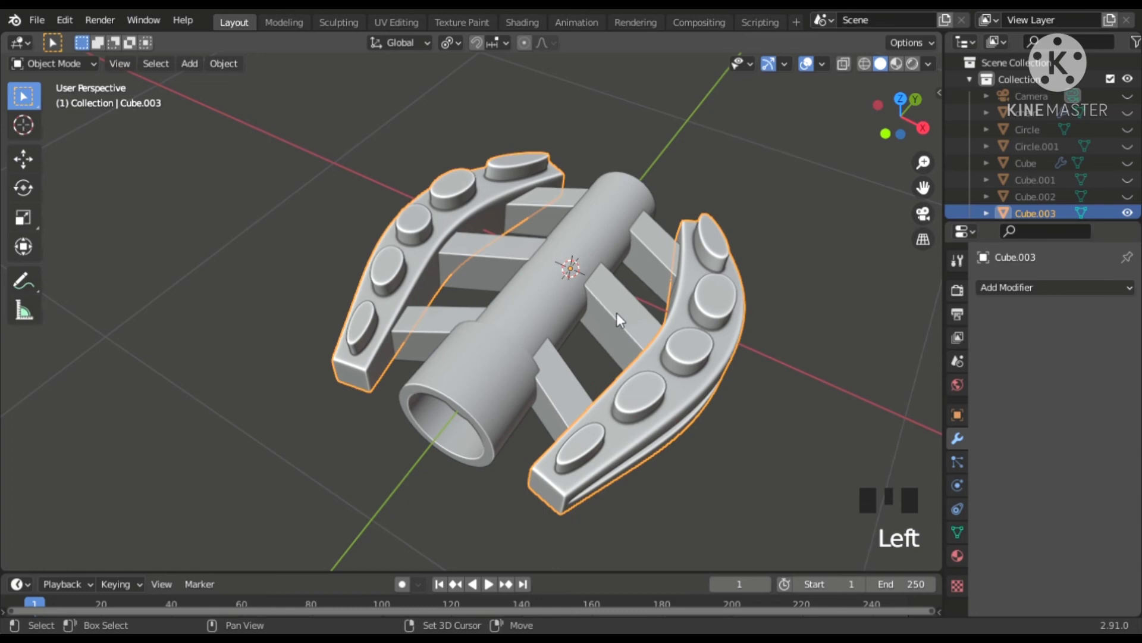
{"action": "left_click", "coordinate": [620, 316]}
{"action": "left_click", "coordinate": [552, 313]}
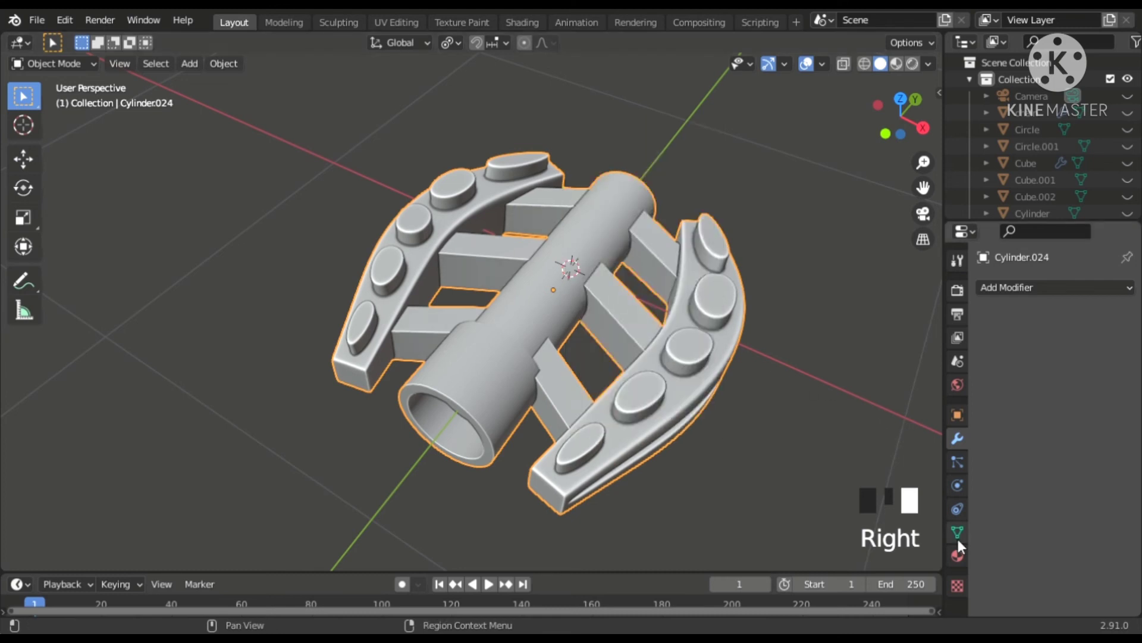
Enable Auto Smooth shading in the joined pedal's Object Data properties
{"action": "left_click", "coordinate": [963, 543]}
{"action": "left_click", "coordinate": [812, 290]}
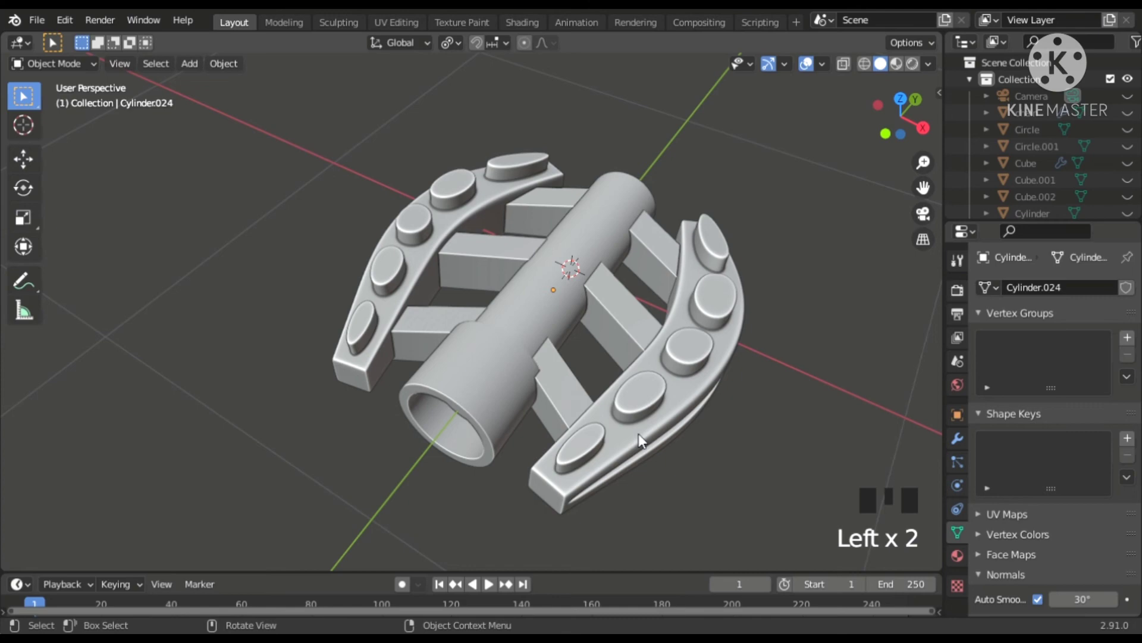
Bring the hidden bicycle model back into view alongside the pedal
{"action": "left_click_drag", "start_coordinate": [662, 449], "coordinate": [640, 402]}
{"action": "scroll", "scroll_direction": "down", "scroll_amount": 3}
{"action": "left_click_drag", "start_coordinate": [677, 372], "coordinate": [625, 418]}
{"action": "left_click", "coordinate": [625, 418]}
{"action": "left_click_drag", "start_coordinate": [640, 363], "coordinate": [686, 346]}
{"action": "scroll", "scroll_direction": "down", "scroll_amount": 3}
{"action": "scroll", "scroll_direction": "down", "scroll_amount": 3}
Move the pedal down to the end of the bicycle's lower crank arm
{"action": "left_click_drag", "start_coordinate": [715, 363], "coordinate": [729, 430]}
{"action": "left_click", "coordinate": [729, 430]}
{"action": "left_click_drag", "start_coordinate": [729, 430], "coordinate": [625, 428]}
{"action": "left_click_drag", "start_coordinate": [625, 429], "coordinate": [697, 477]}
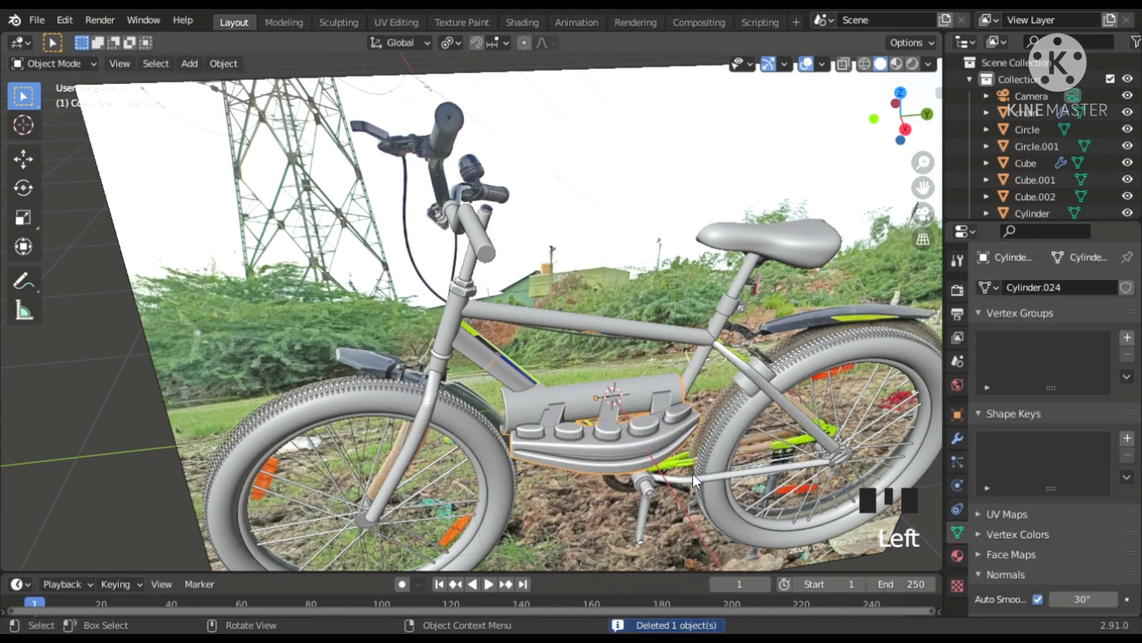
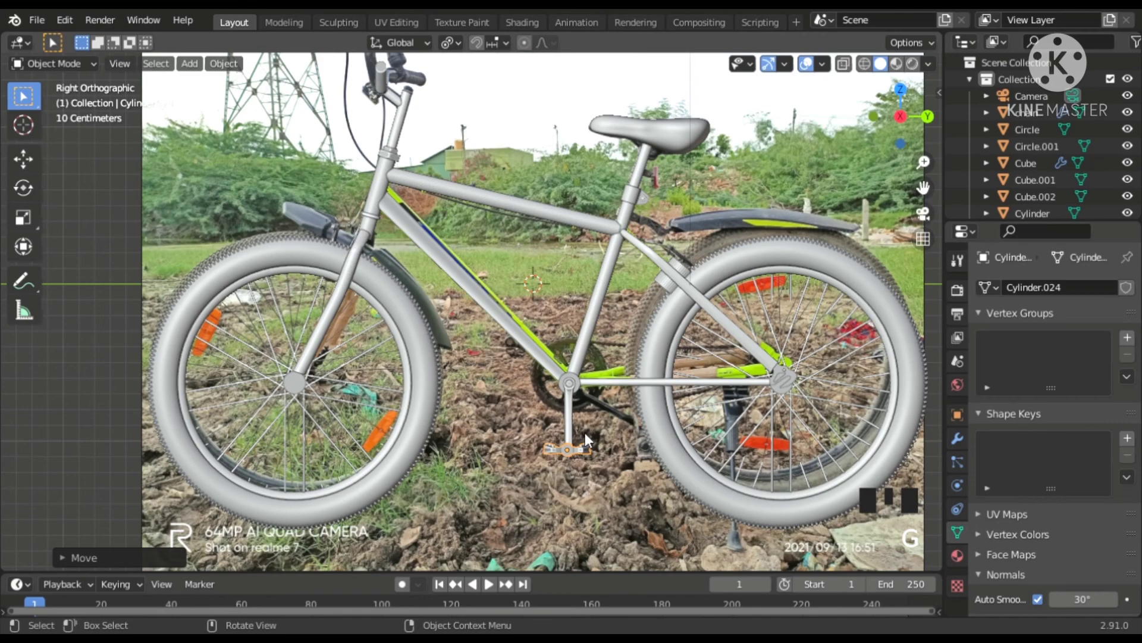
With X-ray on, move the pedal so its axle sits on the lower crank arm's end
{"action": "scroll", "scroll_direction": "up", "scroll_amount": 3}
{"action": "scroll", "scroll_direction": "up", "scroll_amount": 3}
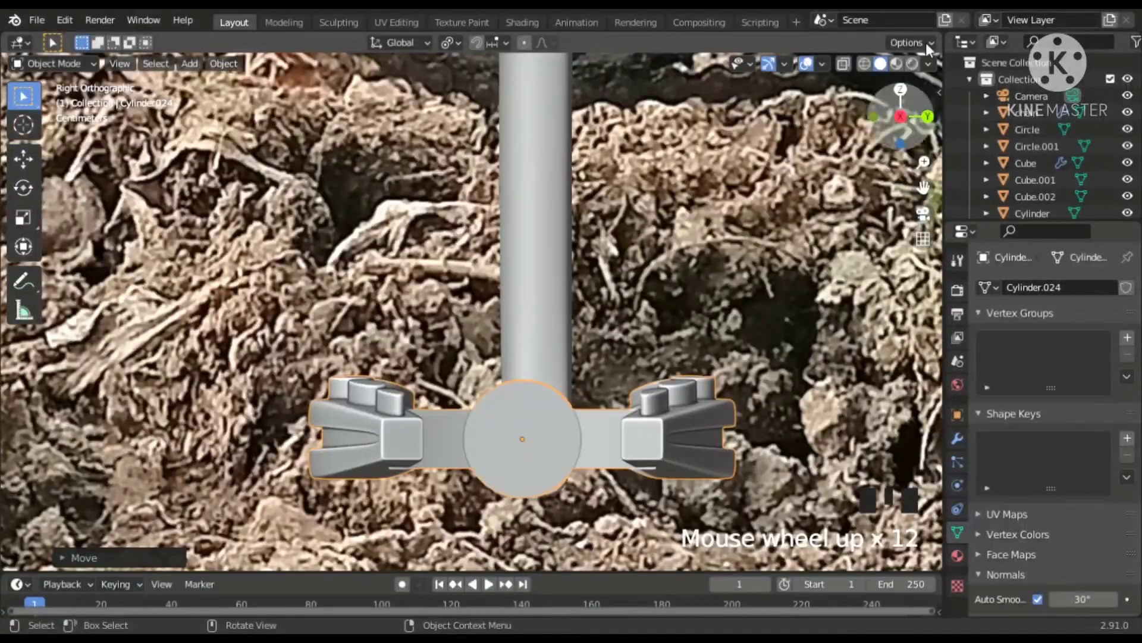
{"action": "left_click", "coordinate": [874, 67]}
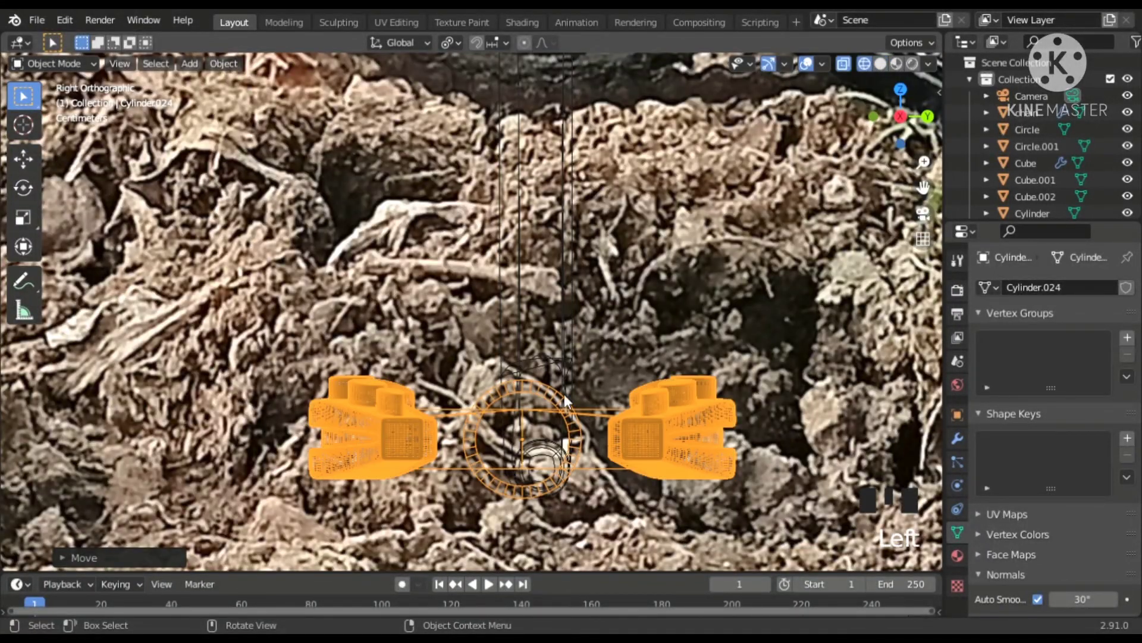
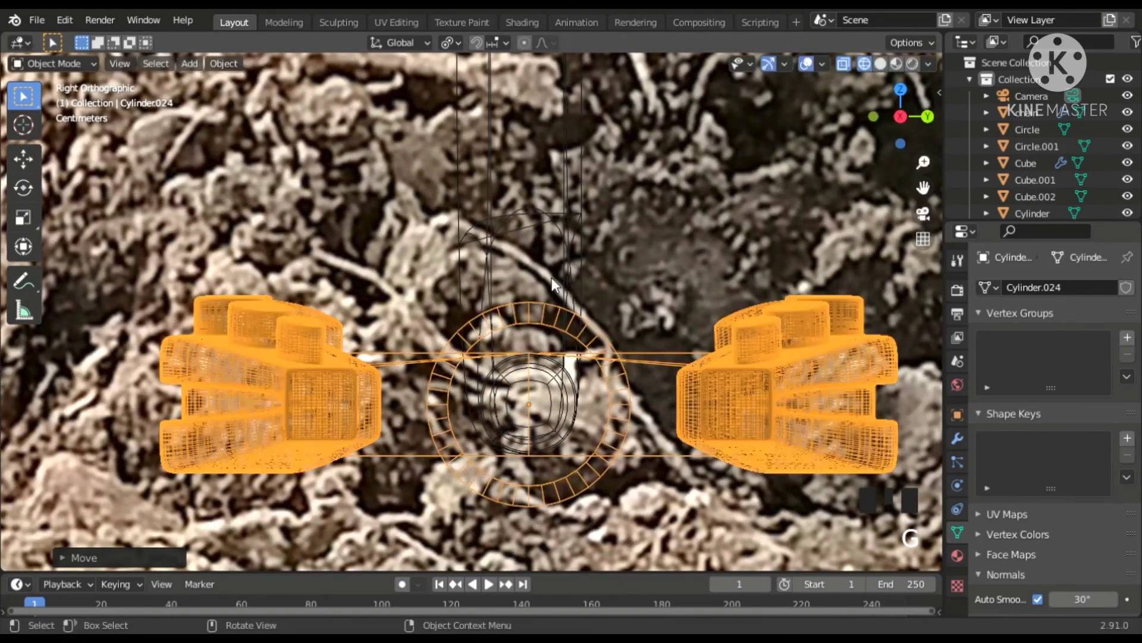
{"action": "scroll", "scroll_direction": "down", "scroll_amount": 3}
{"action": "scroll", "scroll_direction": "down", "scroll_amount": 3}
{"action": "scroll", "scroll_direction": "up", "scroll_amount": 3}
{"action": "scroll", "scroll_direction": "up", "scroll_amount": 3}
{"action": "scroll", "scroll_direction": "up", "scroll_amount": 3}
{"action": "scroll", "scroll_direction": "down", "scroll_amount": 3}
{"action": "left_click_drag", "start_coordinate": [550, 342], "coordinate": [726, 143]}
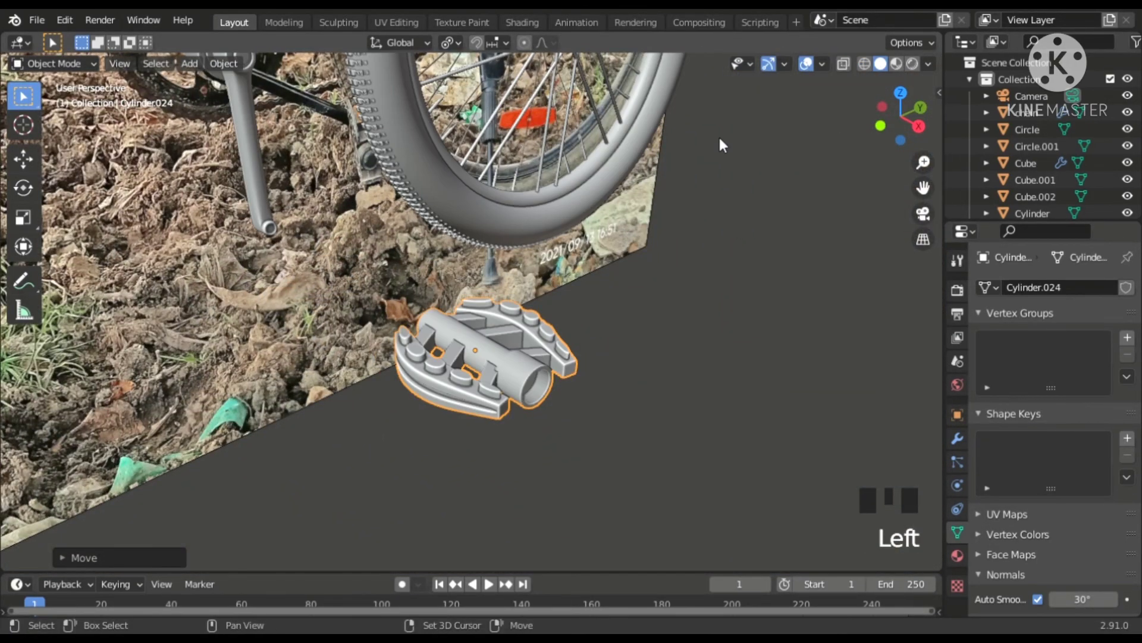
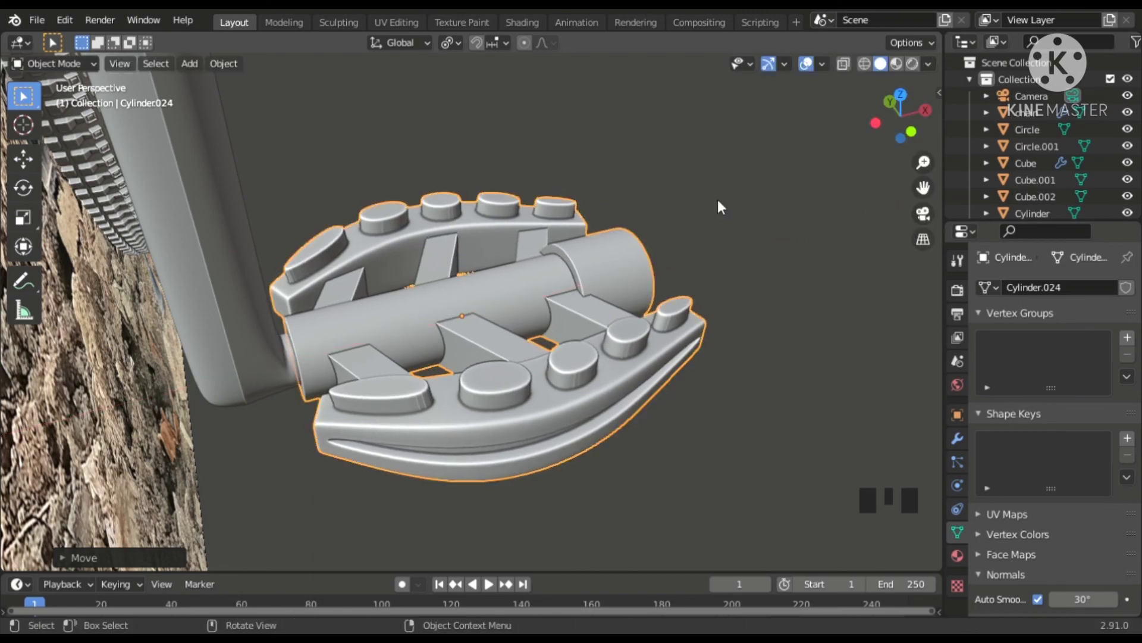
{"action": "left_click_drag", "start_coordinate": [729, 184], "coordinate": [746, 270]}
{"action": "left_click_drag", "start_coordinate": [745, 270], "coordinate": [519, 244]}
{"action": "scroll", "scroll_direction": "down", "scroll_amount": 3}
{"action": "left_click_drag", "start_coordinate": [519, 243], "coordinate": [625, 270]}
{"action": "scroll", "scroll_direction": "down", "scroll_amount": 3}
{"action": "left_click_drag", "start_coordinate": [634, 270], "coordinate": [548, 258]}
{"action": "left_click", "coordinate": [548, 258]}
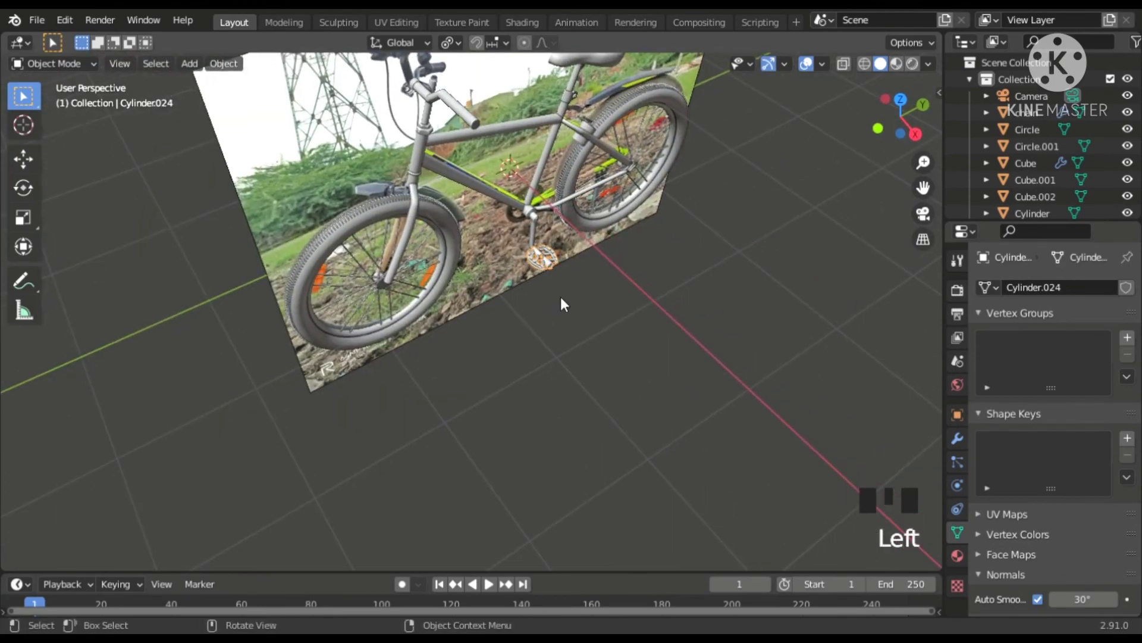
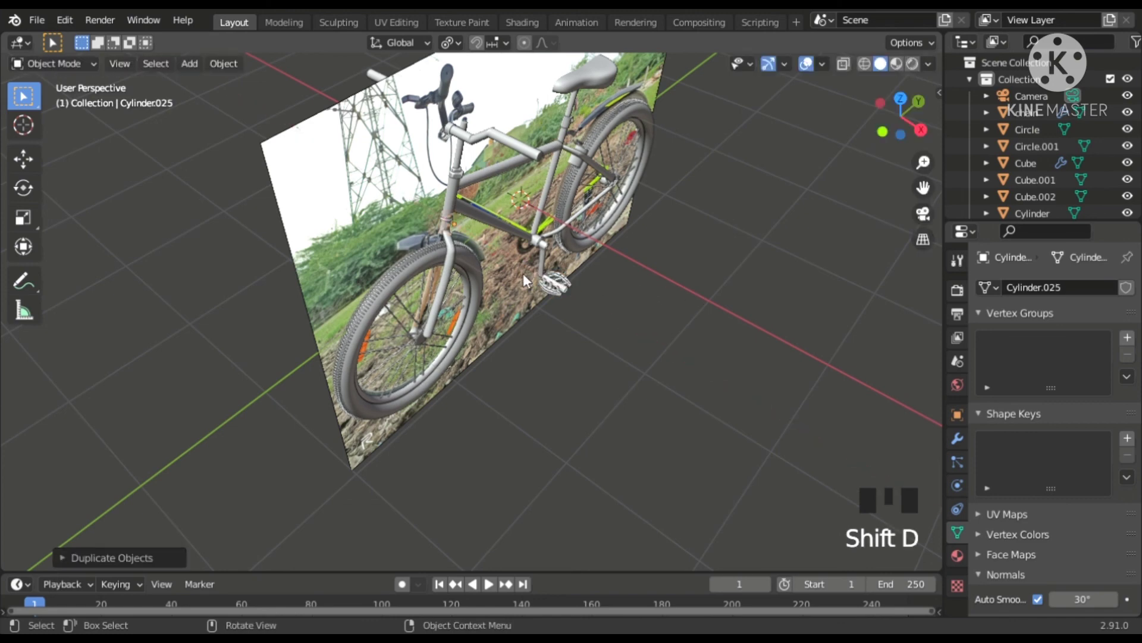
Drag the duplicated pedal away from the original and frame it in Front view with X-ray
{"action": "left_click_drag", "start_coordinate": [589, 265], "coordinate": [929, 134]}
{"action": "left_click", "coordinate": [929, 134]}
{"action": "scroll", "scroll_direction": "up", "scroll_amount": 3}
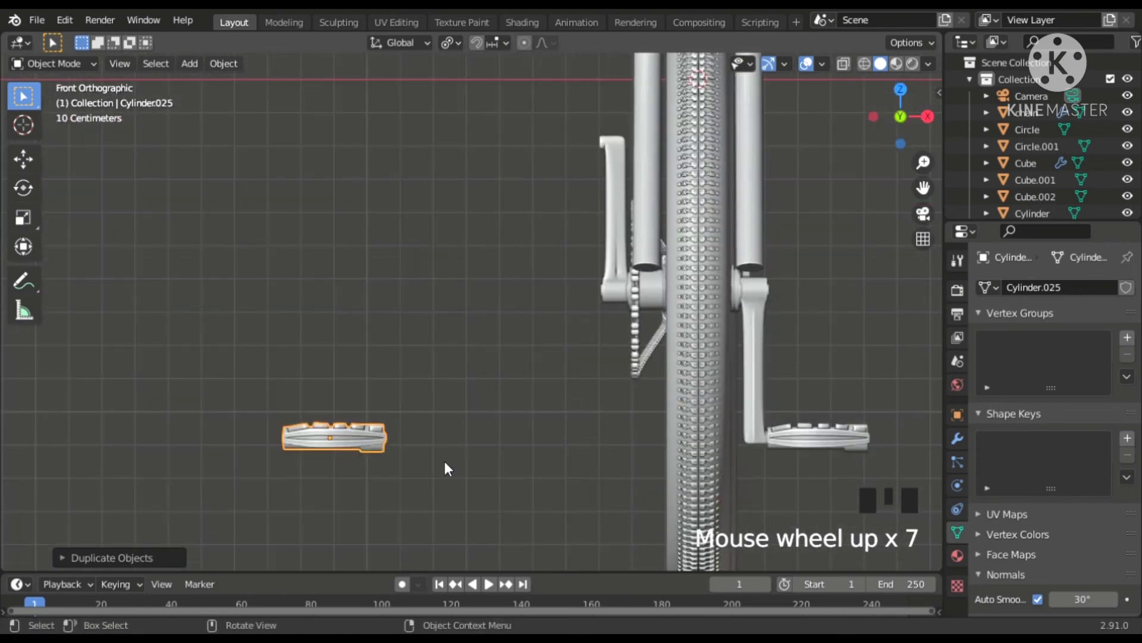
{"action": "key", "text": "g"}
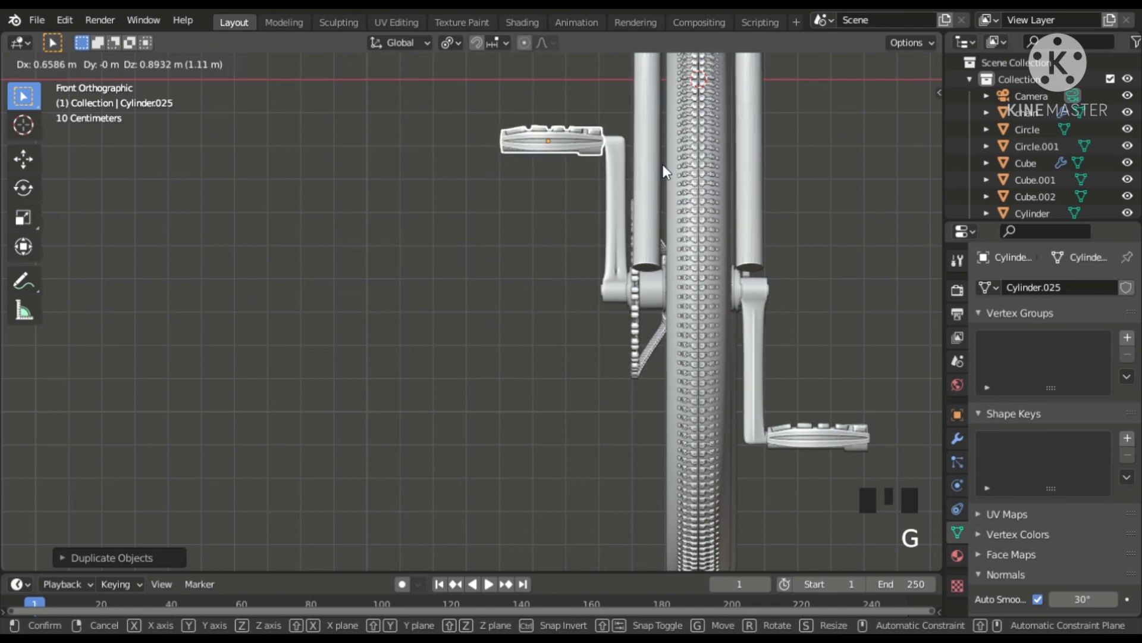
{"action": "key", "text": "`"}
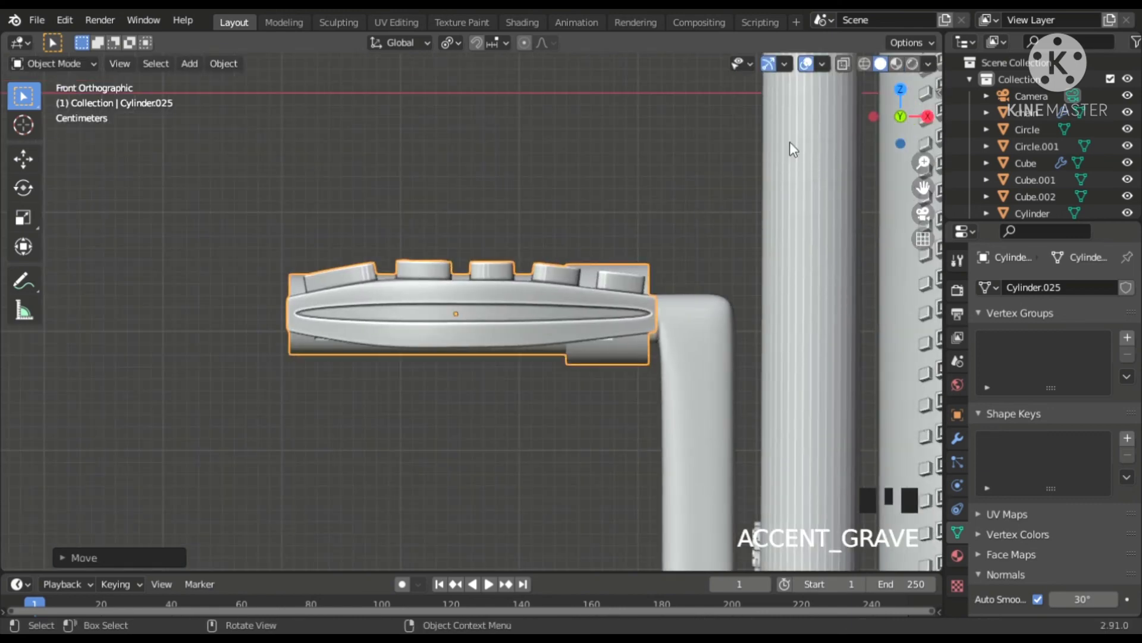
{"action": "left_click", "coordinate": [658, 340]}
Fine-position the pedal copy against the end of the opposite crank arm
{"action": "scroll", "scroll_direction": "up", "scroll_amount": 3}
{"action": "key", "text": "g"}
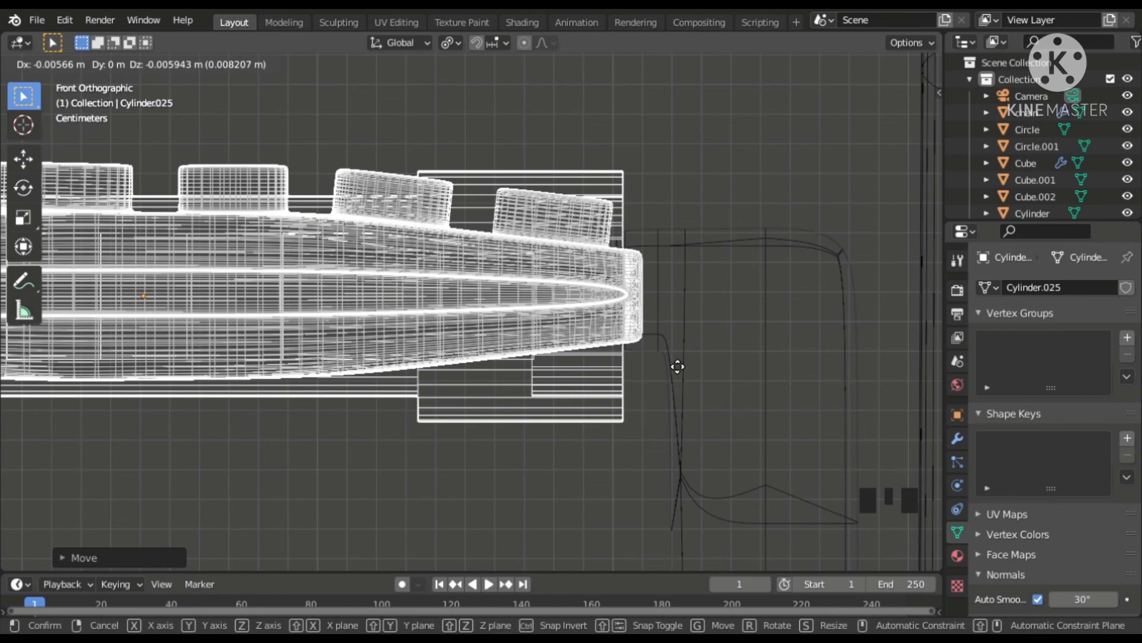
{"action": "scroll", "scroll_direction": "down", "scroll_amount": 3}
{"action": "left_click_drag", "start_coordinate": [687, 376], "coordinate": [716, 394]}
{"action": "scroll", "scroll_direction": "down", "scroll_amount": 3}
{"action": "left_click_drag", "start_coordinate": [717, 357], "coordinate": [569, 395]}
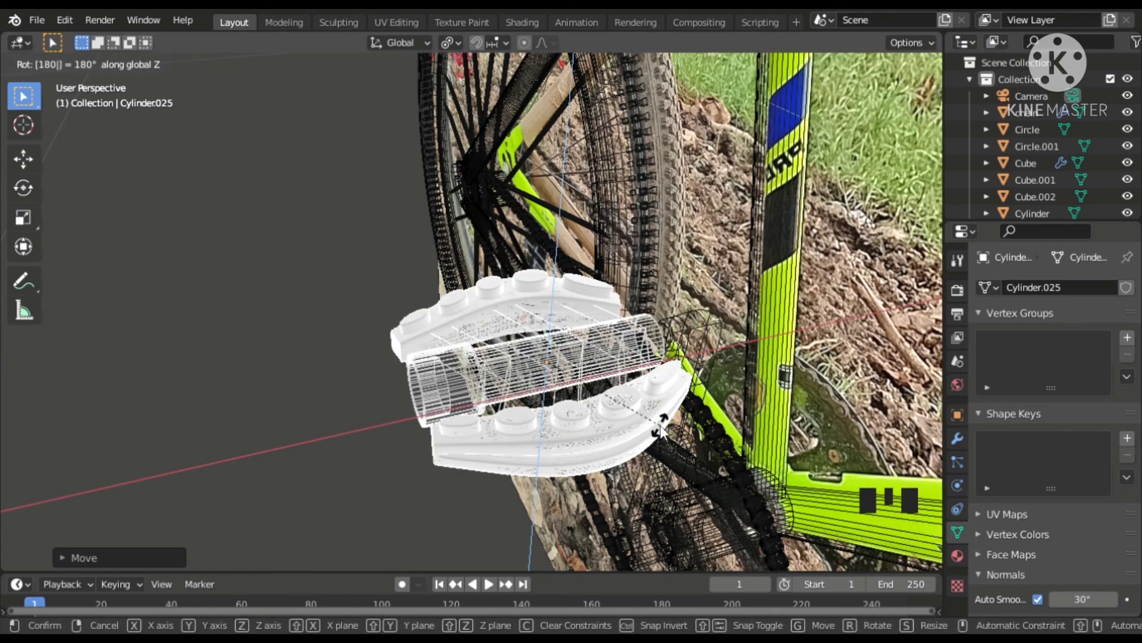
Confirm the copy's 180 degree turn and slide it along X flush against its crank
{"action": "left_click", "coordinate": [901, 230]}
{"action": "scroll", "scroll_direction": "up", "scroll_amount": 3}
{"action": "key", "text": "g"}
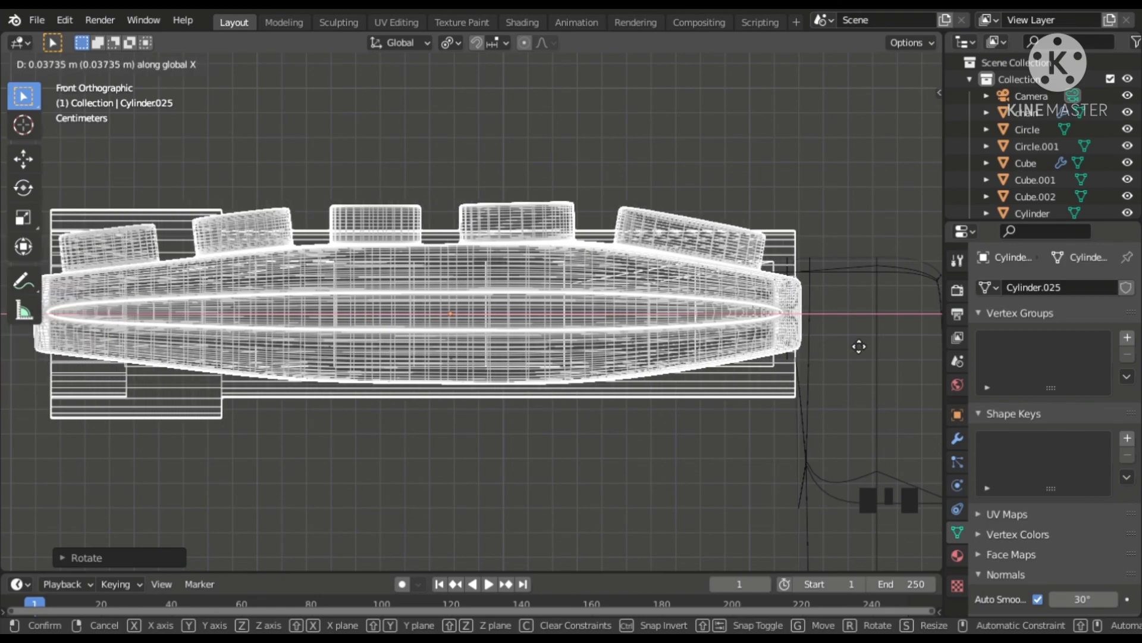
{"action": "left_click_drag", "start_coordinate": [827, 356], "coordinate": [877, 68]}
{"action": "left_click", "coordinate": [876, 68]}
Orbit around the bicycle and select the reference photo Empty
{"action": "scroll", "scroll_direction": "down", "scroll_amount": 3}
{"action": "left_click_drag", "start_coordinate": [823, 263], "coordinate": [740, 256]}
{"action": "scroll", "scroll_direction": "down", "scroll_amount": 3}
{"action": "left_click", "coordinate": [738, 209]}
{"action": "left_click", "coordinate": [747, 203]}
{"action": "scroll", "scroll_direction": "down", "scroll_amount": 3}
{"action": "left_click", "coordinate": [735, 220]}
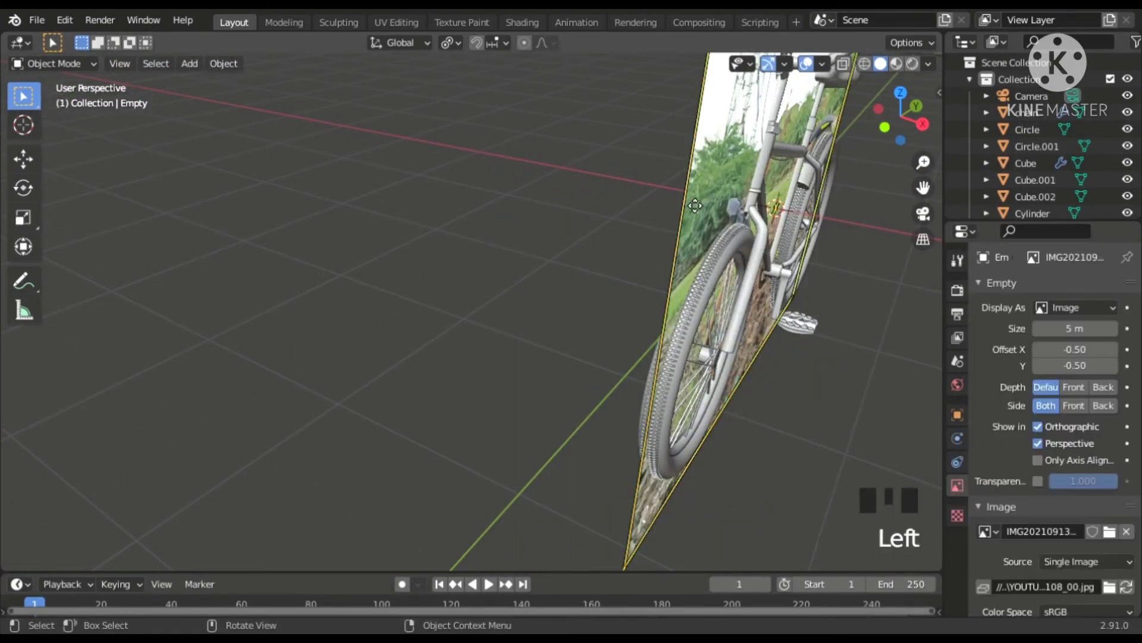
Orbit the finished bicycle to inspect both pedals on the cranks without the reference photo
{"action": "left_click_drag", "start_coordinate": [709, 212], "coordinate": [668, 223]}
{"action": "scroll", "scroll_direction": "down", "scroll_amount": 3}
{"action": "left_click_drag", "start_coordinate": [685, 223], "coordinate": [657, 388]}
{"action": "scroll", "scroll_direction": "up", "scroll_amount": 3}
{"action": "left_click_drag", "start_coordinate": [658, 430], "coordinate": [704, 352]}
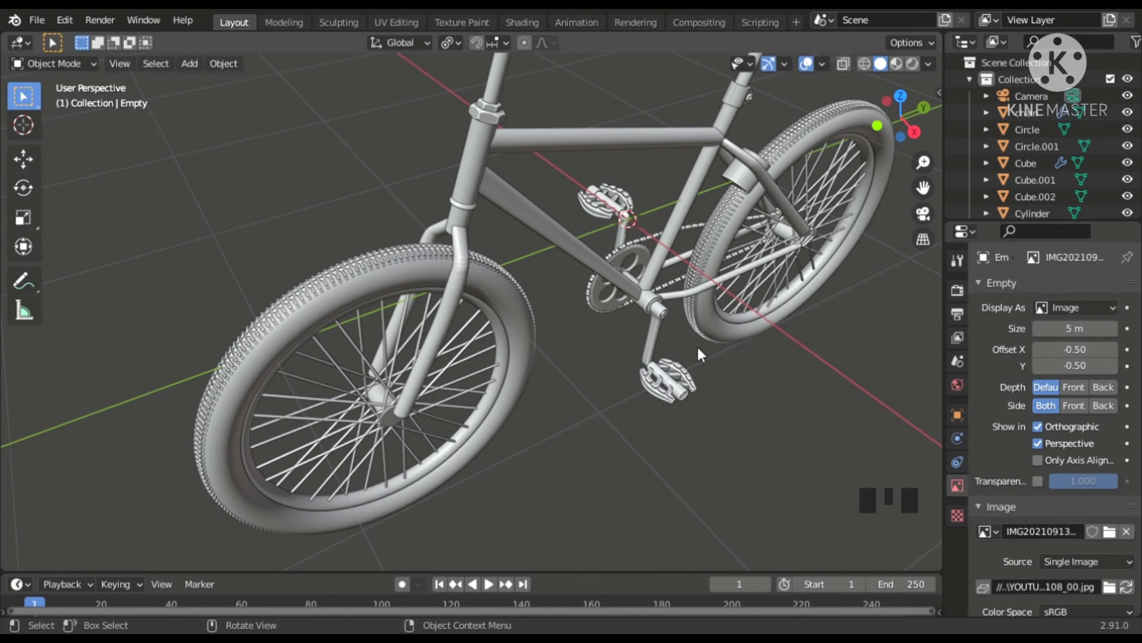